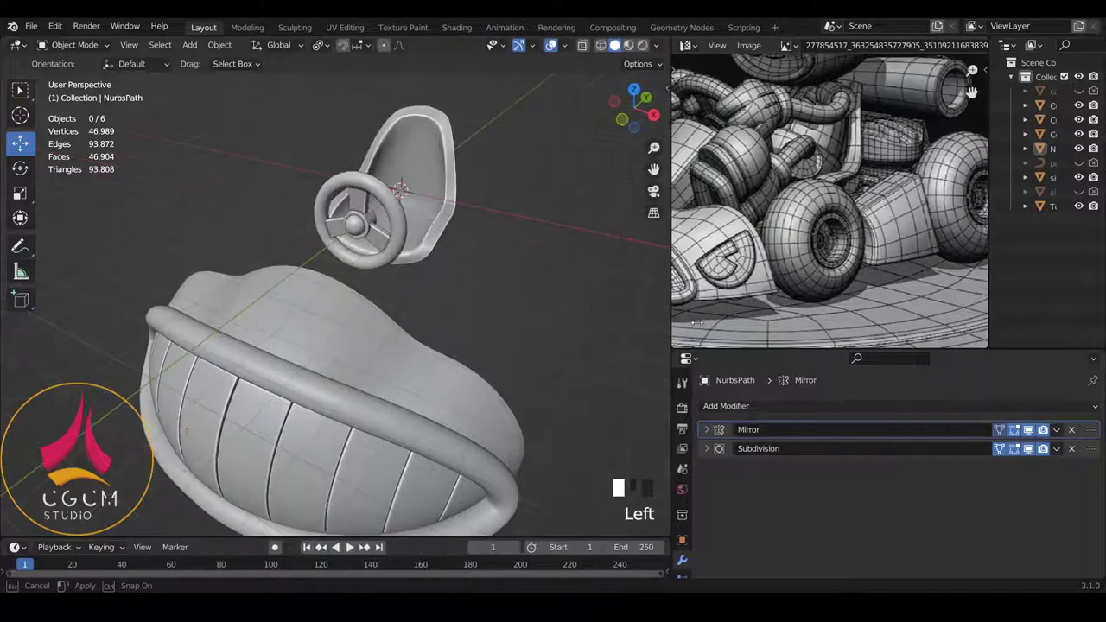
Add a default torus to the kart scene and isolate it in local view.
scroll("down", 3)
scroll("up", 3)
scroll("up", 3)
scroll("up", 3)
key("shift+a")
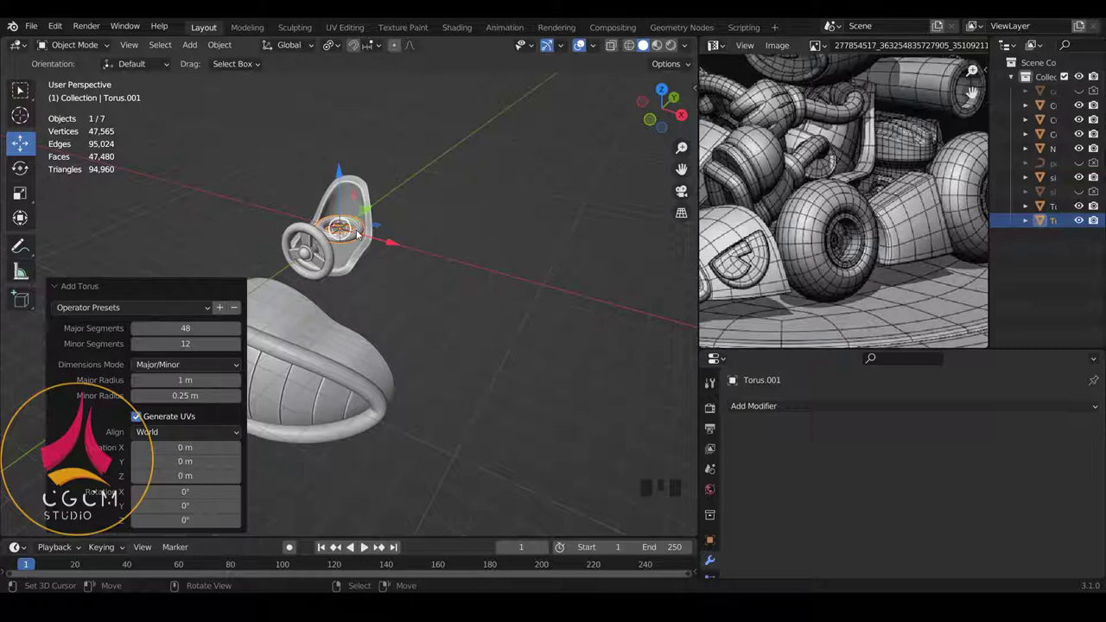
key("KP_Divide")
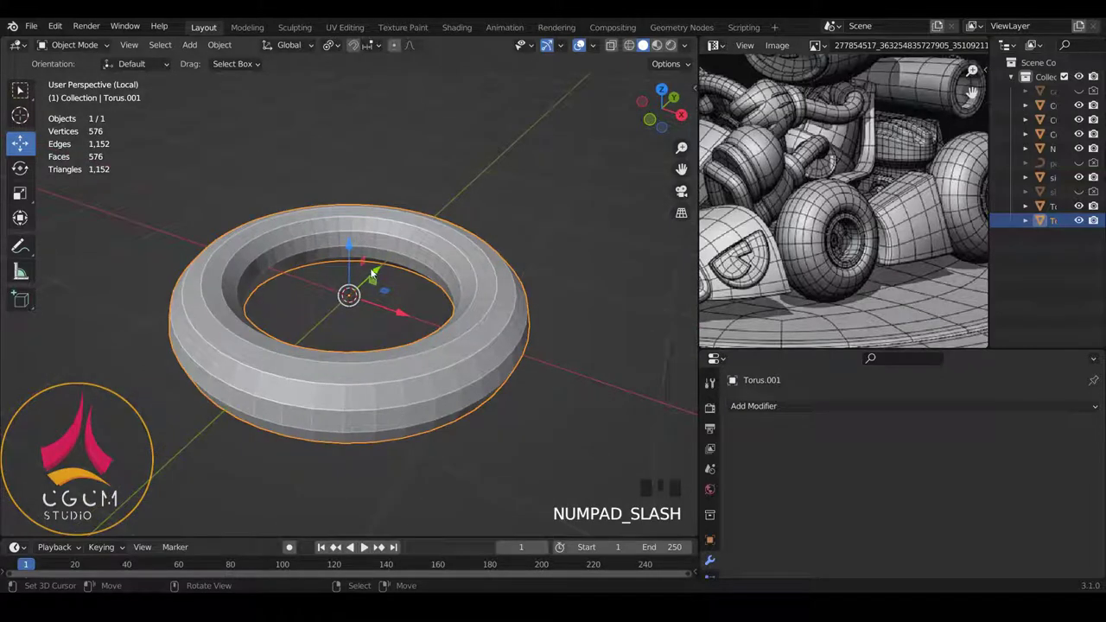
Delete that torus and add a fresh one (Torus.002) in its place.
scroll("down", 3)
scroll("down", 3)
scroll("down", 3)
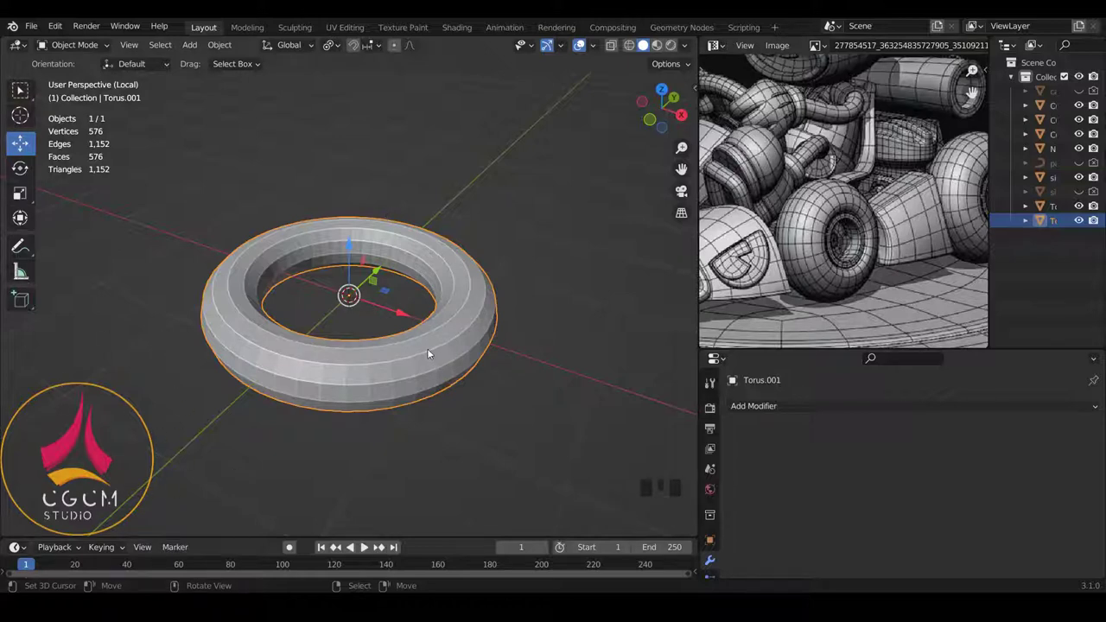
key("Delete")
key("shift+a")
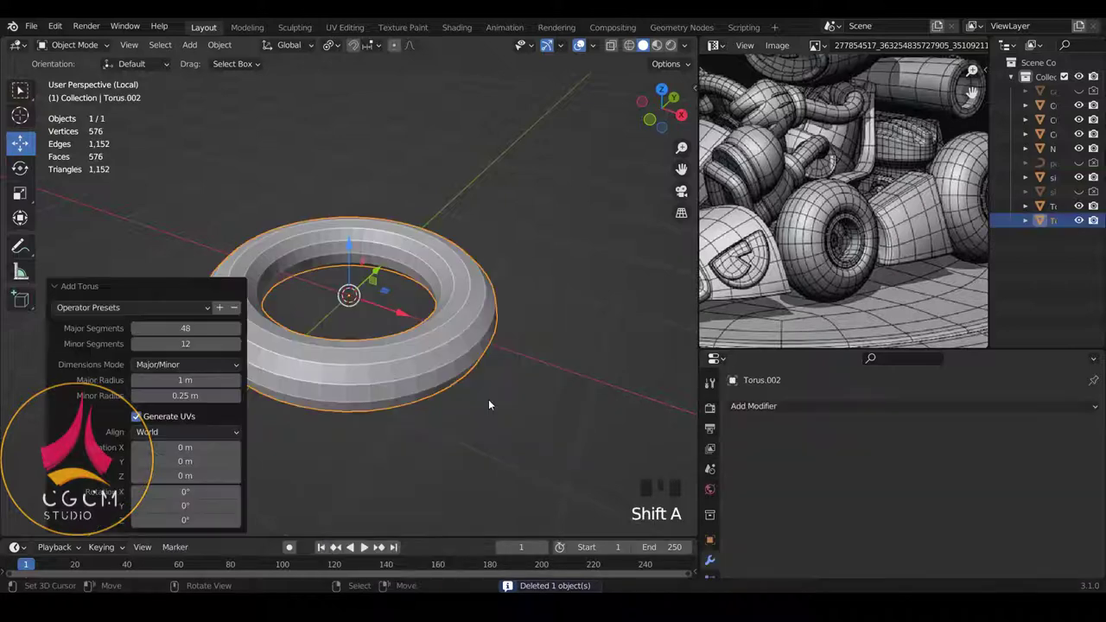
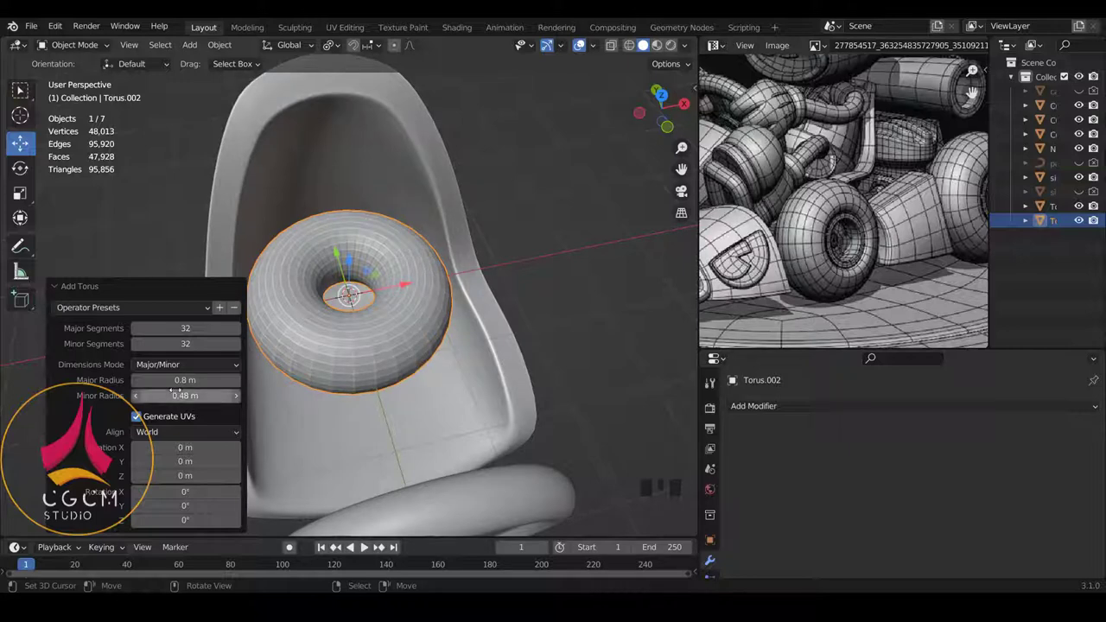
Scale the 0.8 m / 0.48 m torus up uniformly to about 1.66 over the kart seat.
scroll("down", 3)
left_click_drag(437, 272, 438, 328)
key("s")
scroll("down", 3)
left_click_drag(399, 321, 419, 319)
key("r")
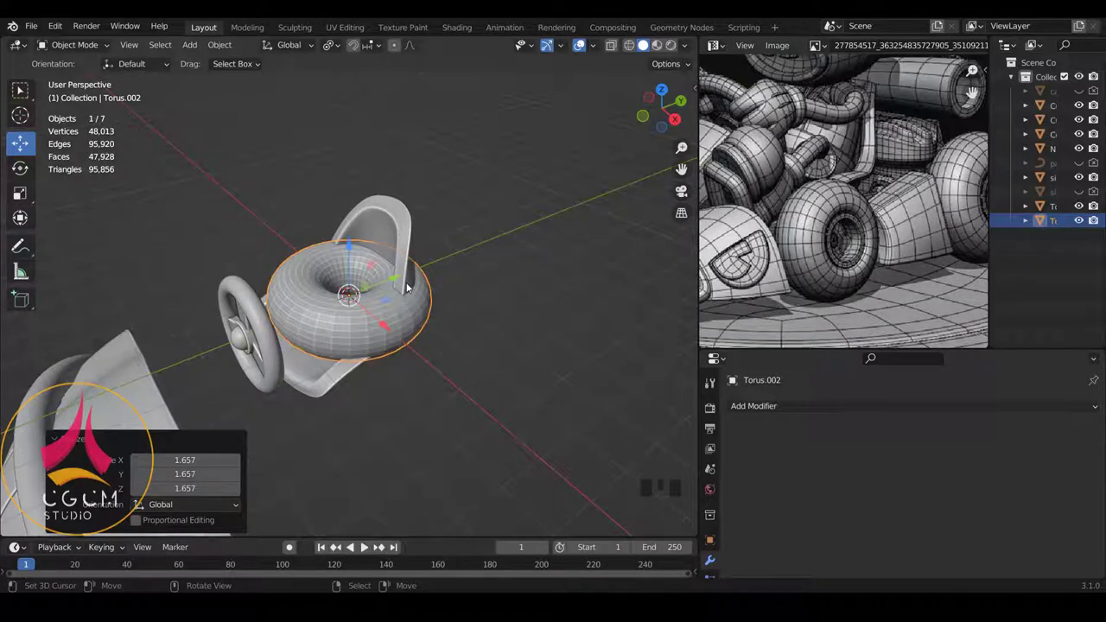
Rotate the torus mesh upright and resize it into a wheel below the seat.
key("Tab")
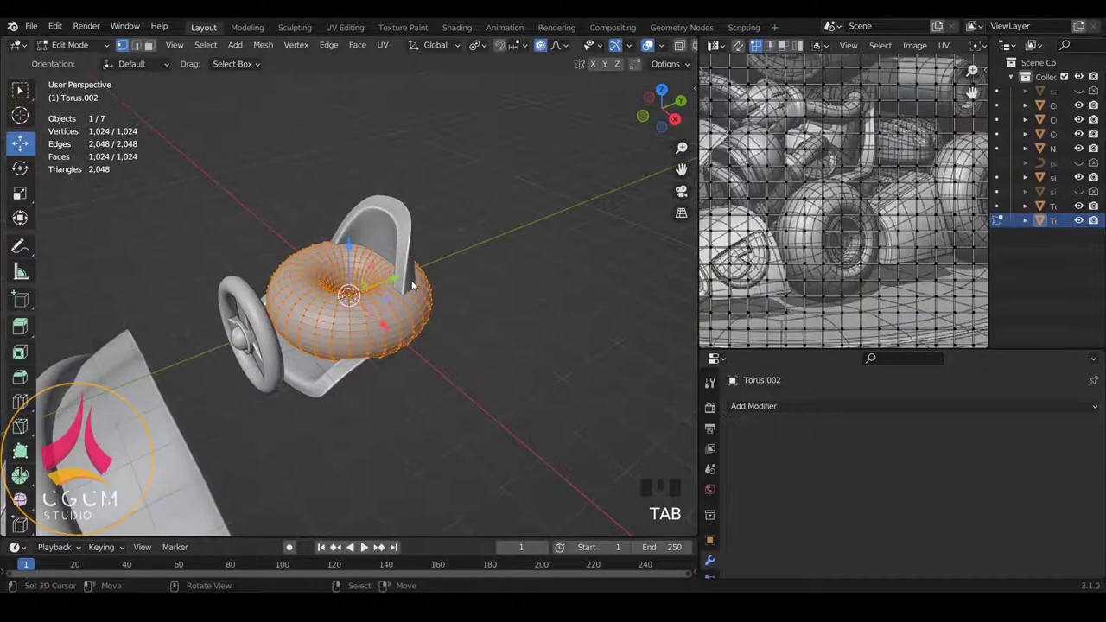
key("r")
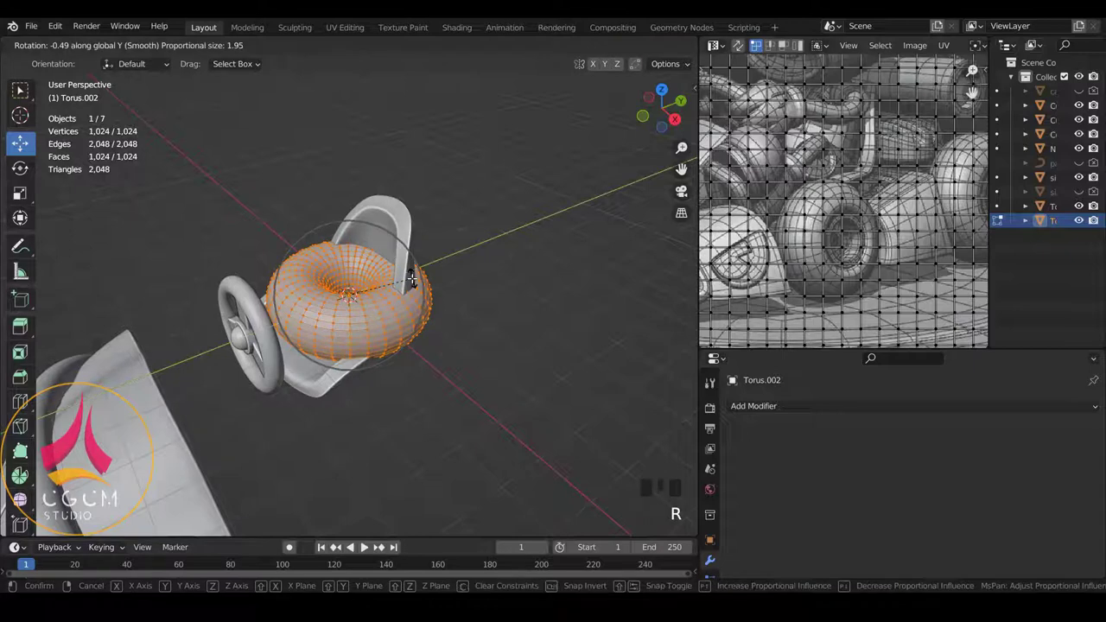
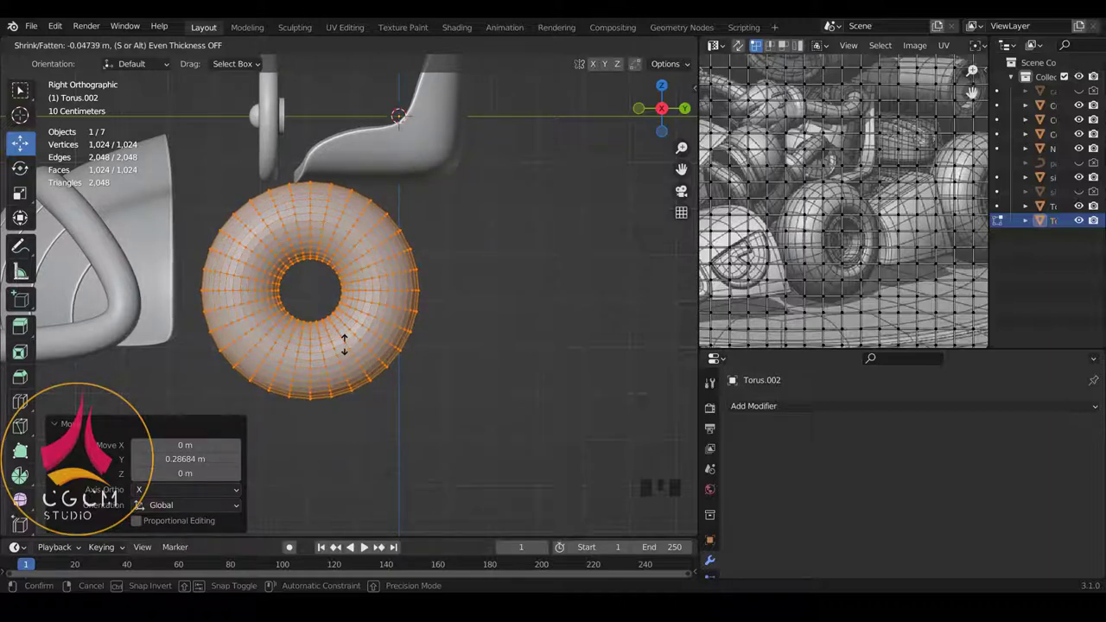
key("s")
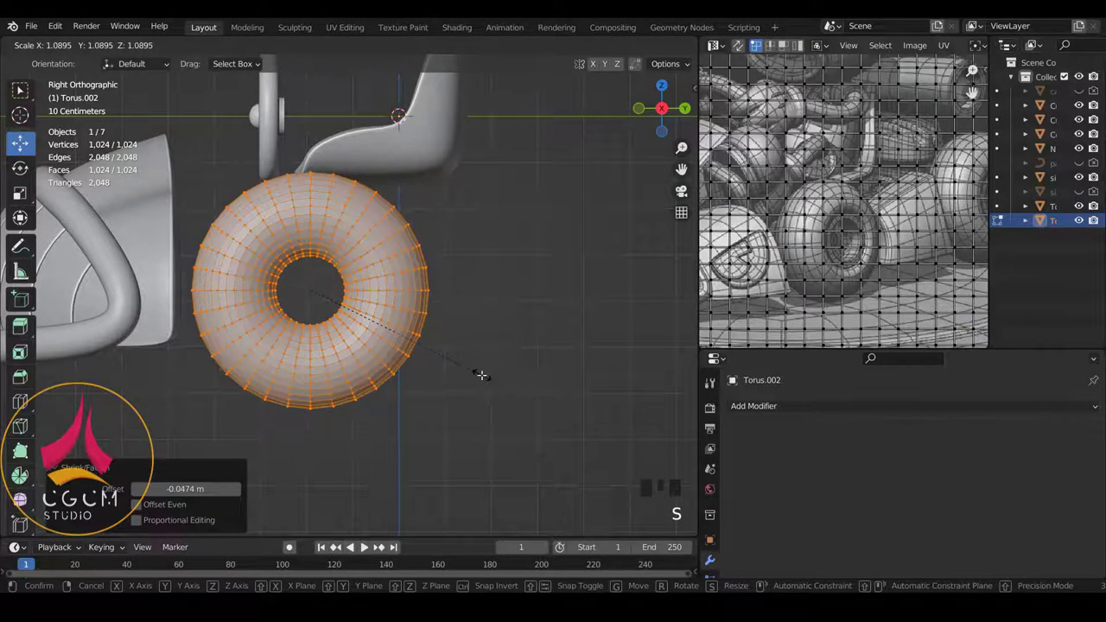
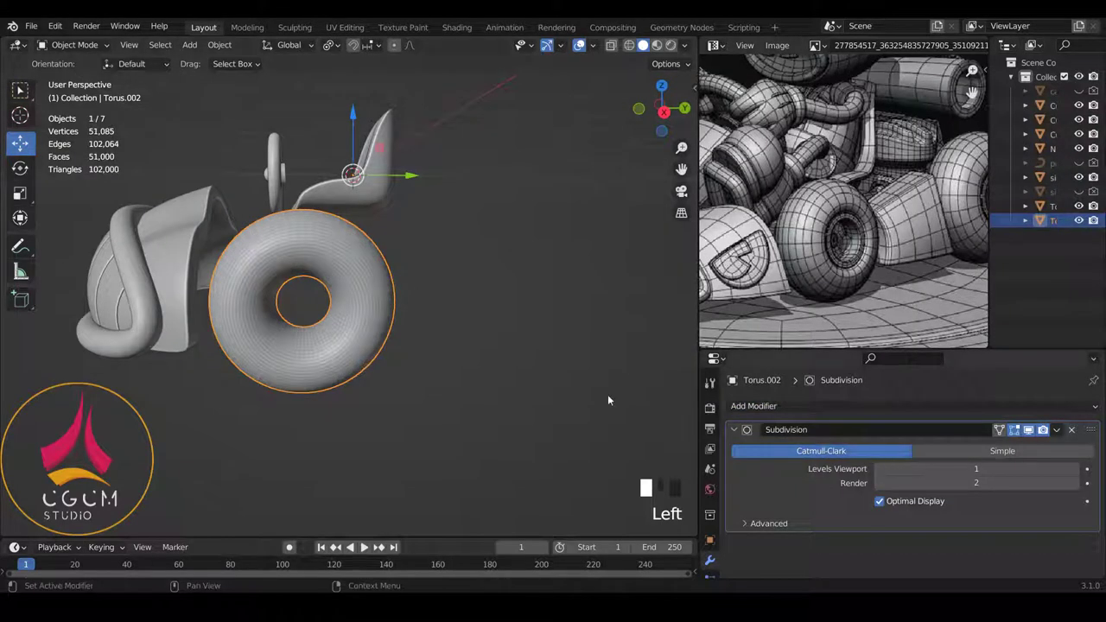
Fold away the wheel's Subdivision modifier settings and orbit the viewport.
key("w")
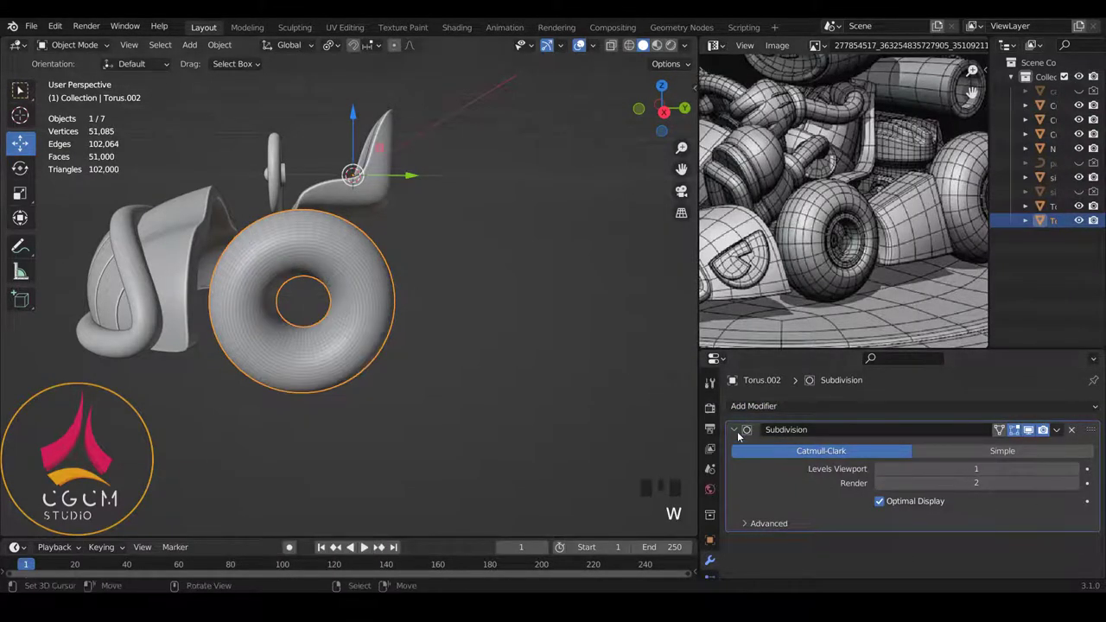
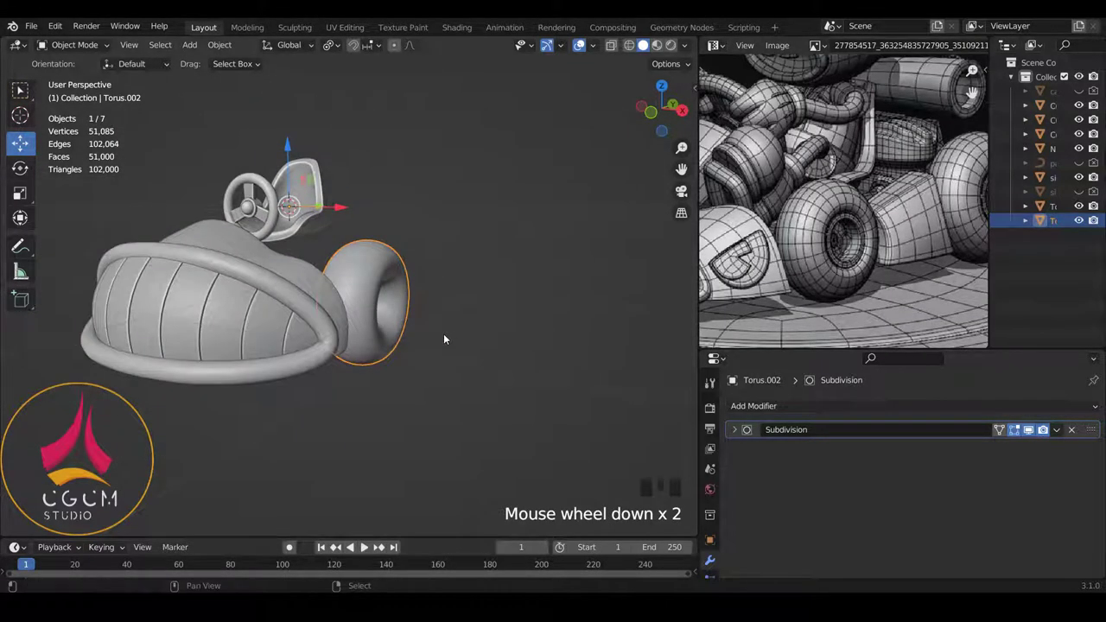
Add an open-ended cylinder and move its mesh into the wheel's hole as a hub.
key("shift+a")
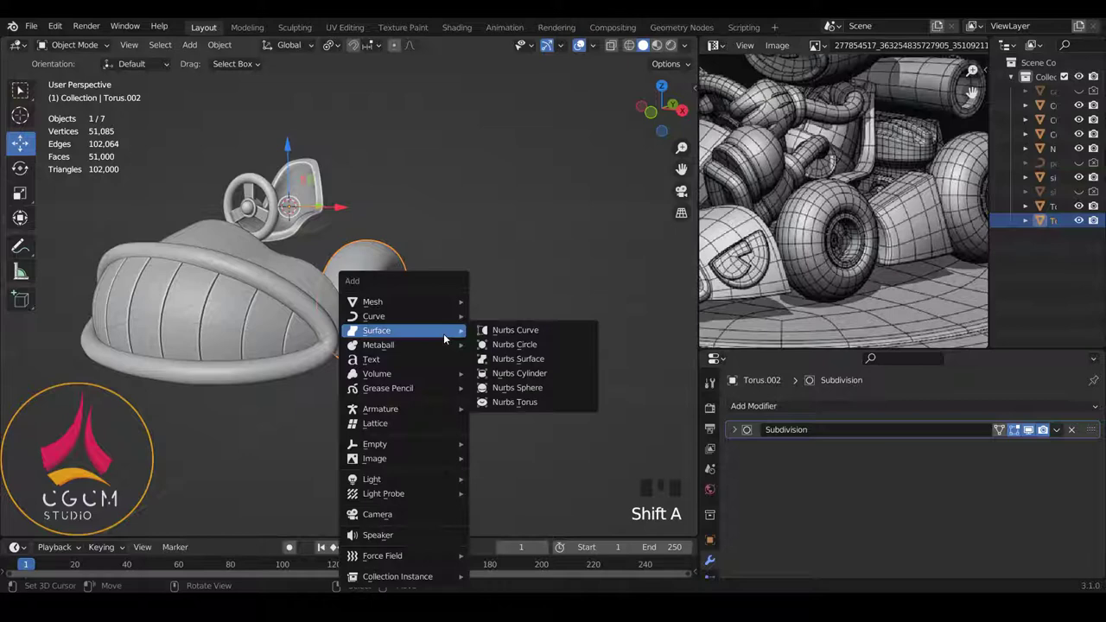
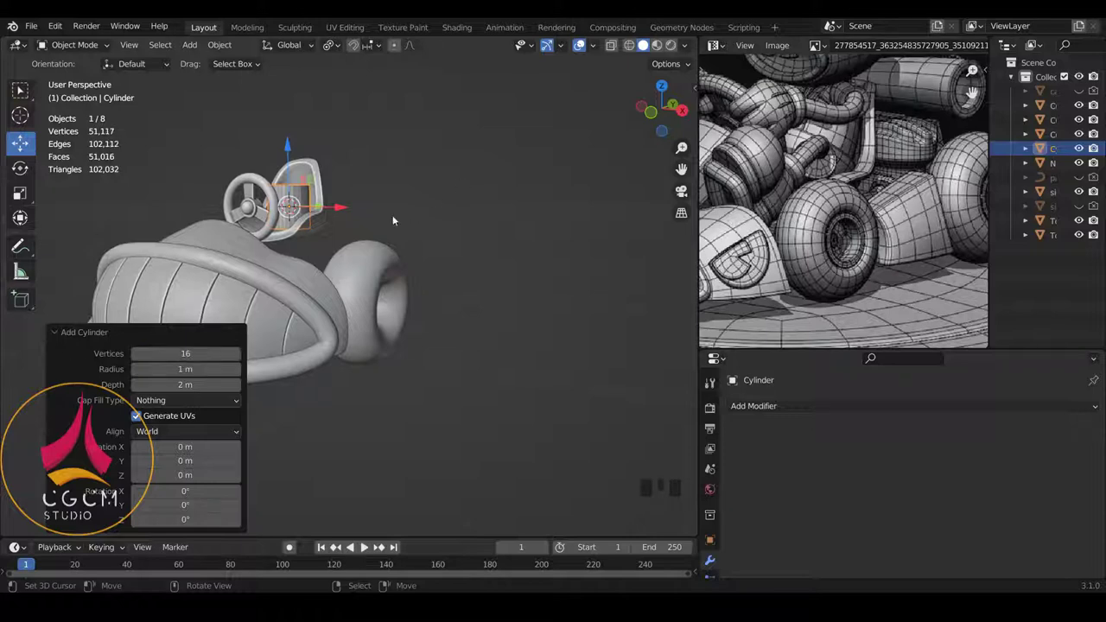
scroll("up", 3)
key("Tab")
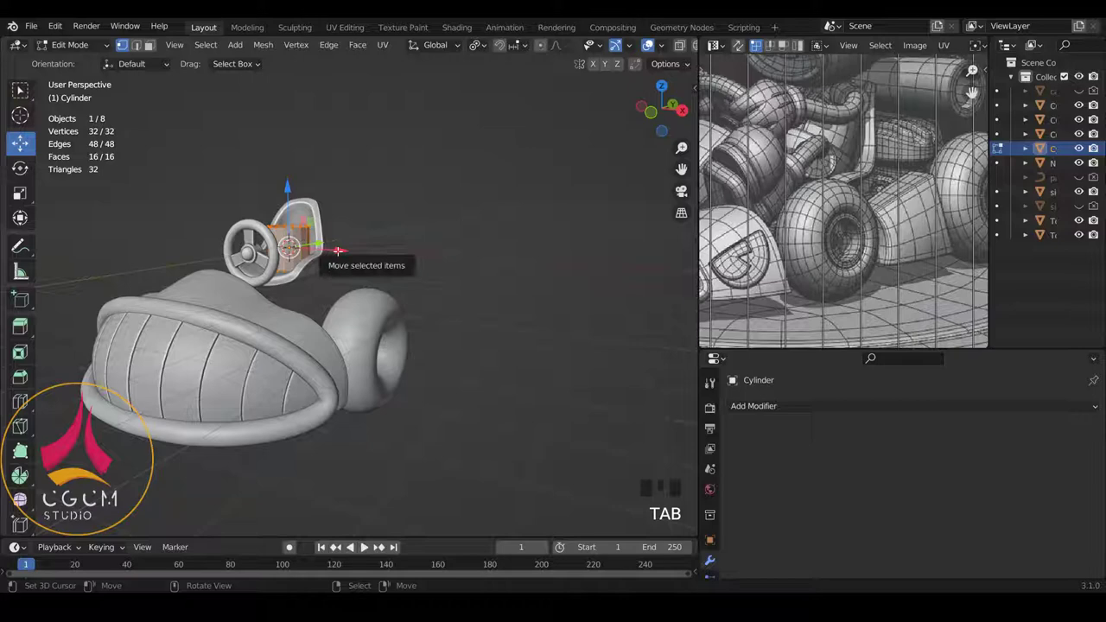
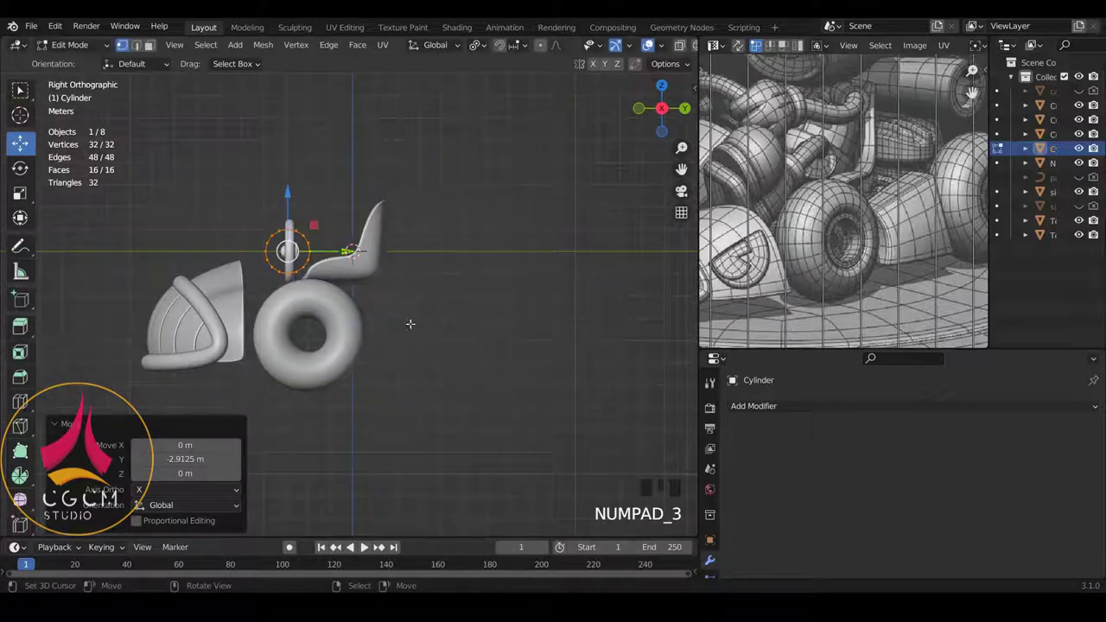
key("g")
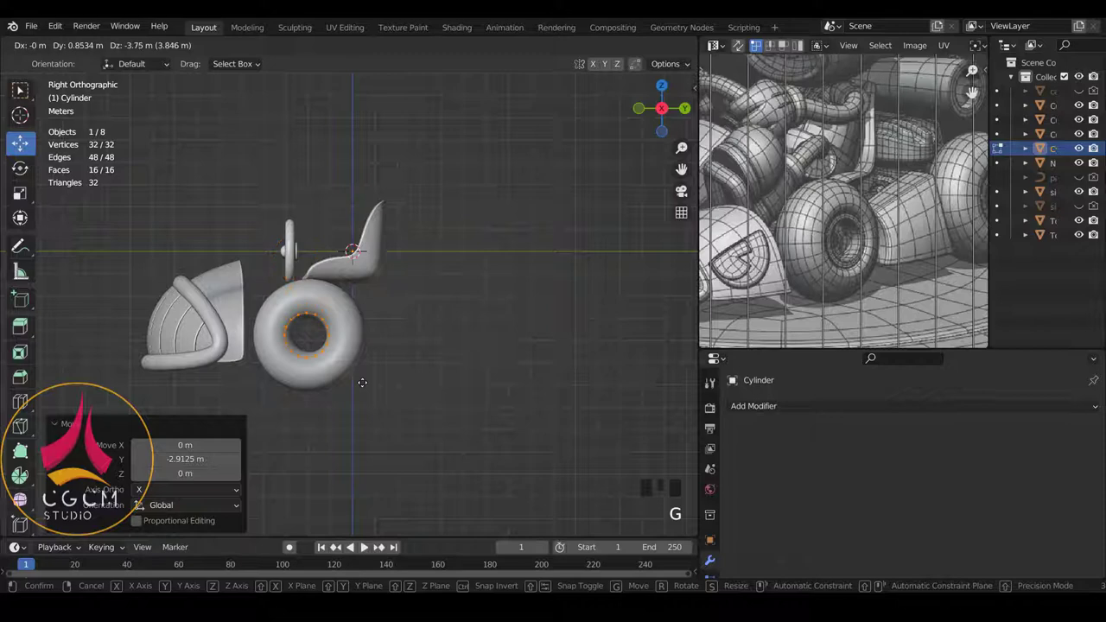
Shrink the hub cylinder to about 0.819 and widen it about 1.18 times along X.
scroll("up", 3)
scroll("down", 3)
key("s")
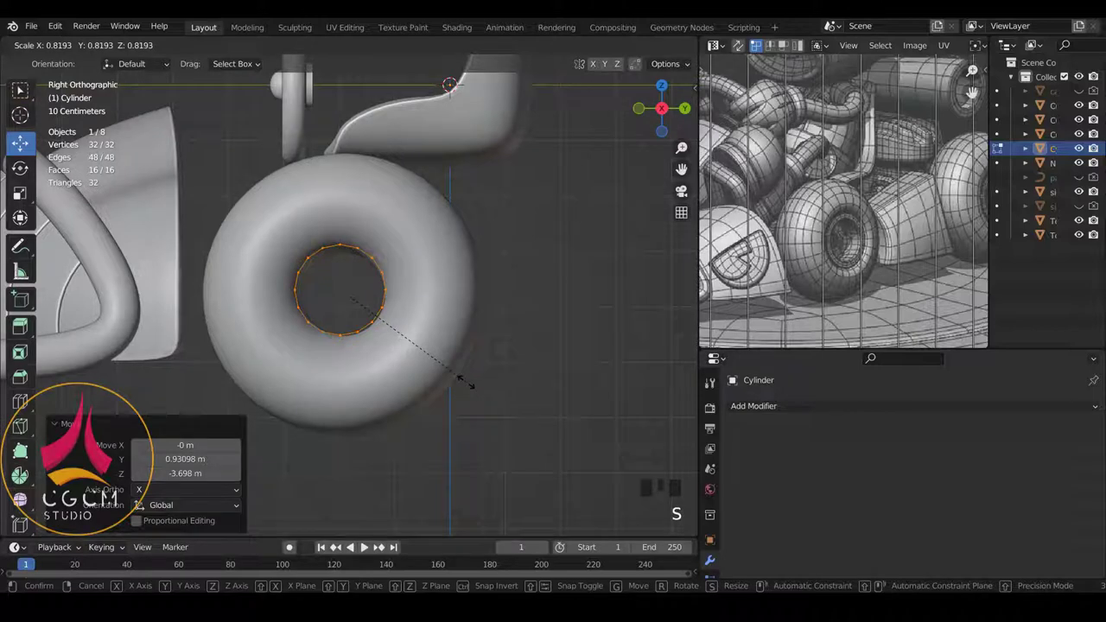
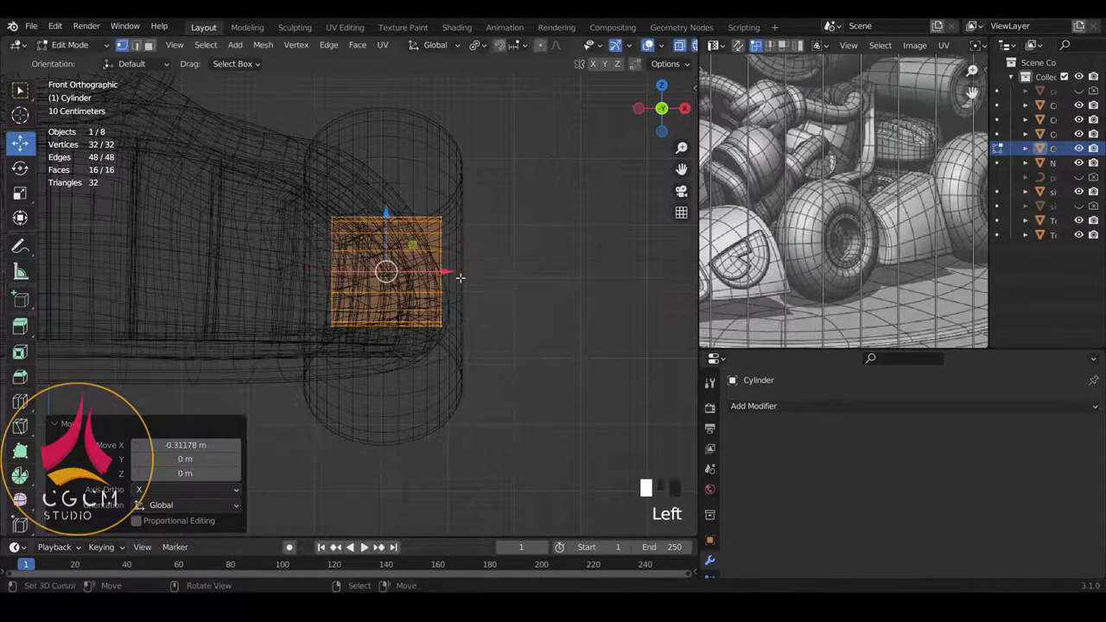
key("s")
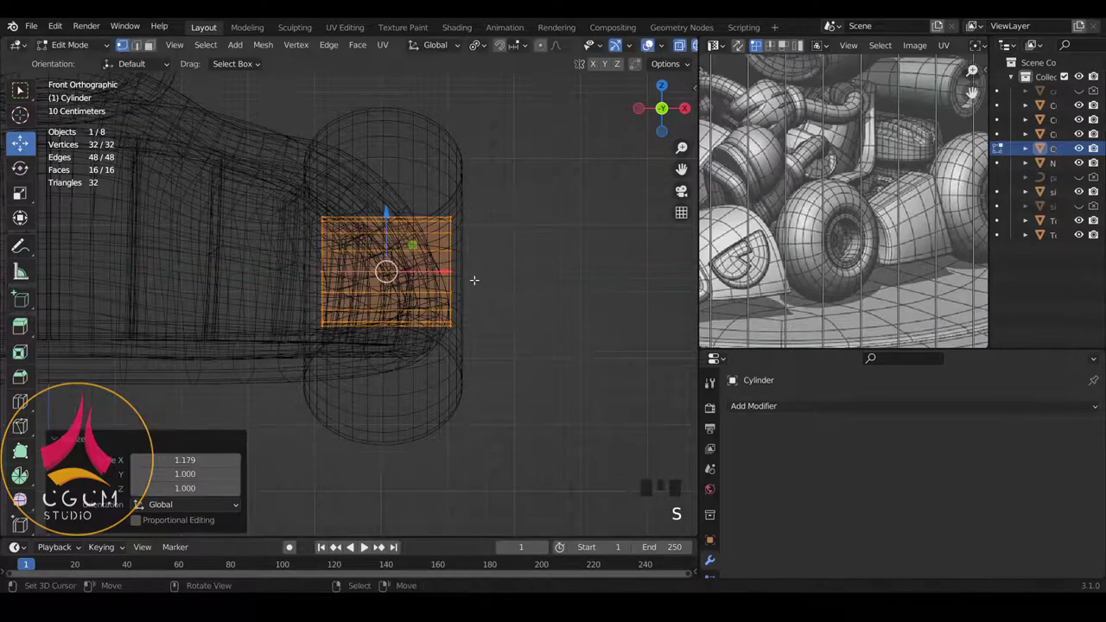
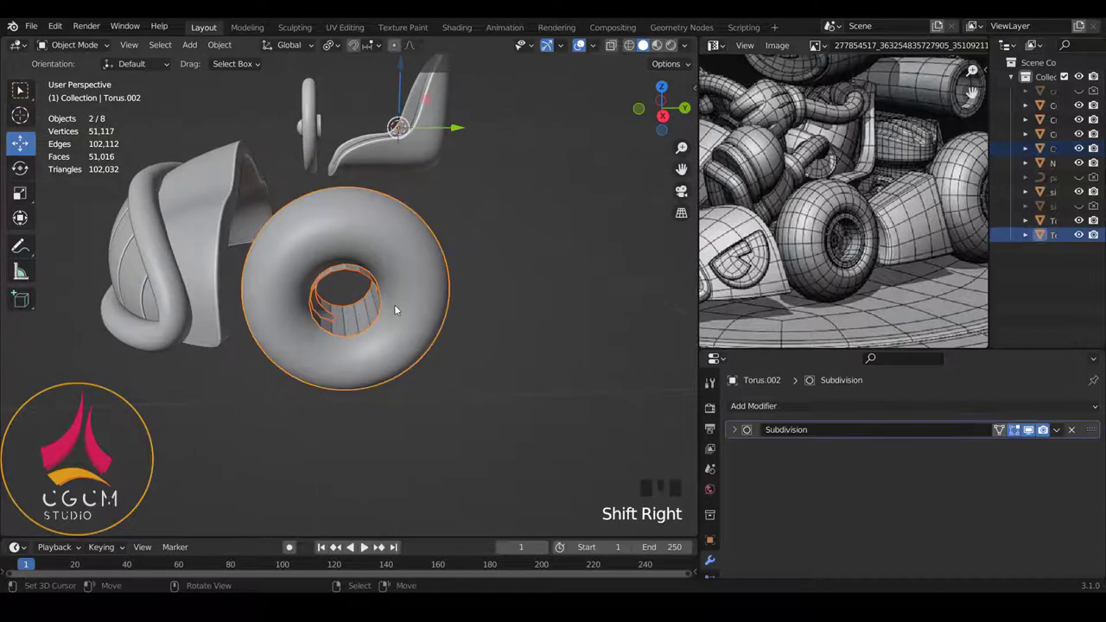
Leave local view and line up a side view of the wheel and hub.
left_click_drag(451, 335, 483, 349)
key("KP_Divide")
scroll("down", 3)
left_click_drag(396, 253, 341, 240)
key("KP_3")
left_click_drag(460, 259, 489, 261)
scroll("up", 3)
right_click(452, 375)
left_click_drag(433, 348, 494, 287)
Fatten the wheel torus by about 0.044 m and enlarge it about 1.14 times.
key("Tab")
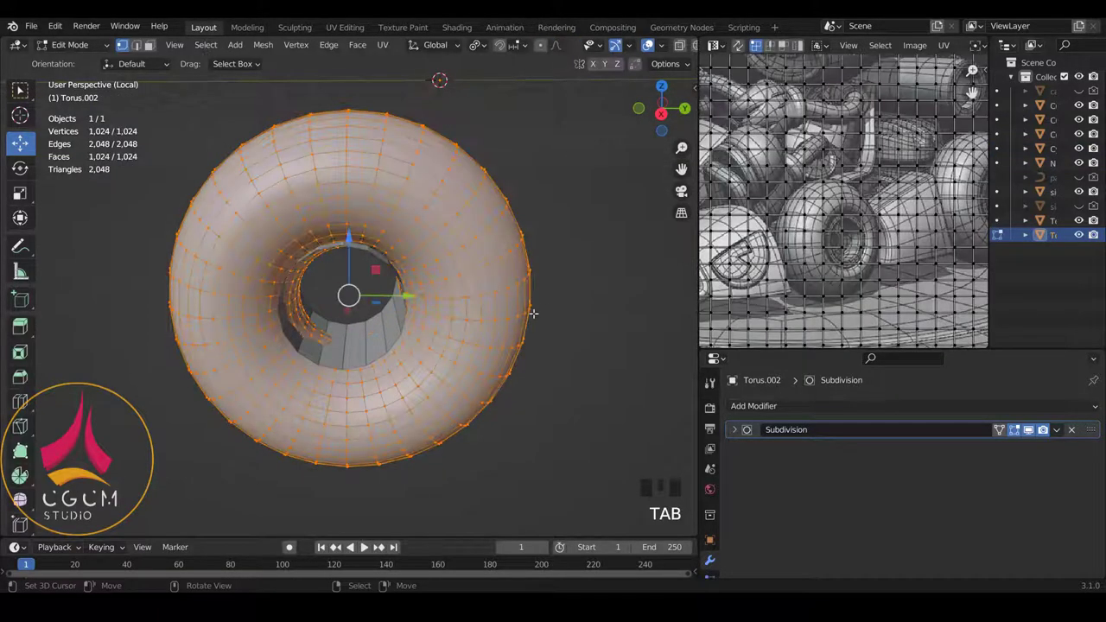
key("alt+s")
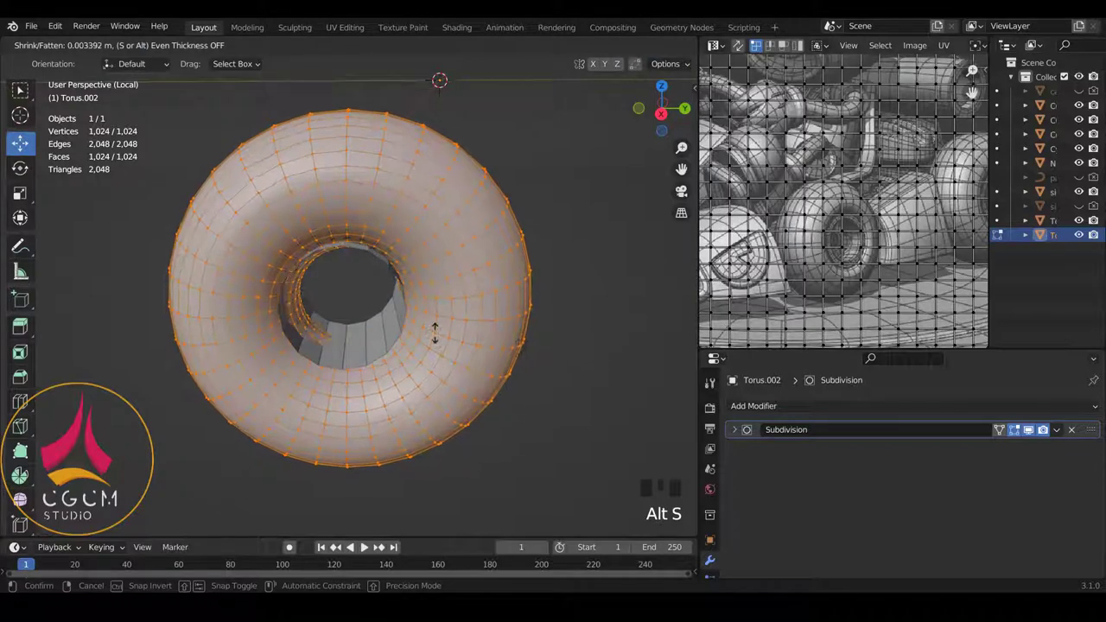
key("s")
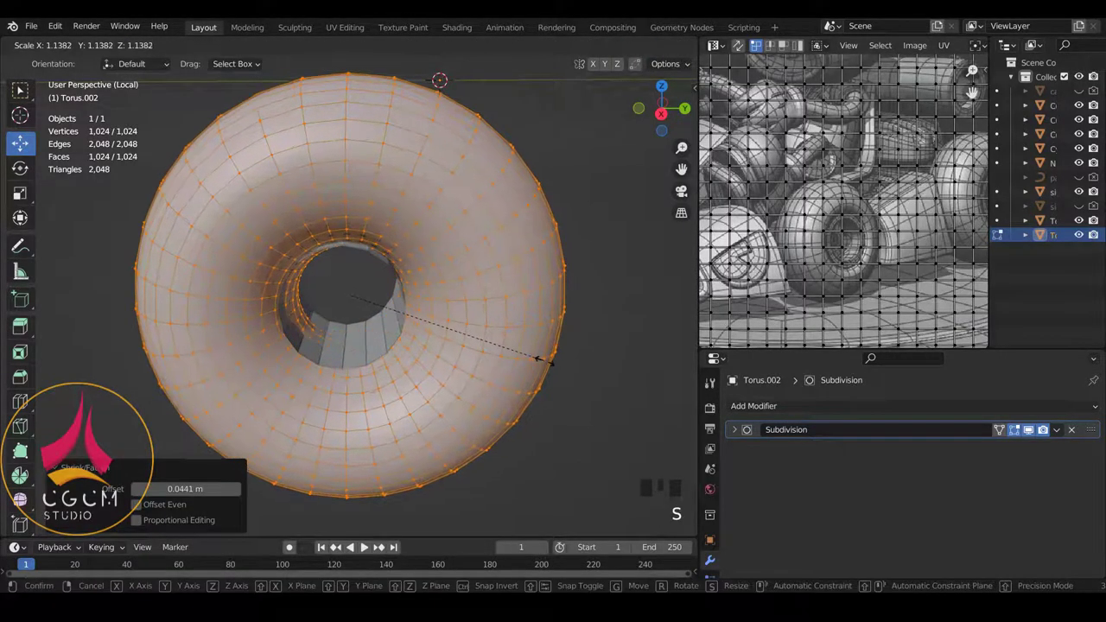
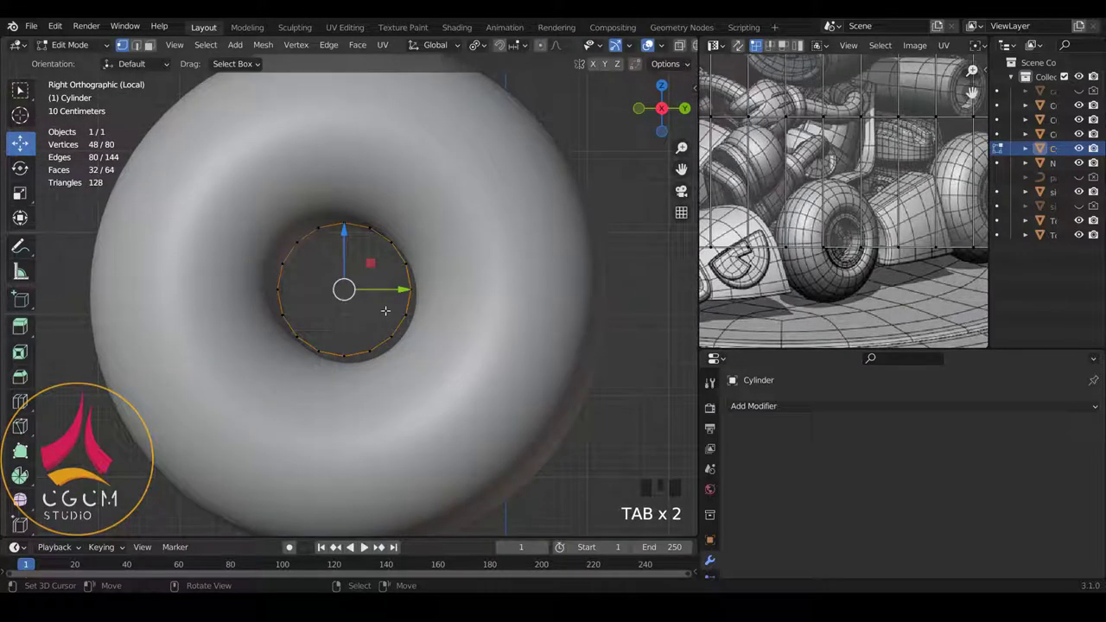
Extrude another ring from the hub cylinder's rim and widen it about 1.018 times.
key("a")
key("a")
key("g")
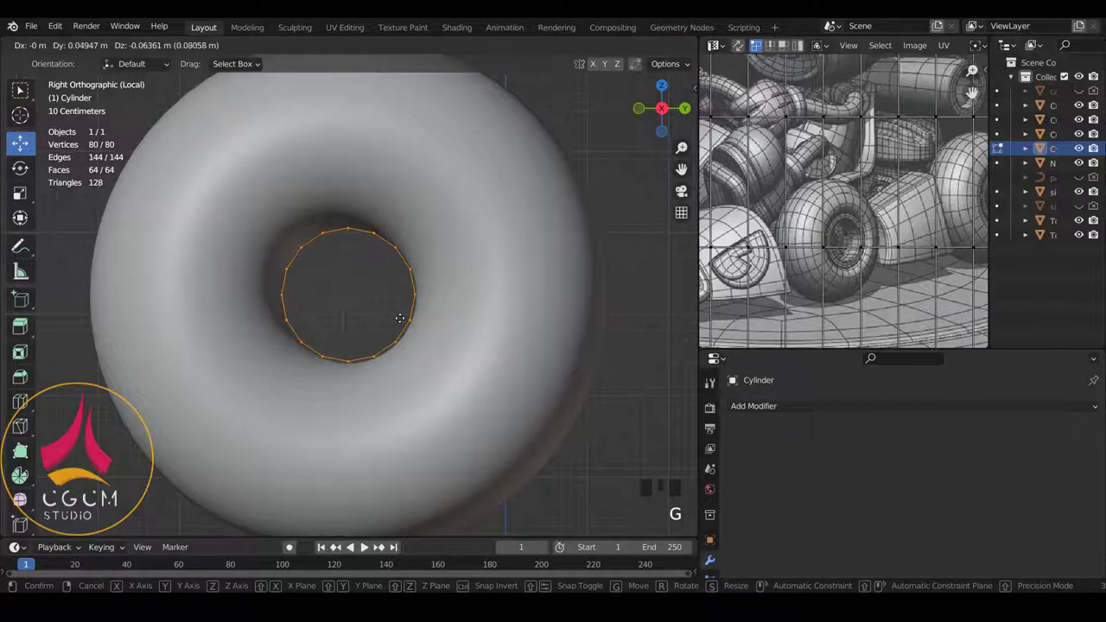
key("s")
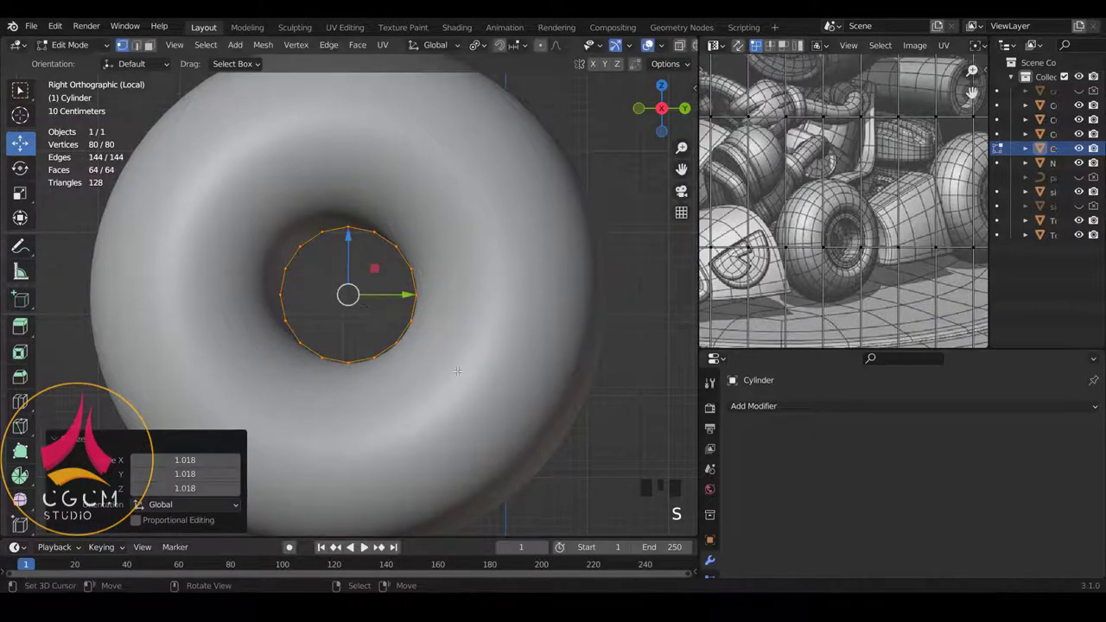
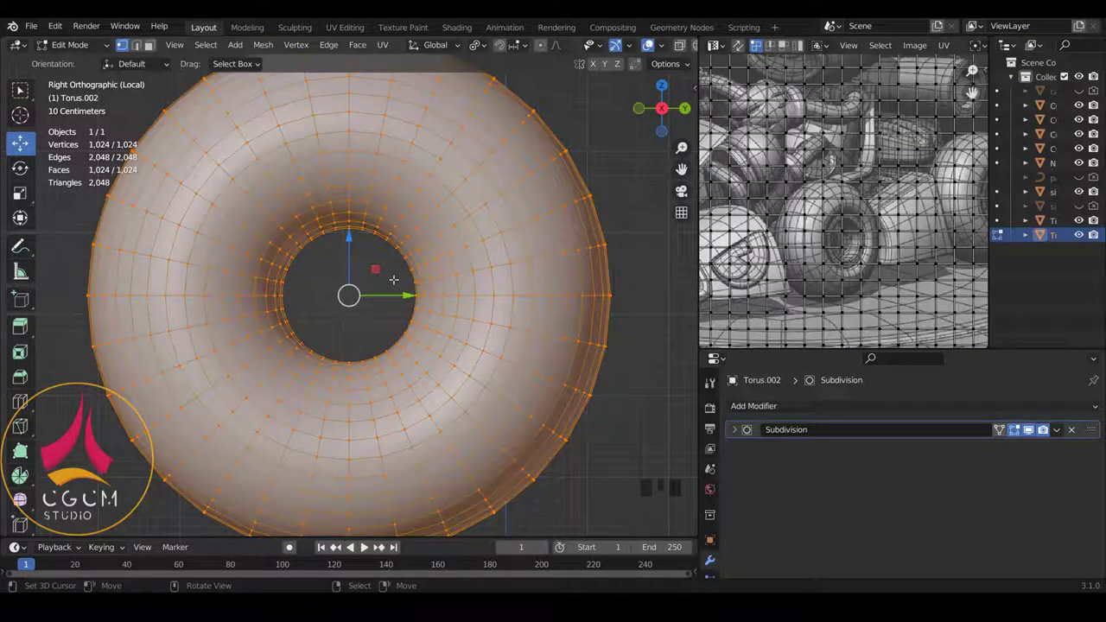
Dissolve several inner edge loops of the tyre torus, cutting it to 800 vertices.
key("z")
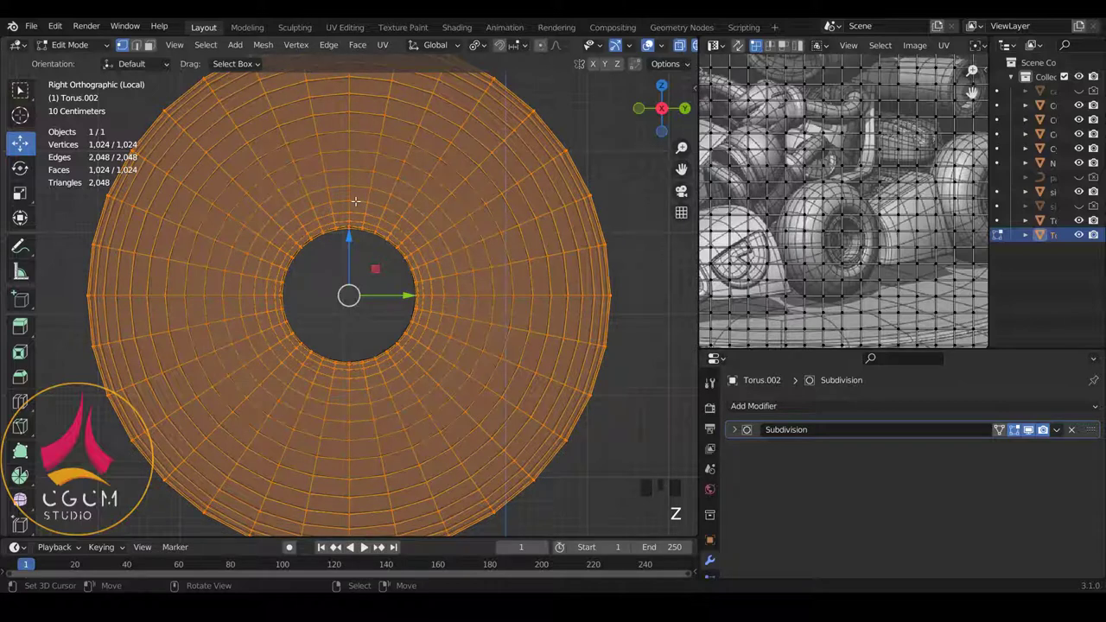
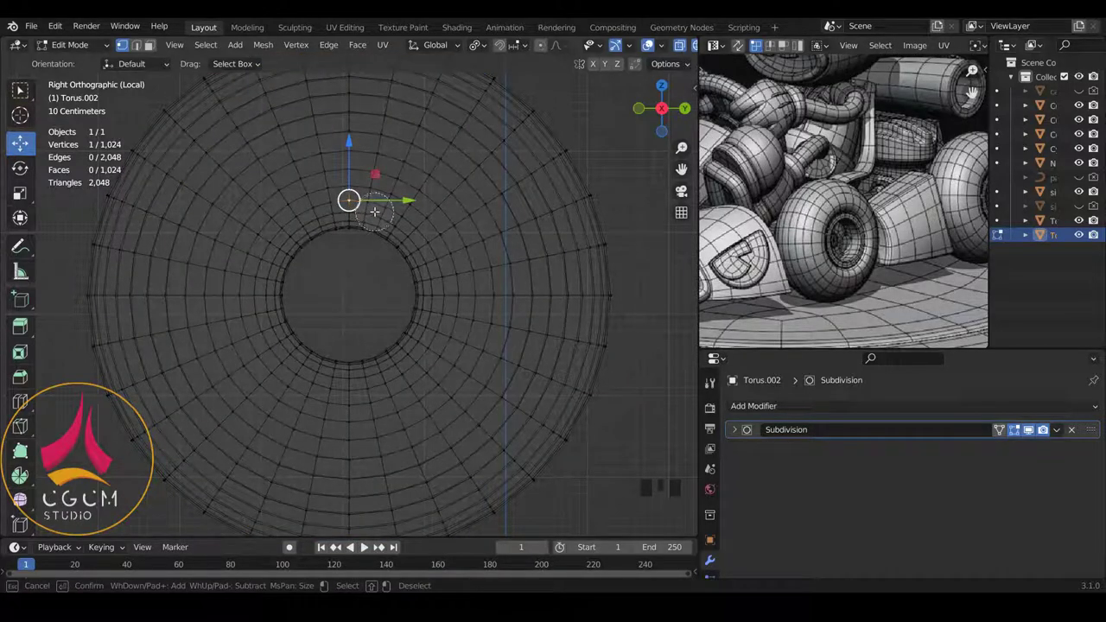
key("z")
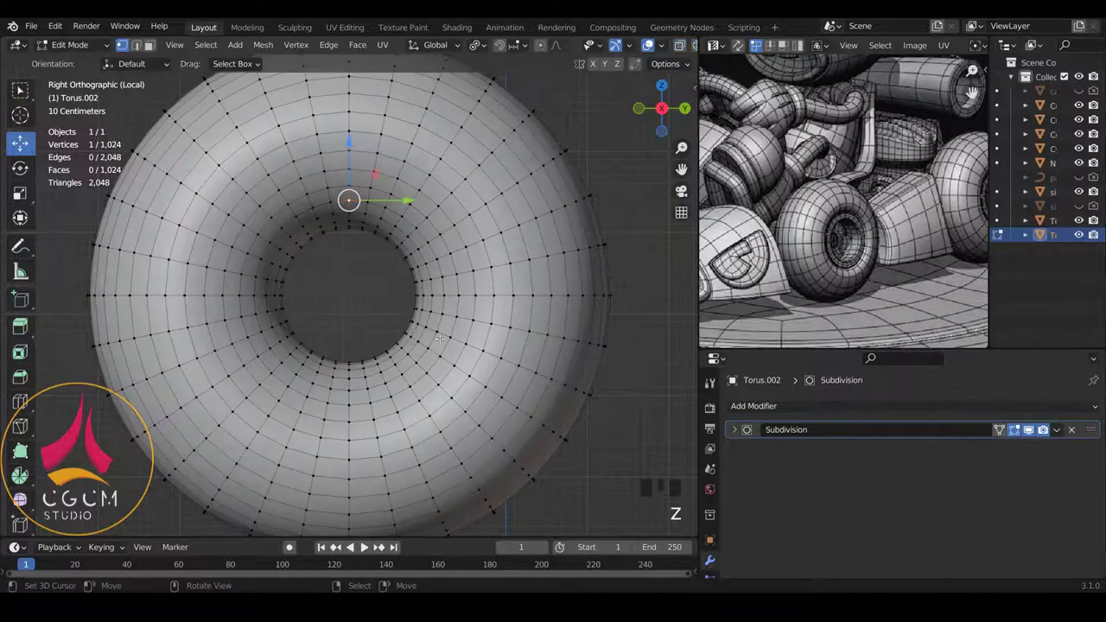
scroll("up", 3)
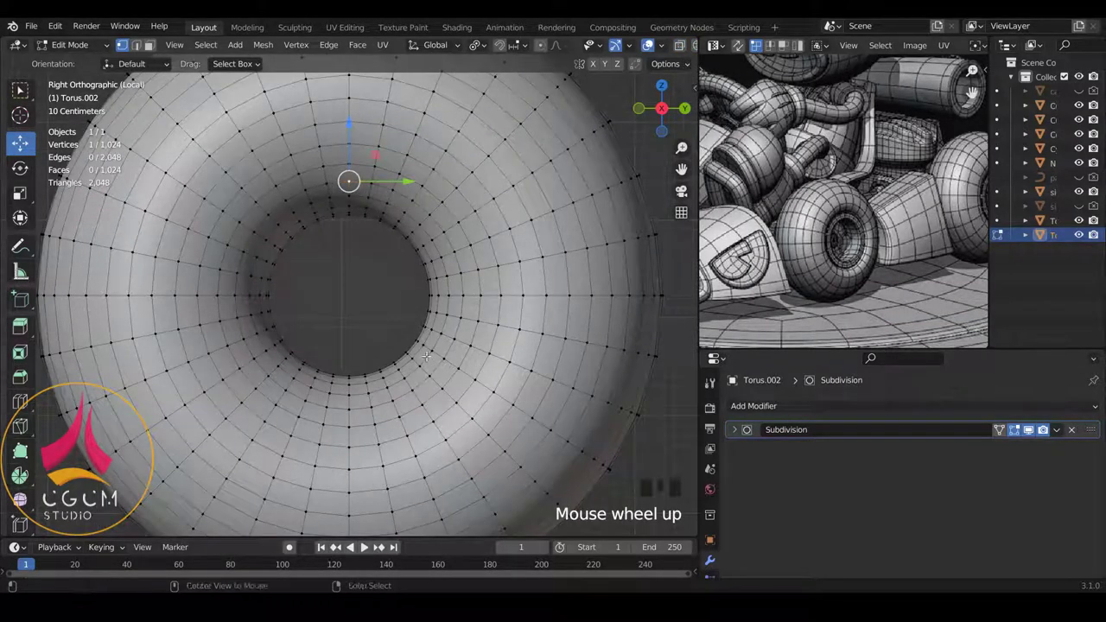
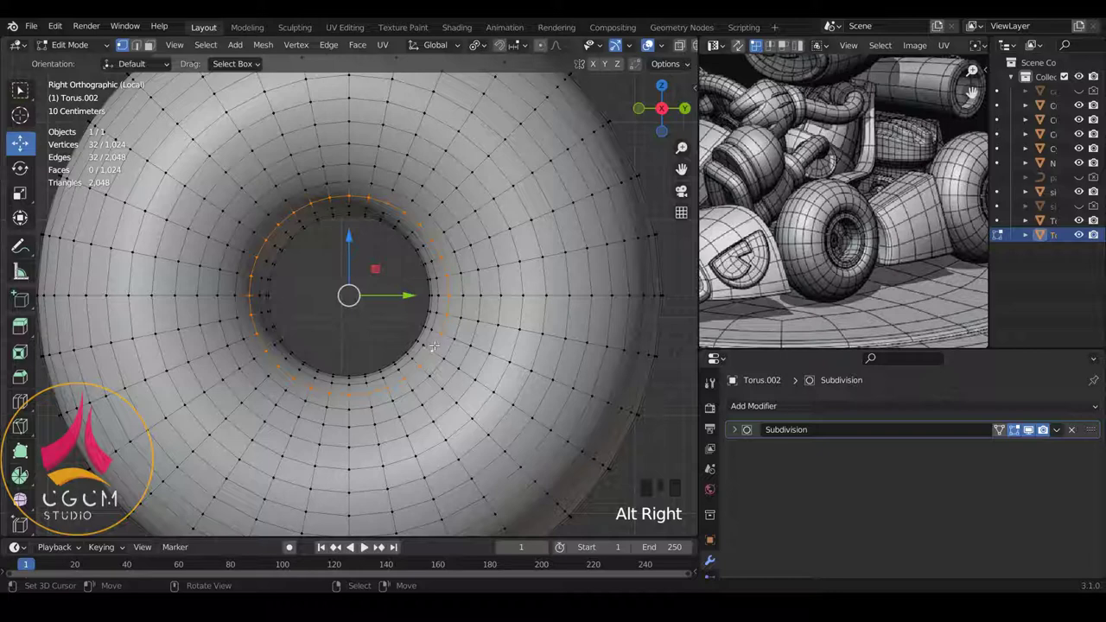
key("x")
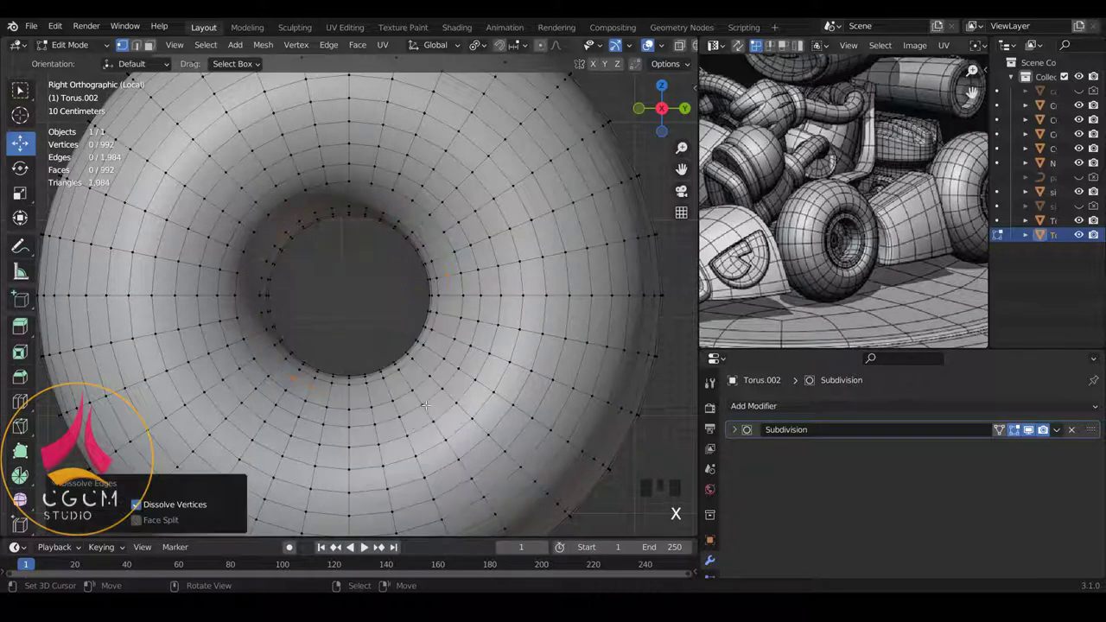
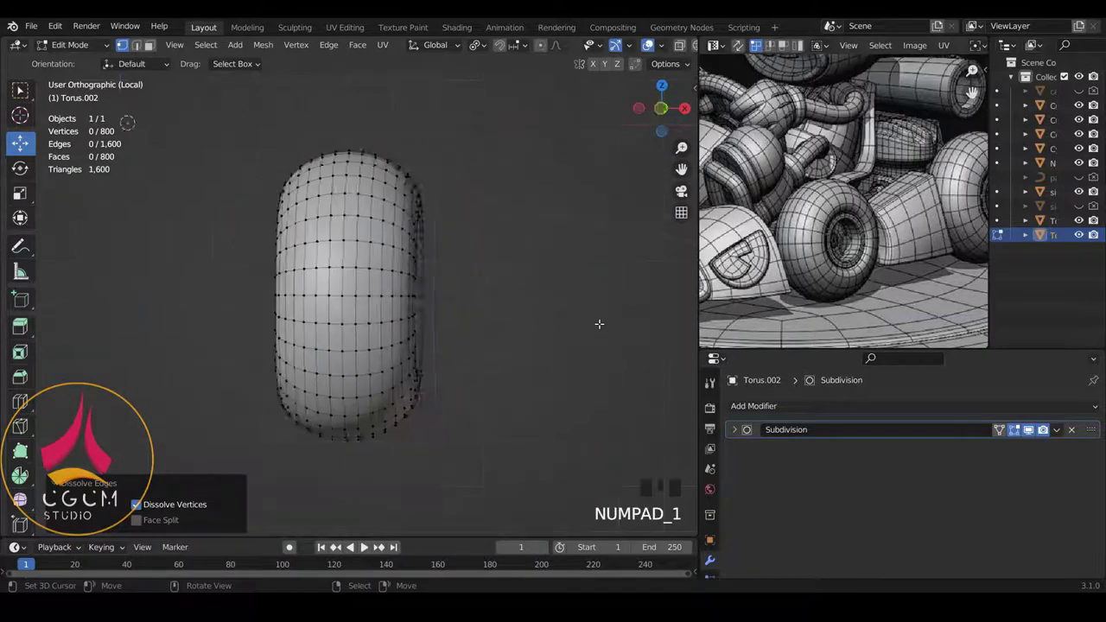
key("KP_3")
scroll("up", 3)
scroll("down", 3)
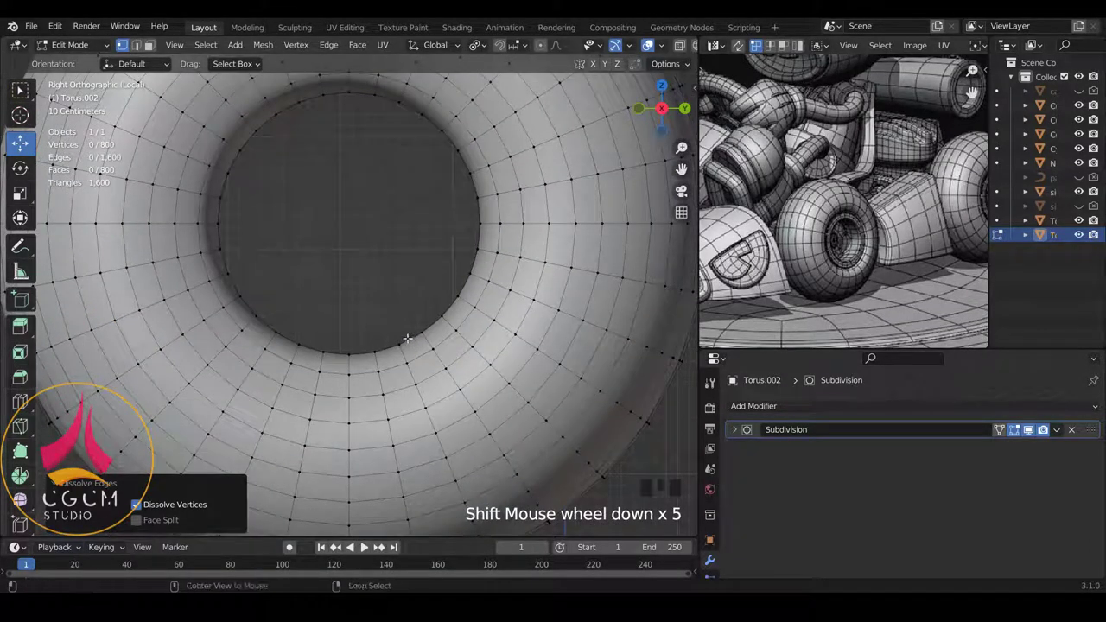
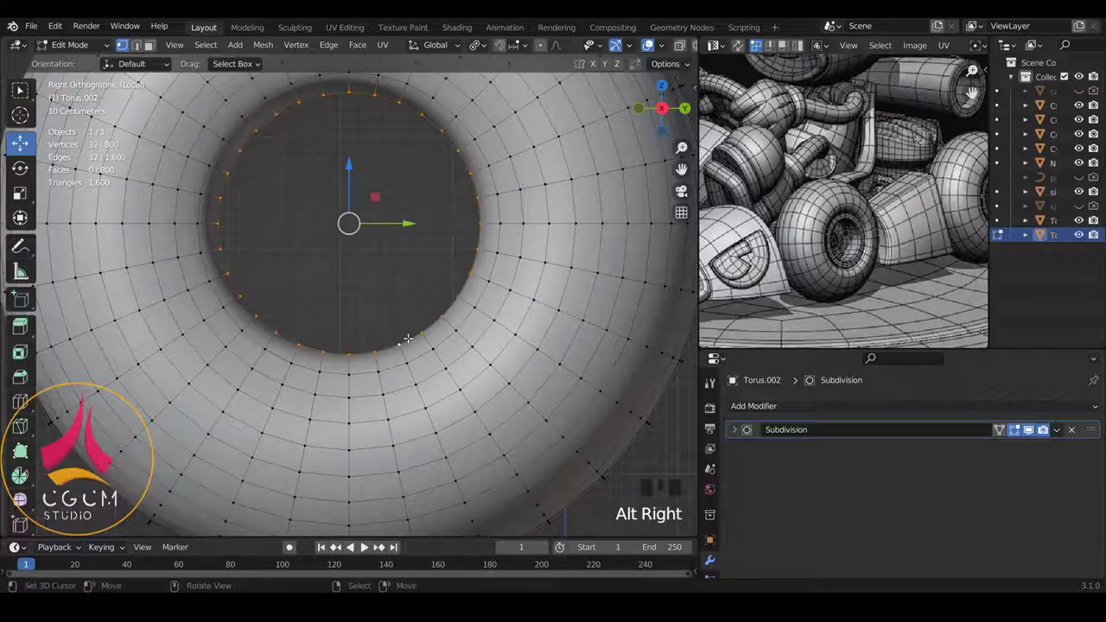
Dissolve another inner tyre loop and add two slid edge loops inside the hole.
key("x")
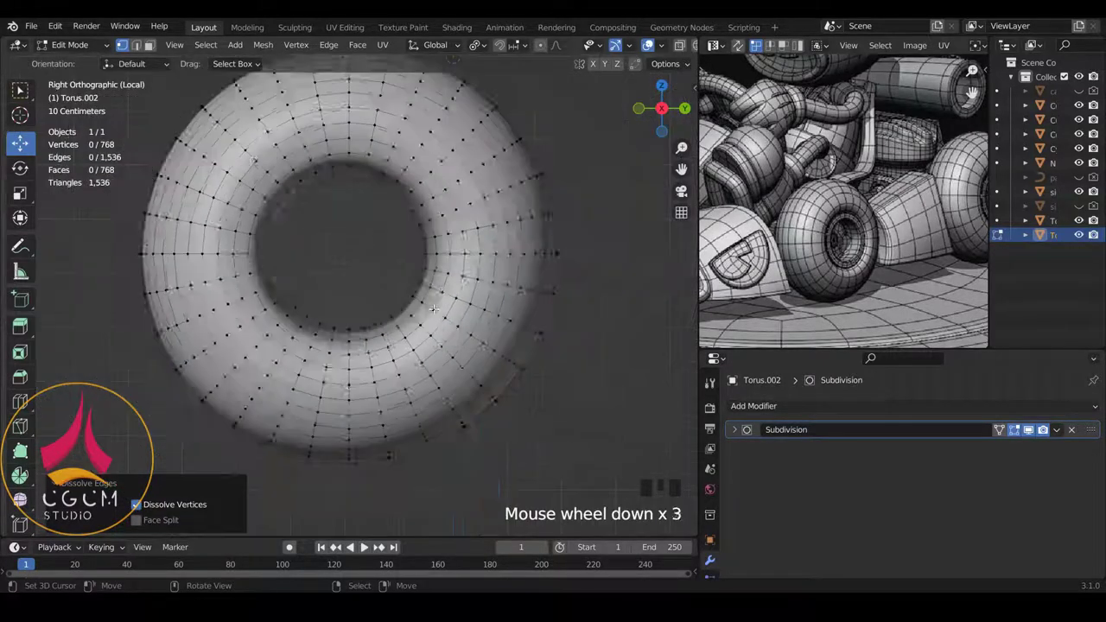
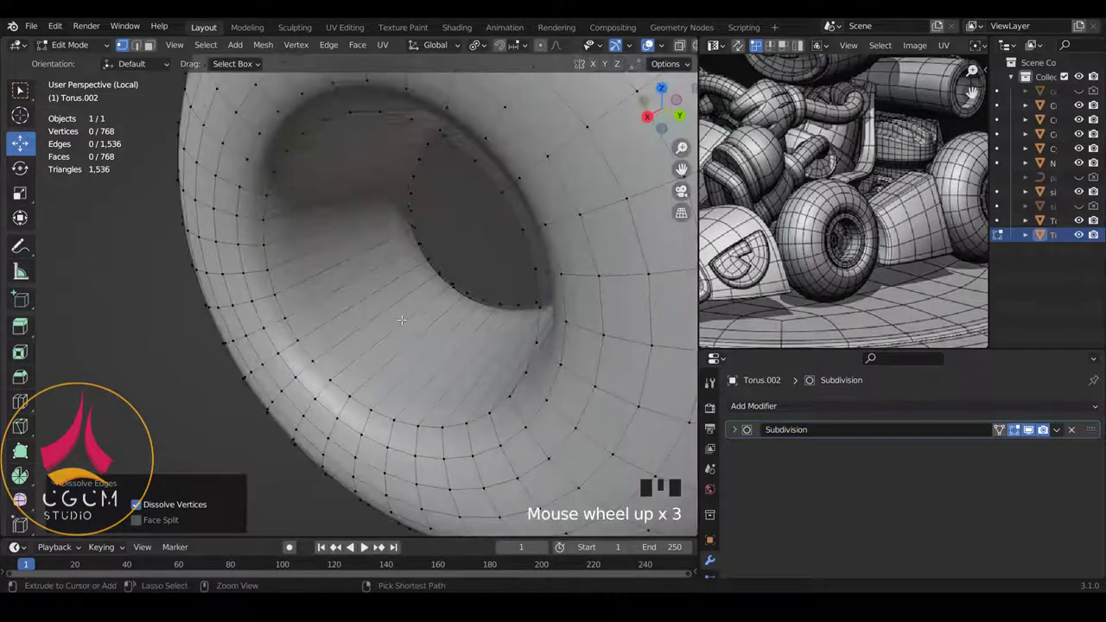
key("ctrl+r")
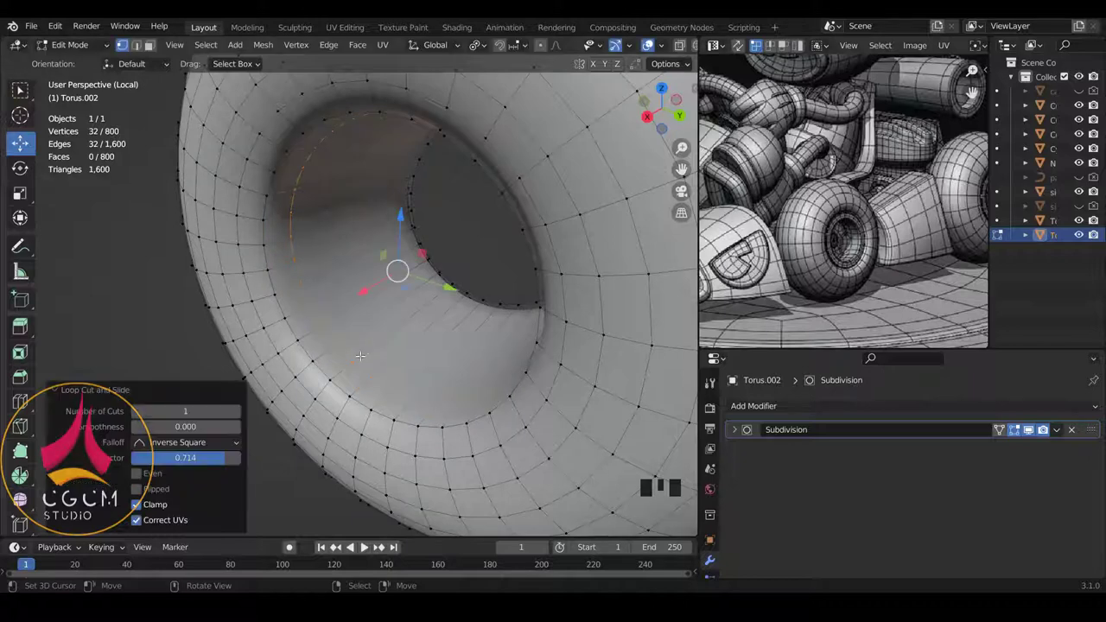
key("ctrl+r")
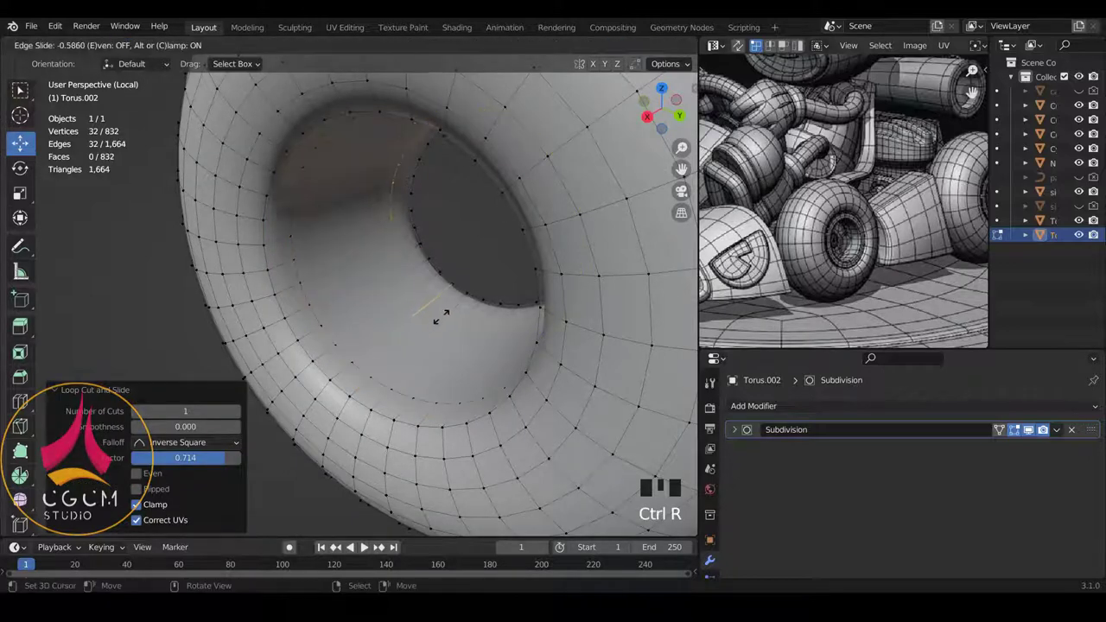
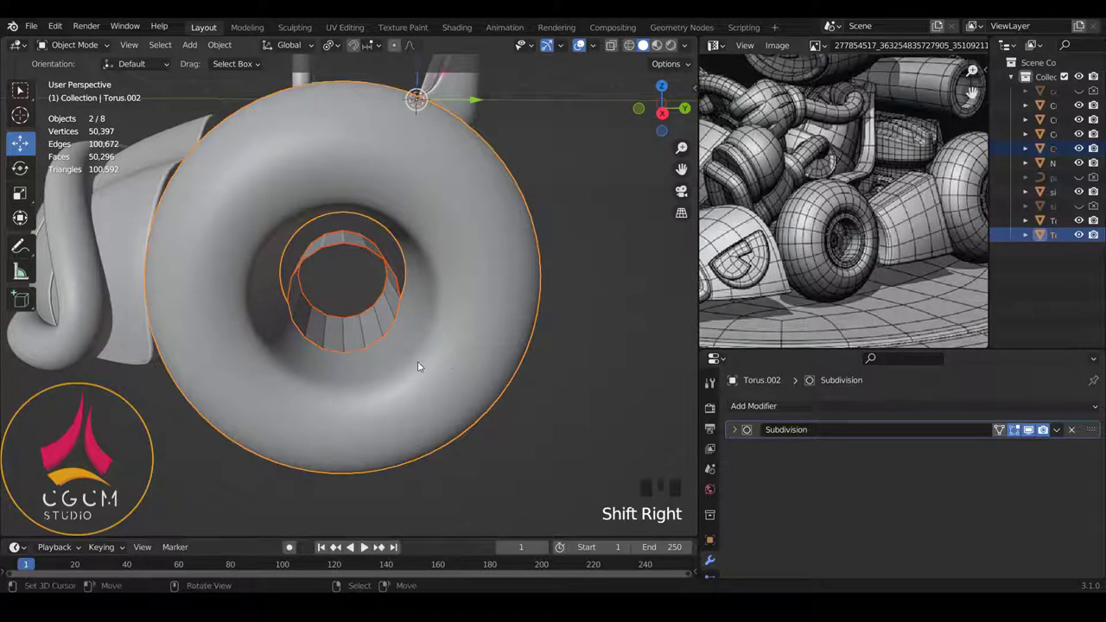
Isolate the tyre torus and hub cylinder together in local view.
key("KP_3")
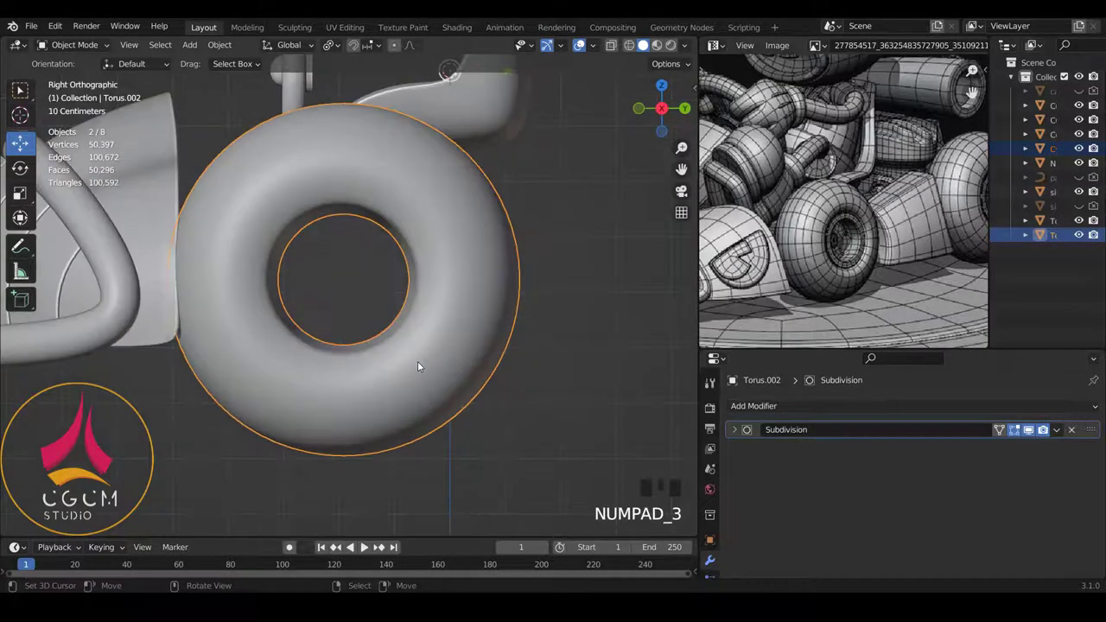
key("KP_Divide")
left_click_drag(412, 249, 376, 334)
right_click(375, 334)
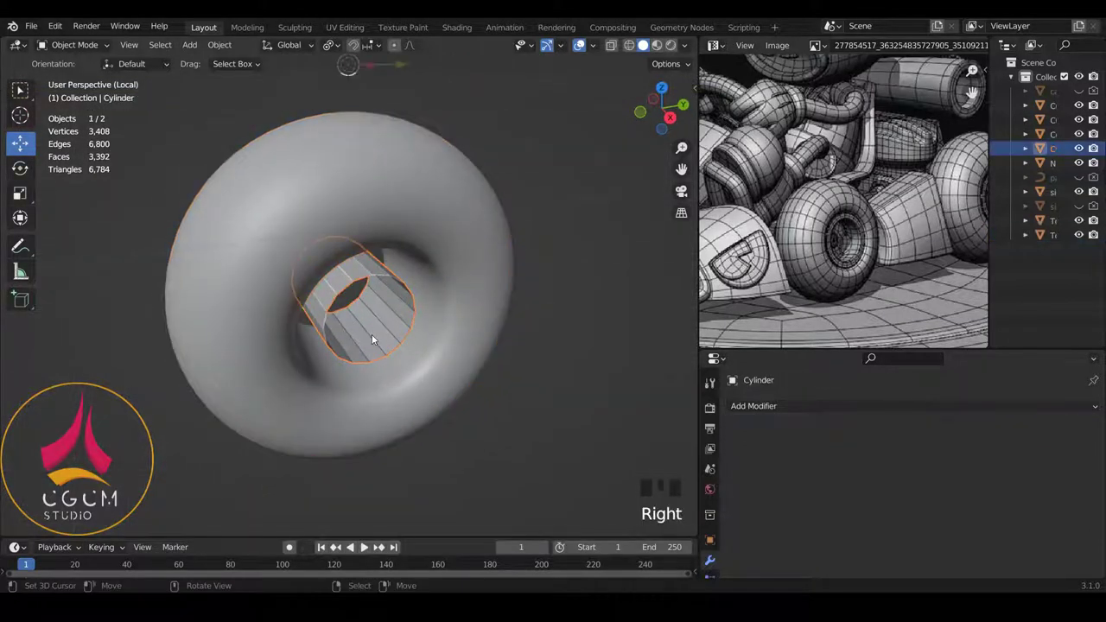
Enlarge the hub cylinder's mesh about 1.30 times to meet the tyre opening.
key("KP_3")
key("Tab")
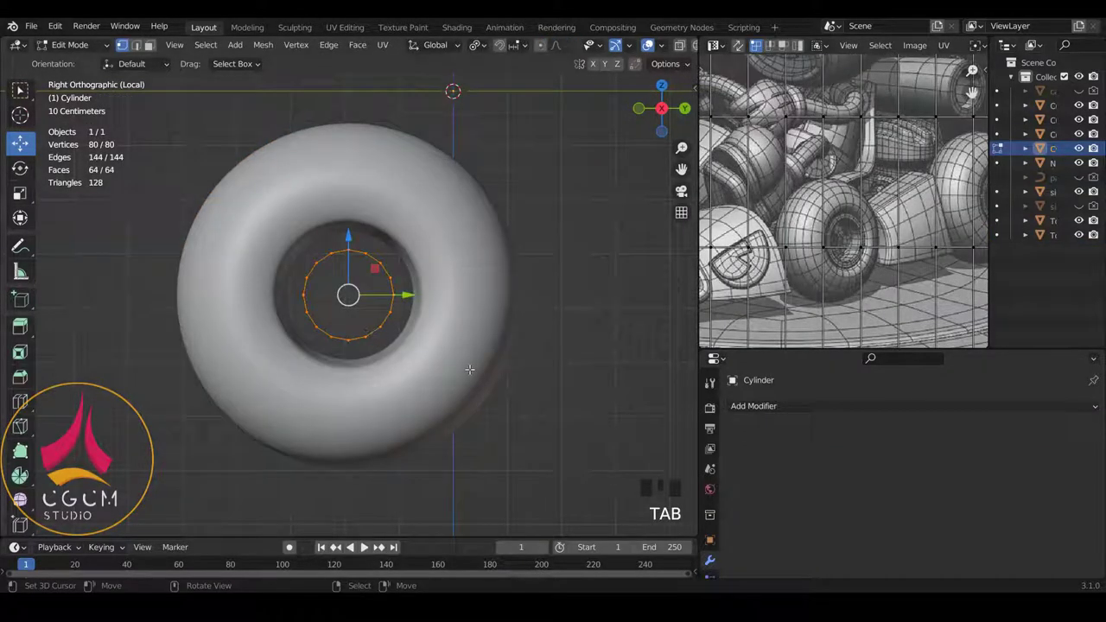
key("s")
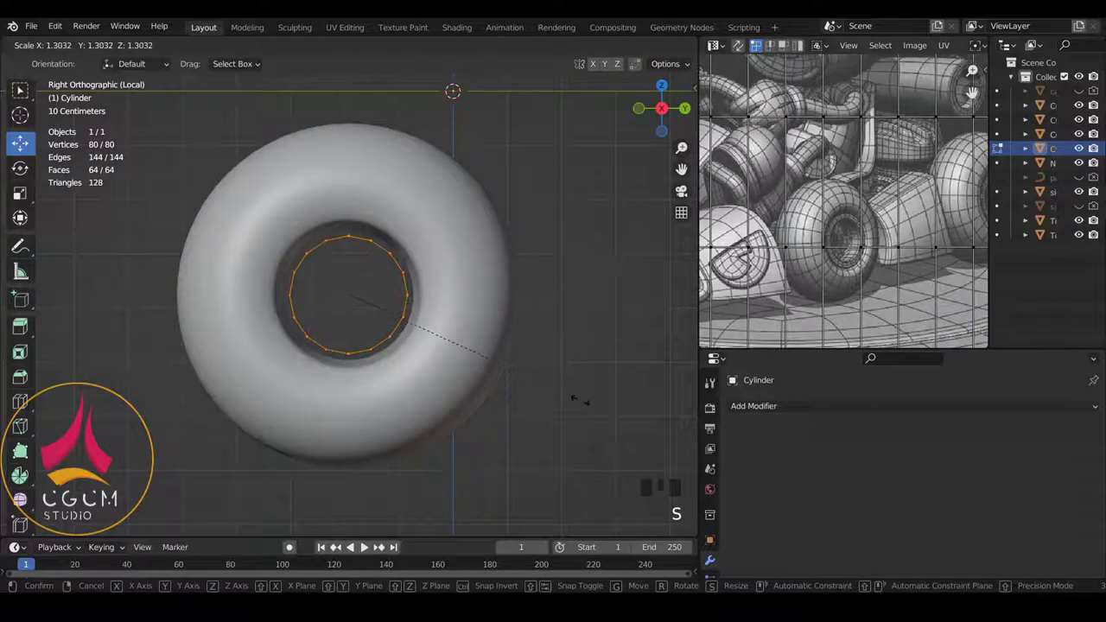
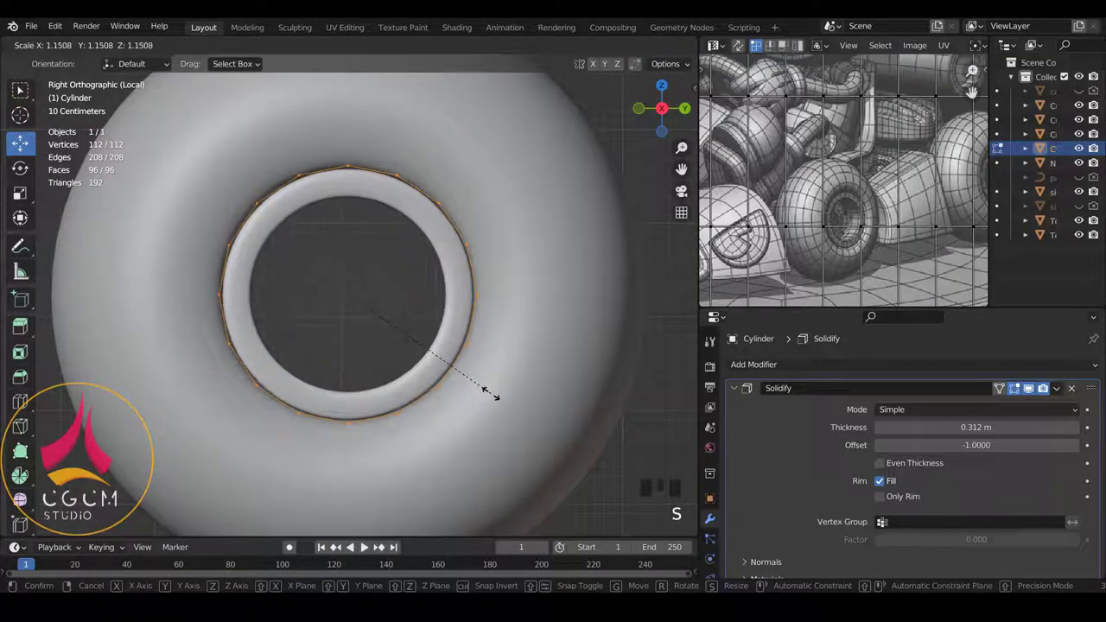
Re-enter Edit Mode on the hub ring with everything selected, viewing it from the side.
key("Tab")
key("a")
scroll("down", 3)
scroll("up", 3)
scroll("down", 3)
left_click_drag(419, 285, 515, 337)
scroll("up", 3)
key("Tab")
key("a")
key("a")
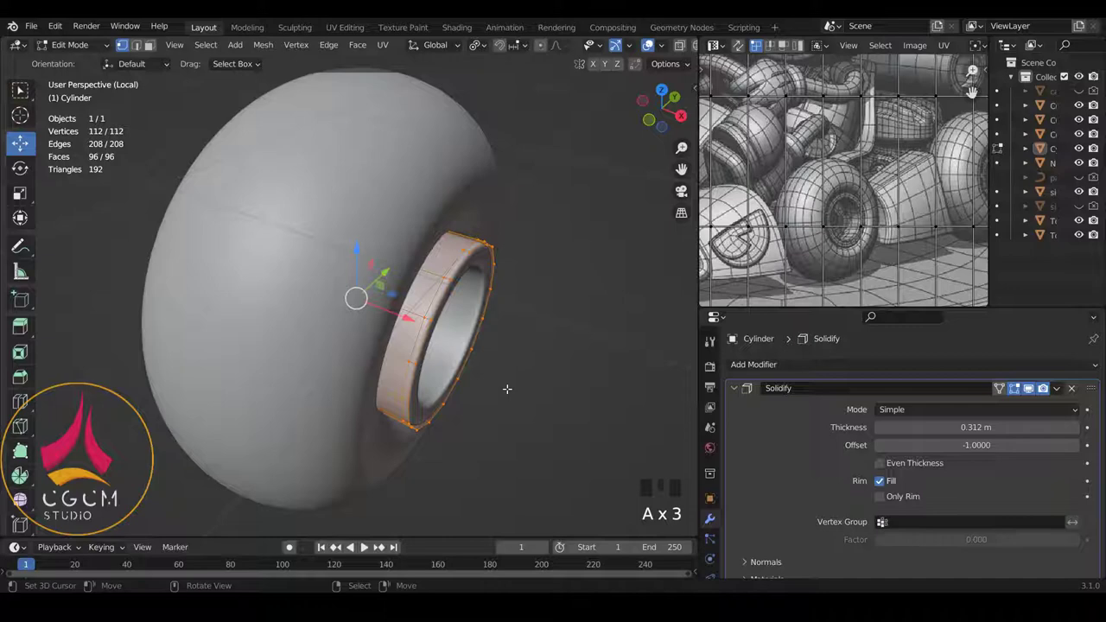
Flatten the ring along its axis, shrink it slightly to fit the tyre opening, and return to Object Mode.
key("s")
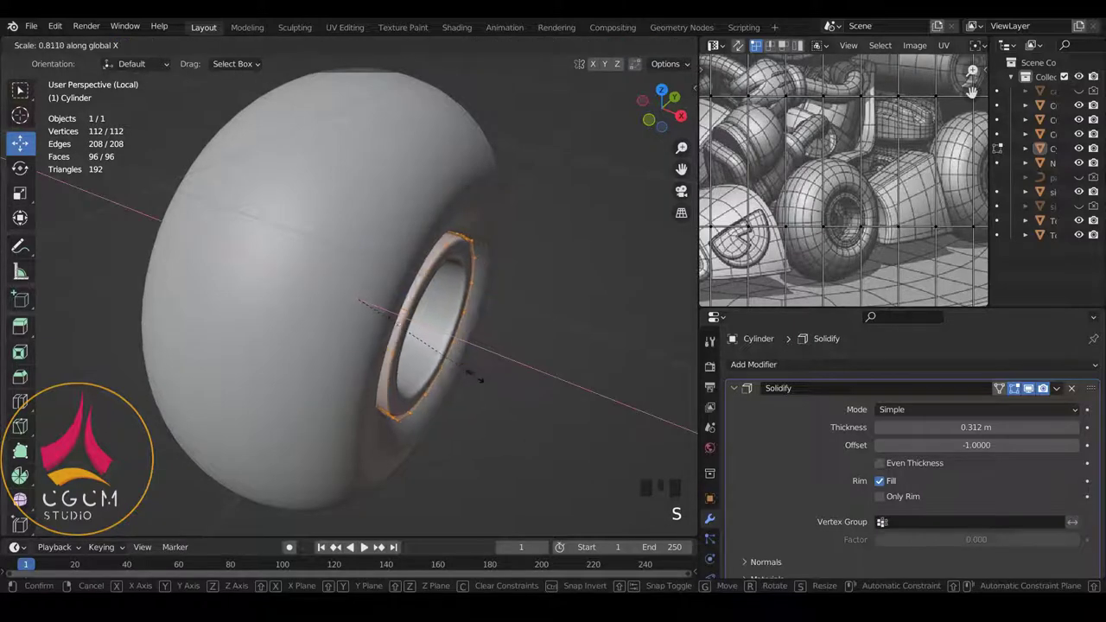
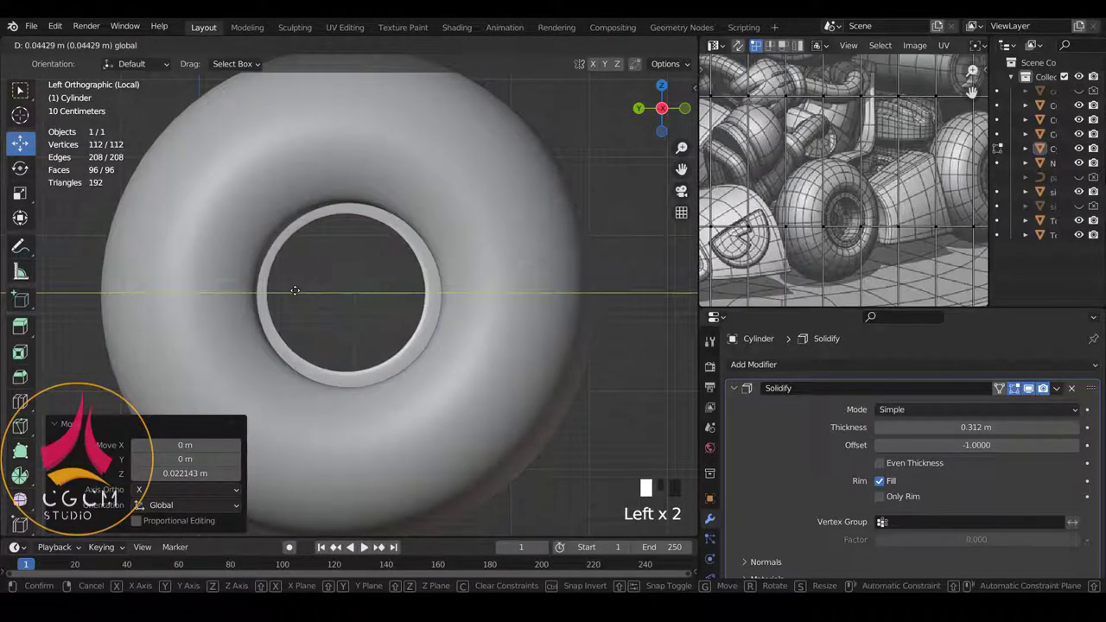
key("s")
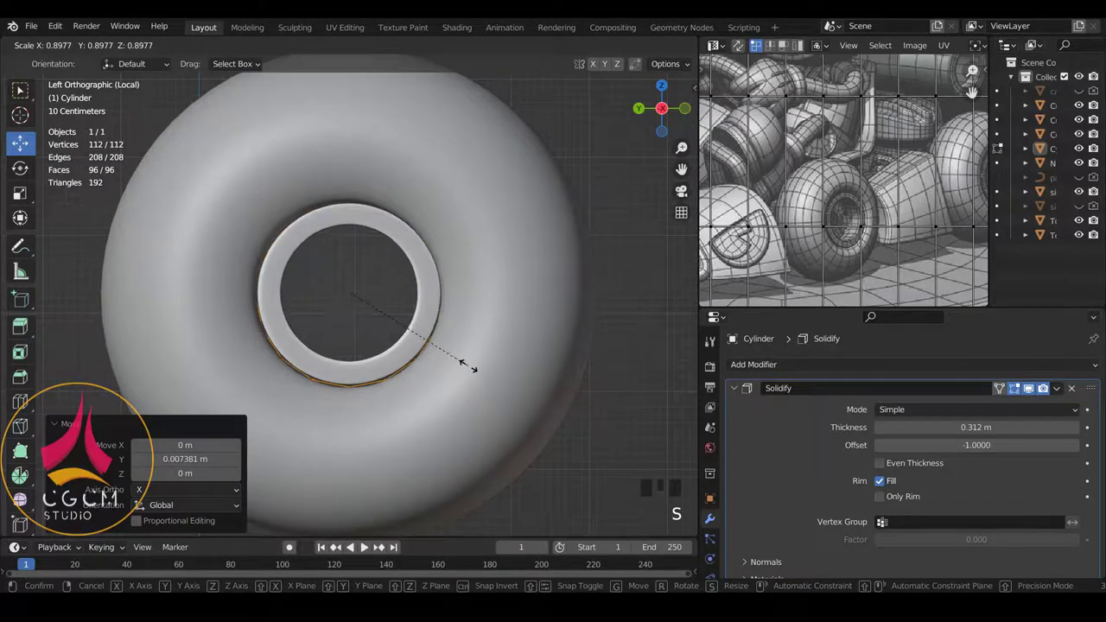
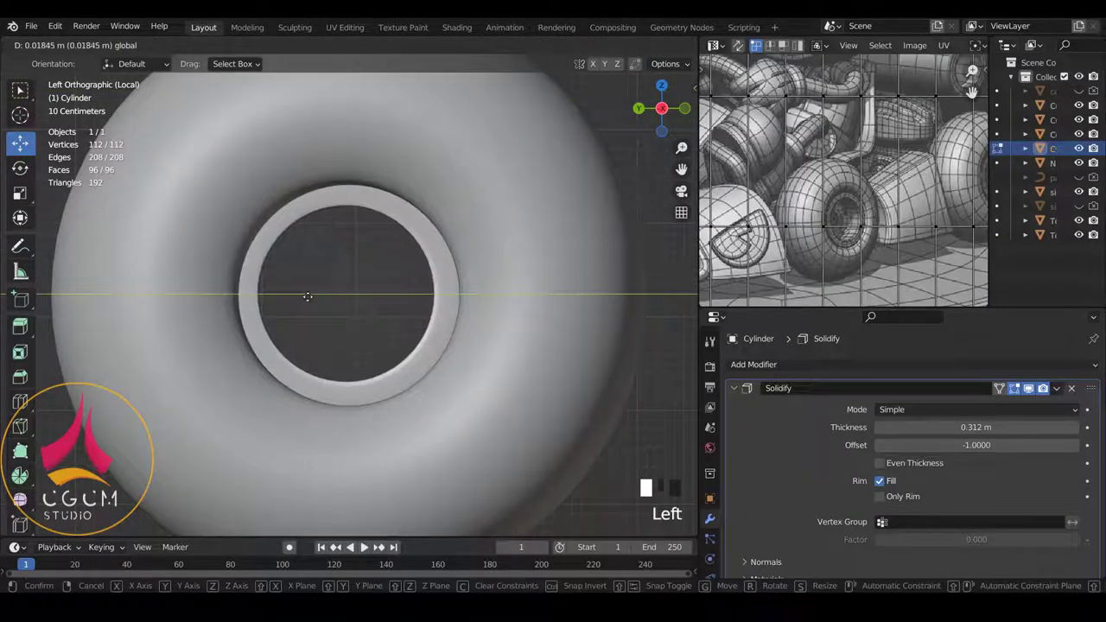
key("ctrl+z")
key("Tab")
key("a")
scroll("down", 3)
left_click_drag(491, 262, 255, 185)
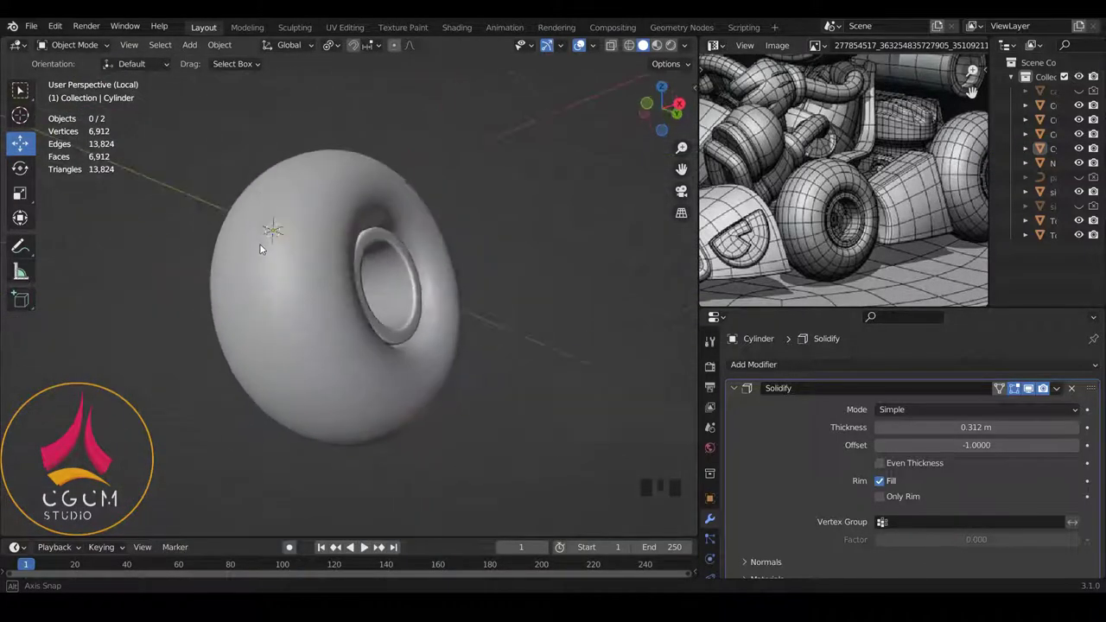
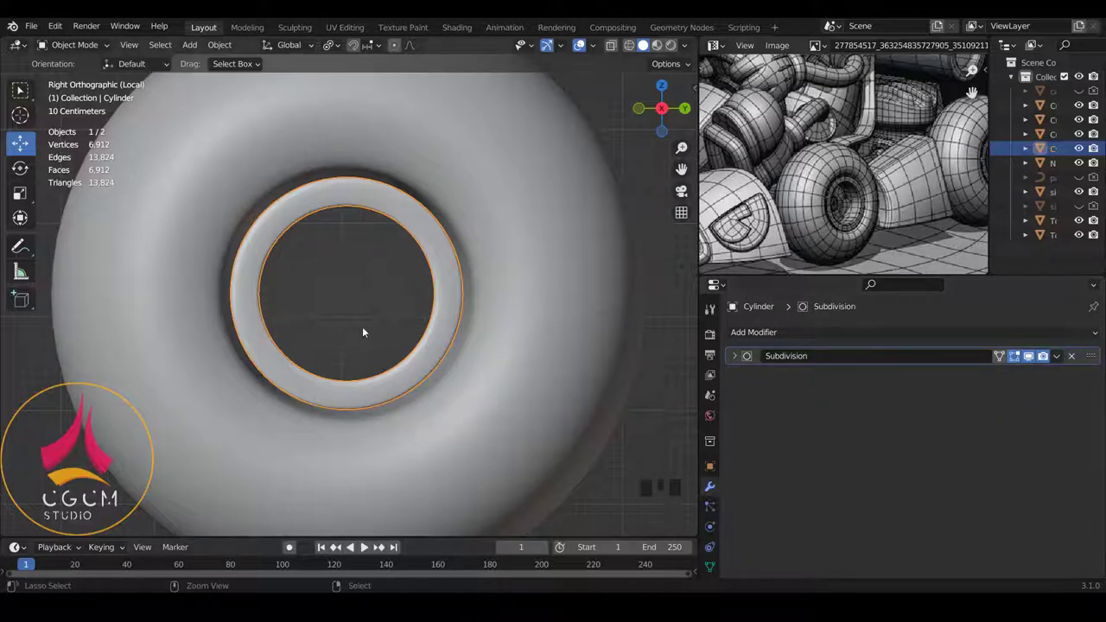
Zoom and orbit the view around the hub ring.
scroll("up", 3)
left_click_drag(316, 322, 339, 336)
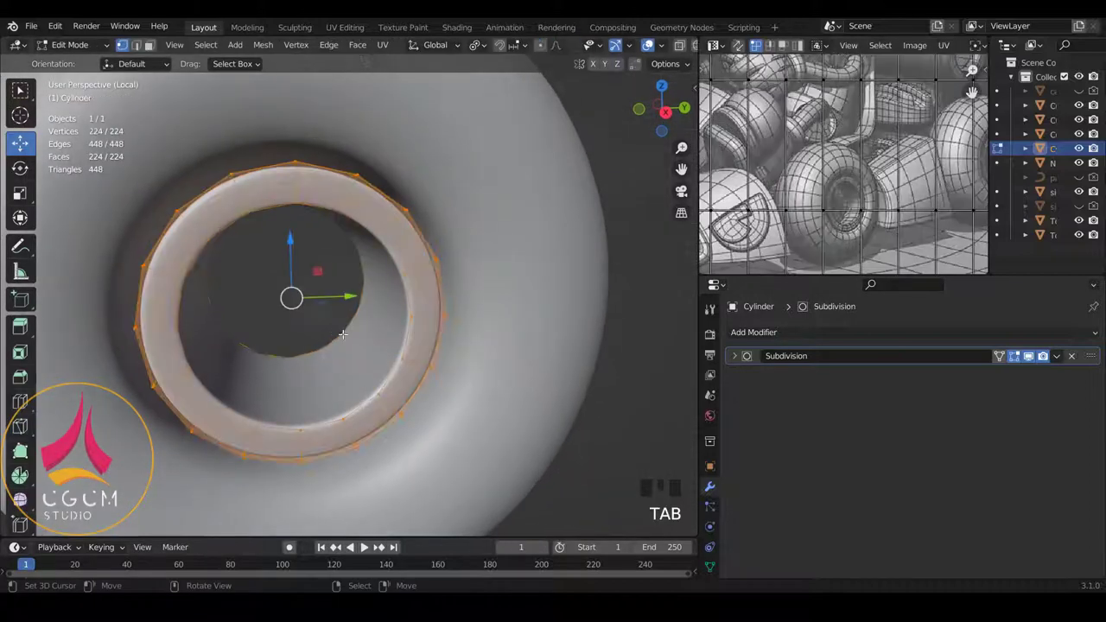
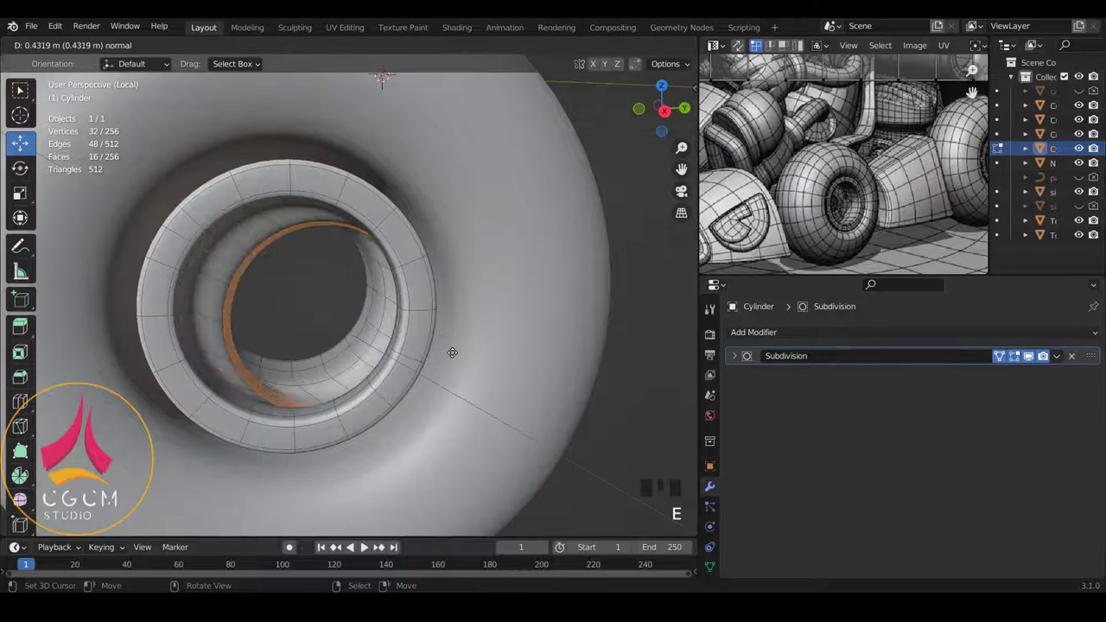
Extrude the hub's inner edge ring twice, shrinking each inward to 0.57 for a stepped recess.
key("s")
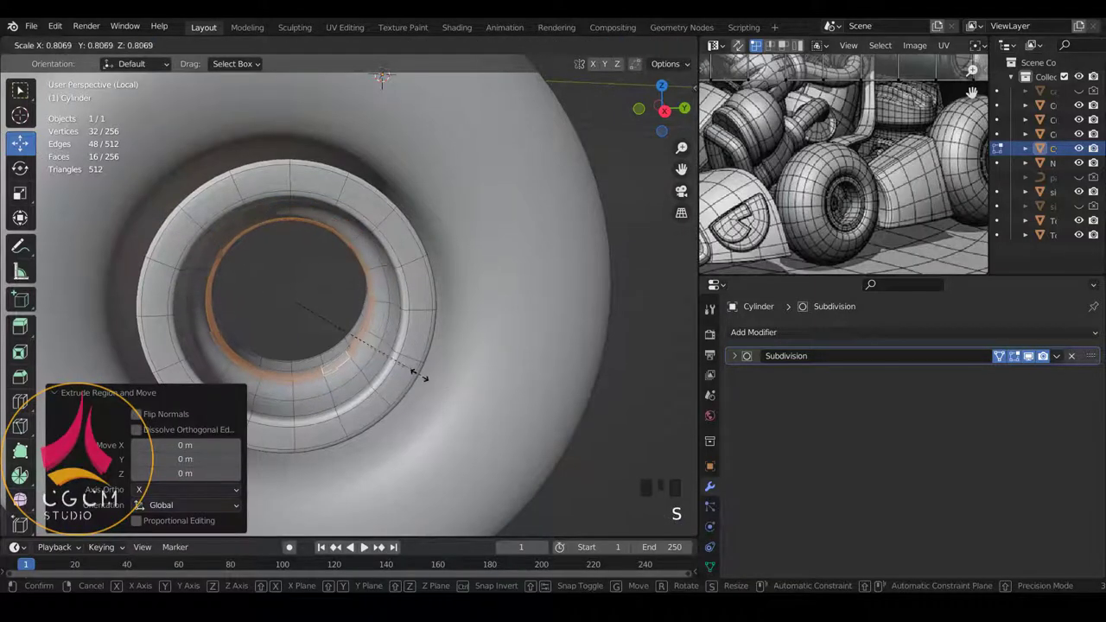
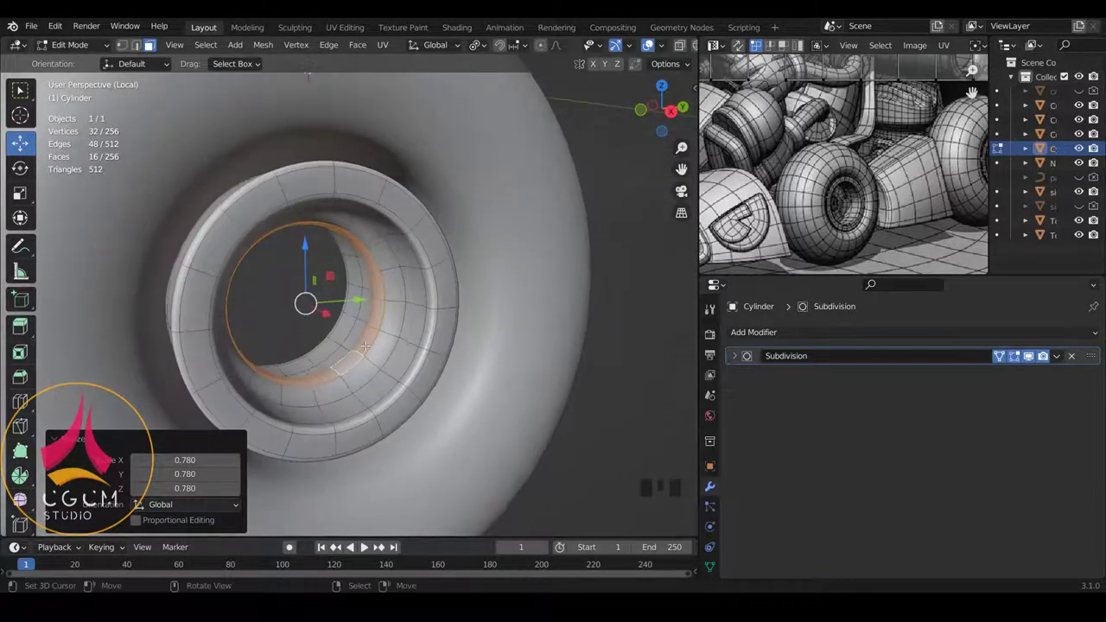
key("e")
key("s")
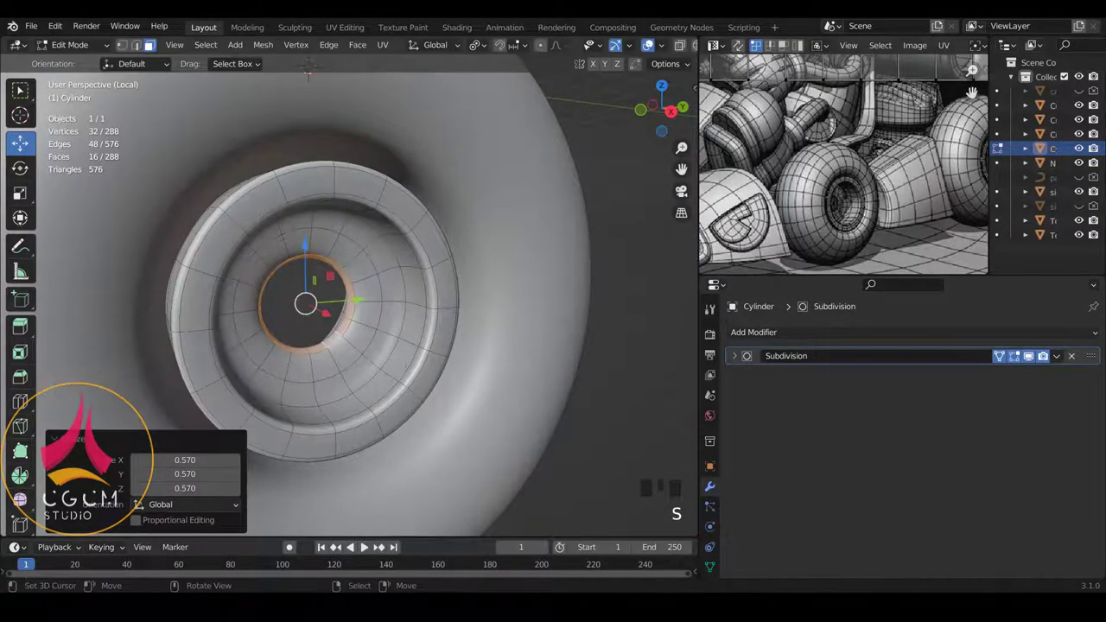
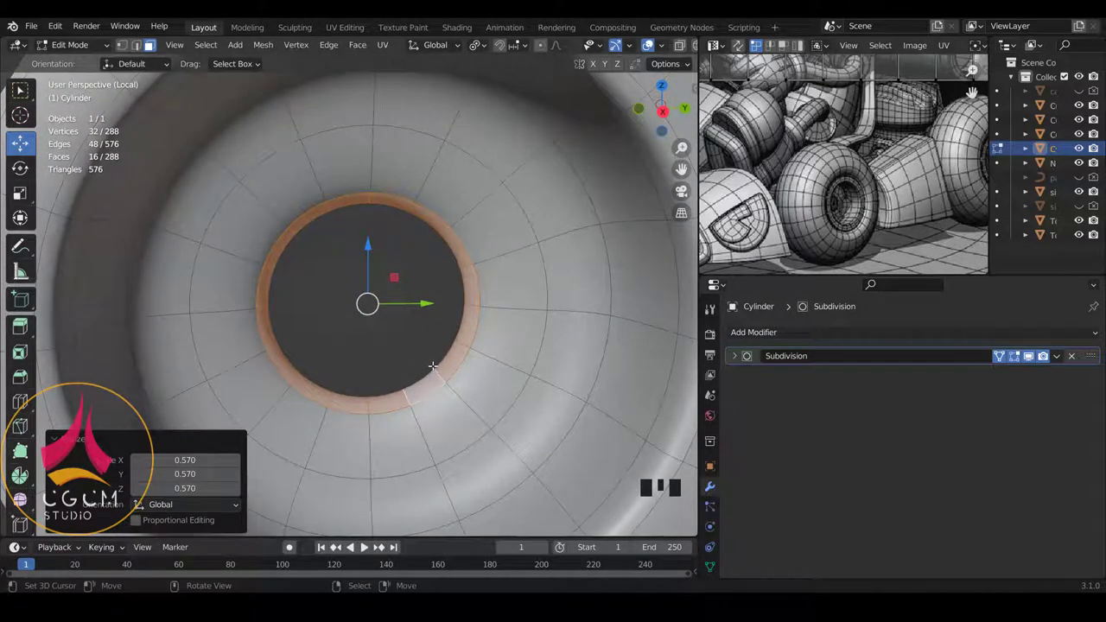
Delete the hub's centre faces to open the centre hole.
key("x")
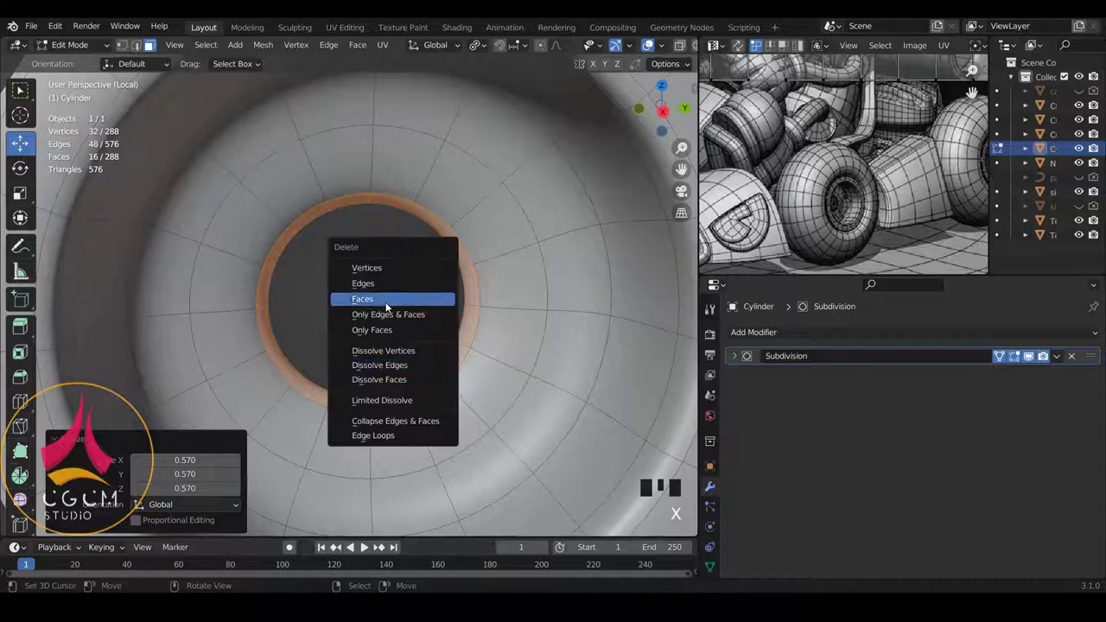
scroll("down", 3)
left_click_drag(737, 143, 737, 144)
Add an edge loop inside the hub recess, slide it into place, and leave Edit Mode.
key("ctrl+r")
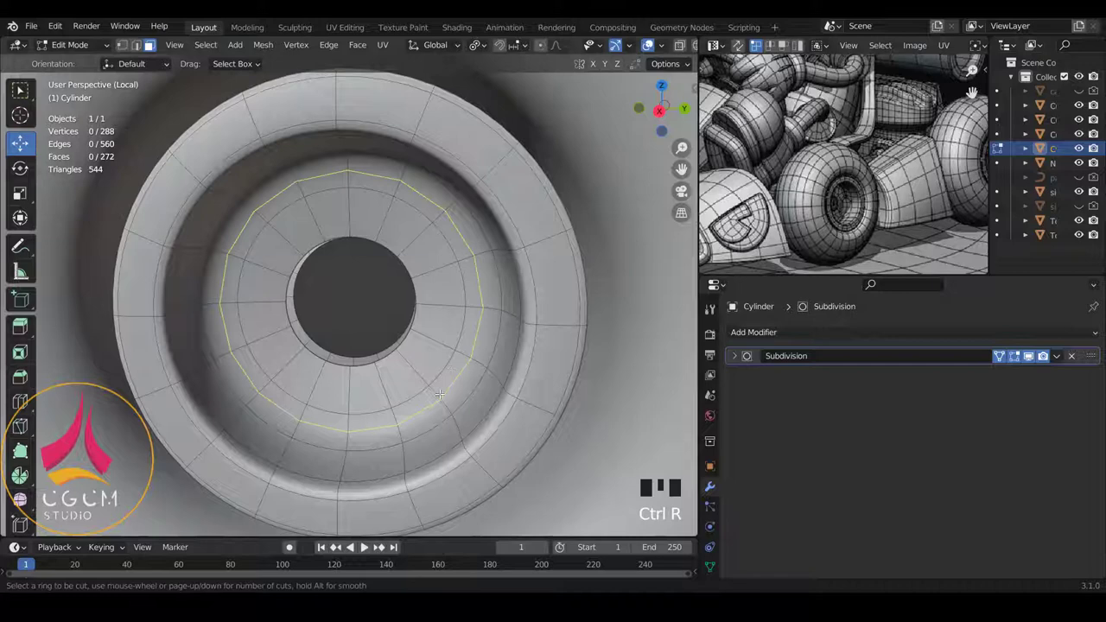
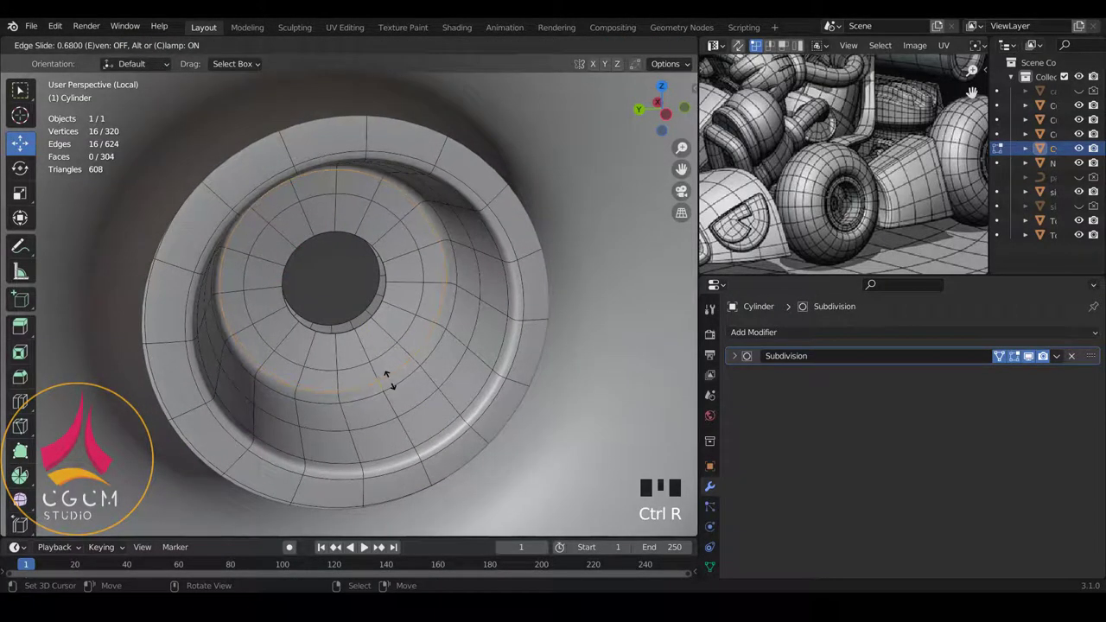
key("Tab")
key("q")
scroll("down", 3)
middle_click(418, 324)
key("q")
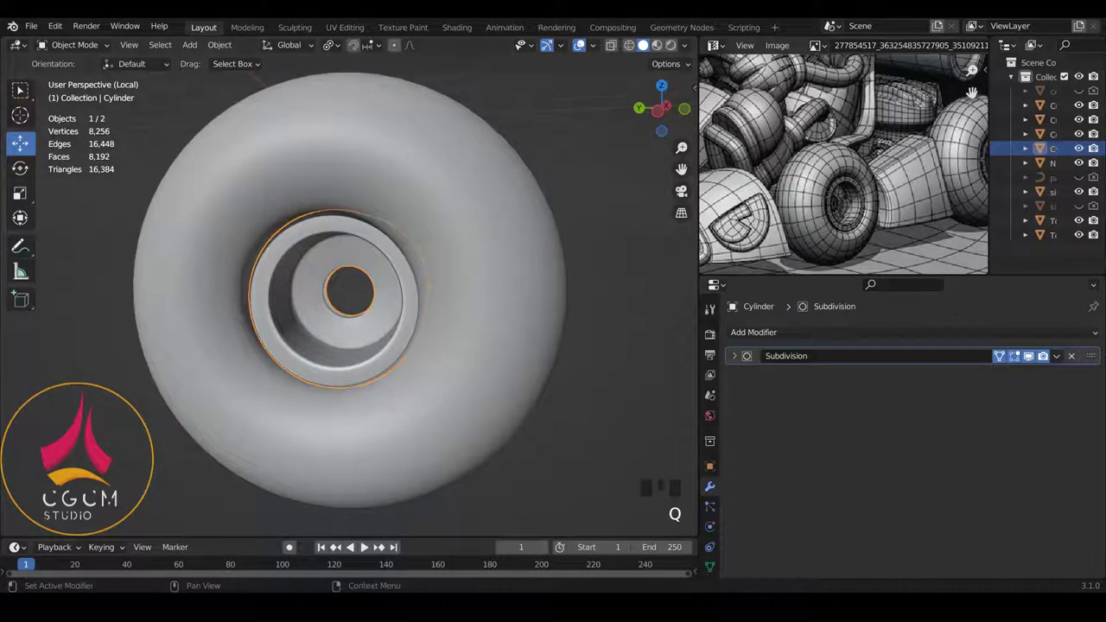
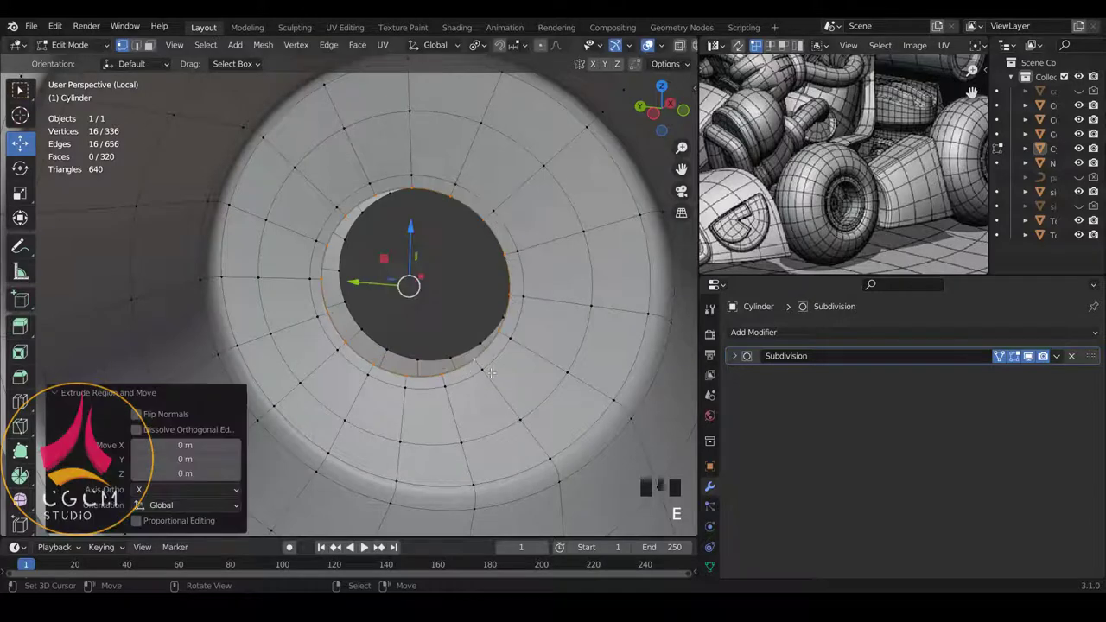
Extrude the centre-hole rim inward twice, shrinking to 0.387, and merge it at the centre.
key("s")
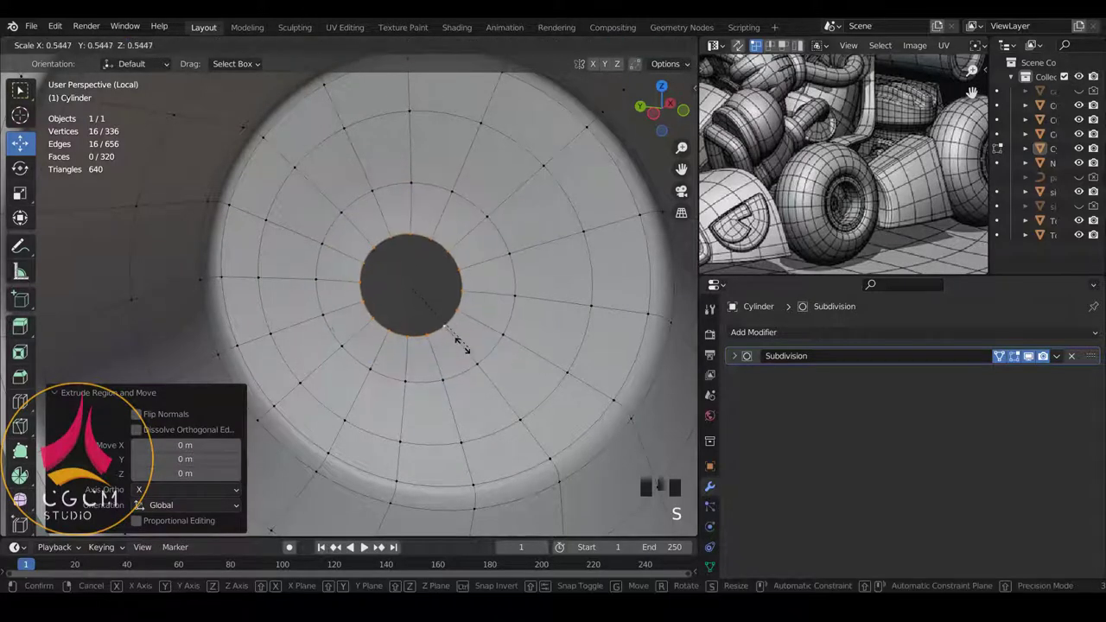
key("e")
key("s")
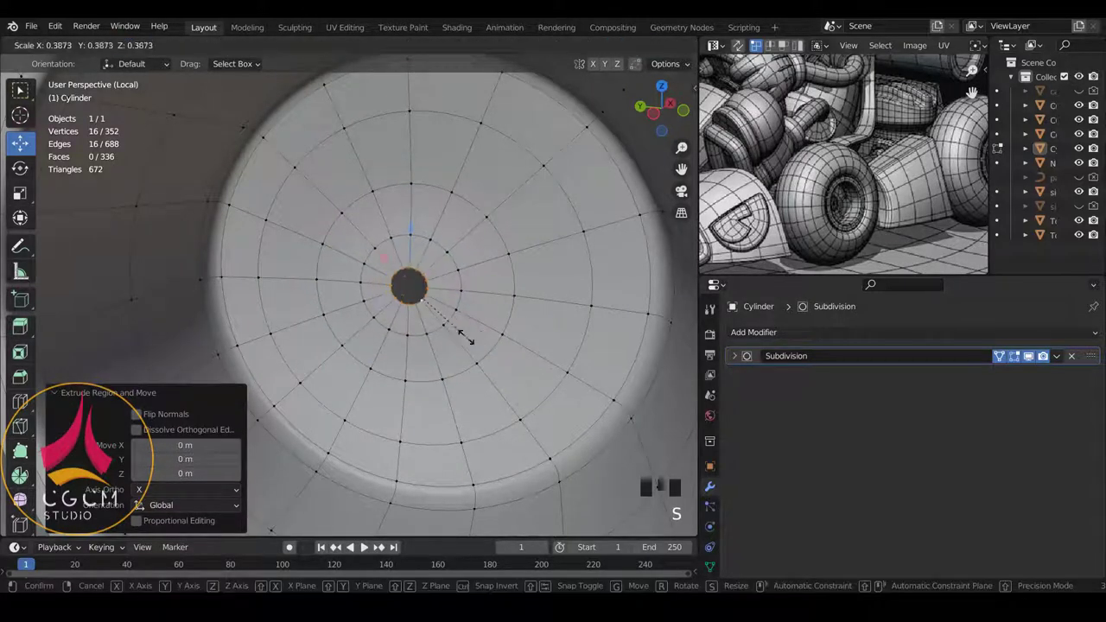
key("m")
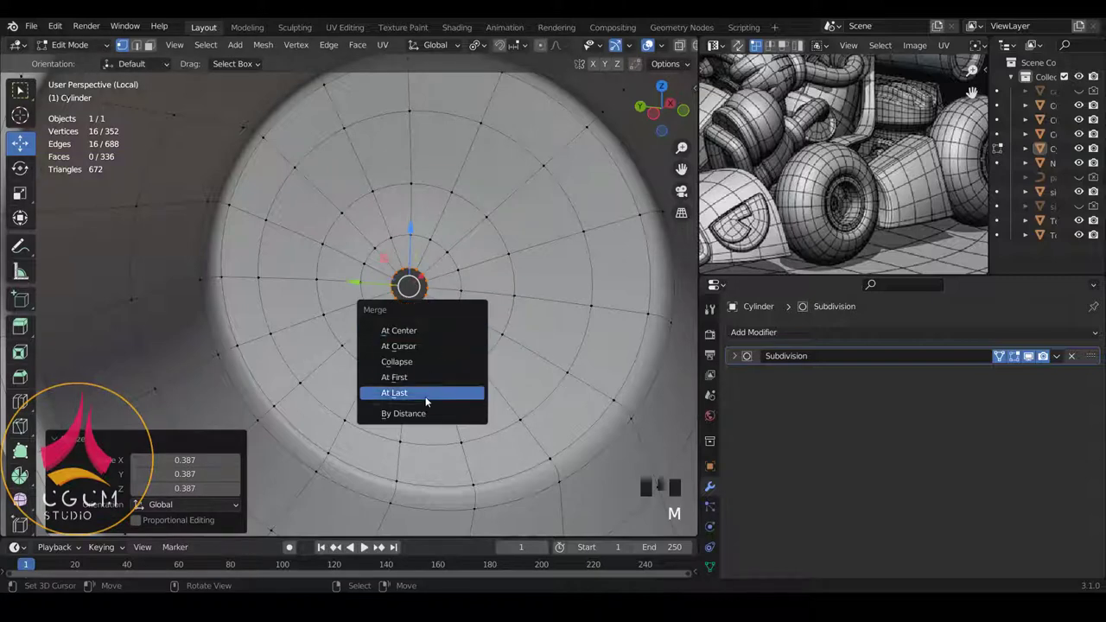
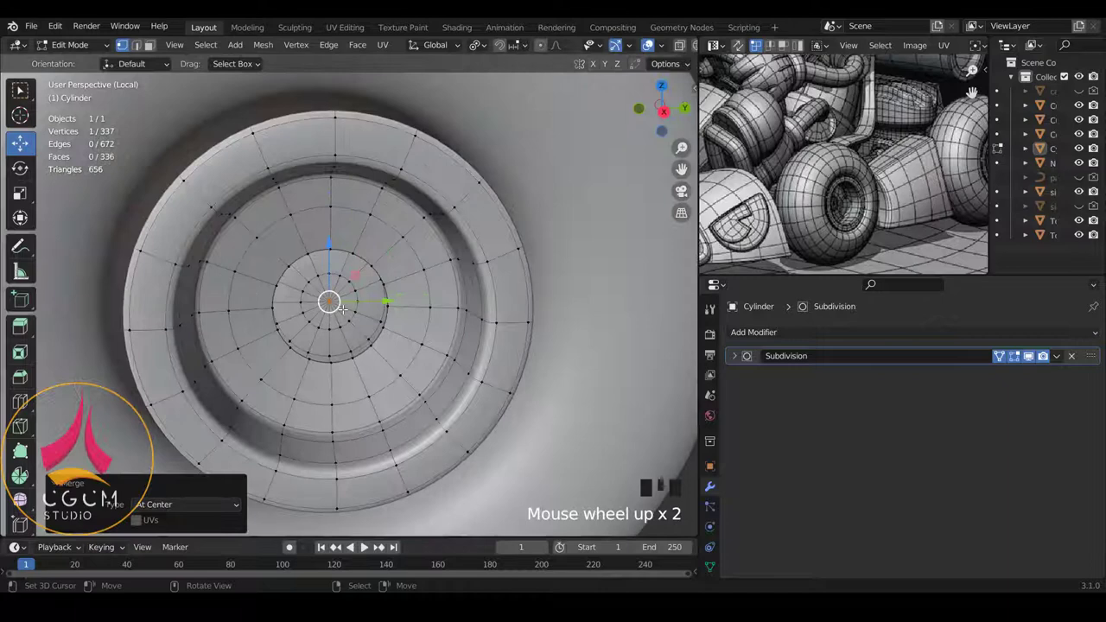
Zoom the view to preview the closed, smoothed wheel hub.
scroll("down", 3)
scroll("up", 3)
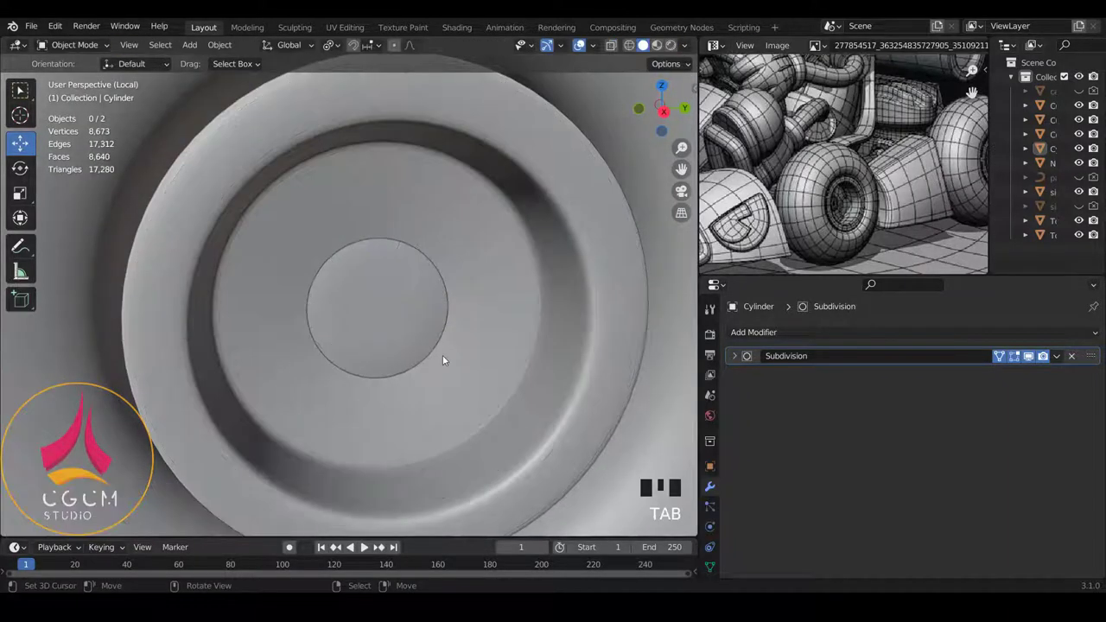
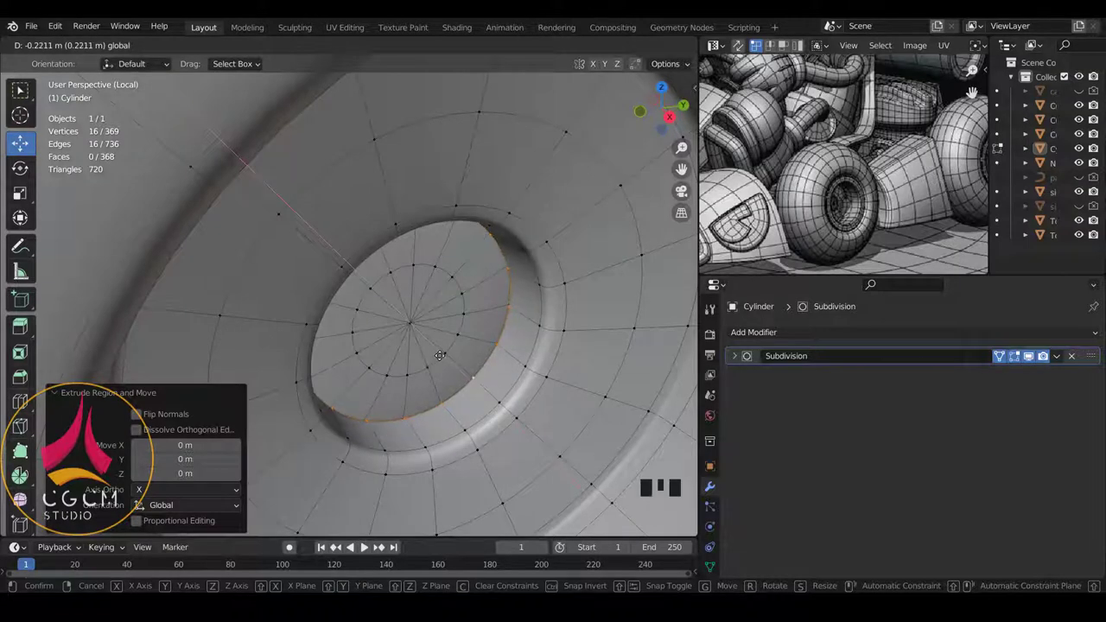
Slide the extruded ring into place, then extrude and shrink the centre ring and merge it at centre.
key("ctrl+r")
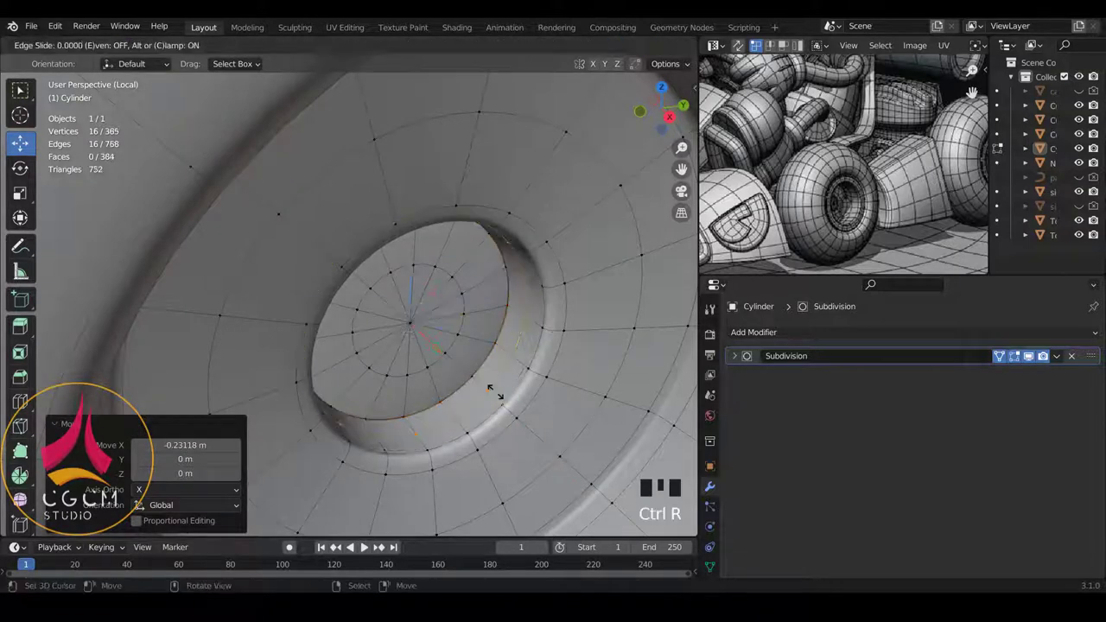
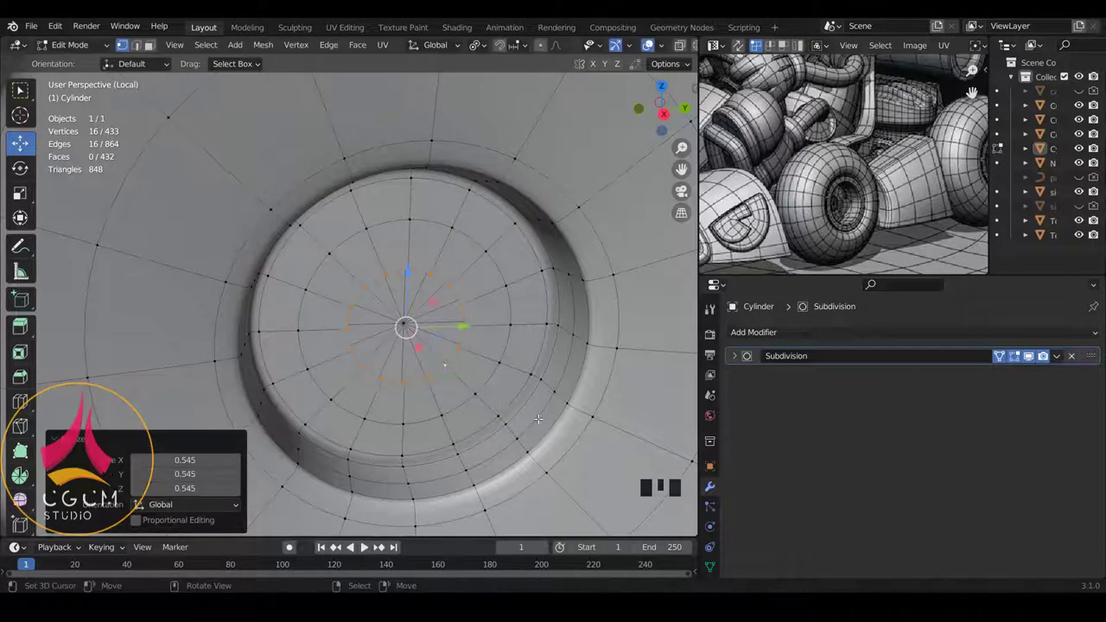
key("e")
key("s")
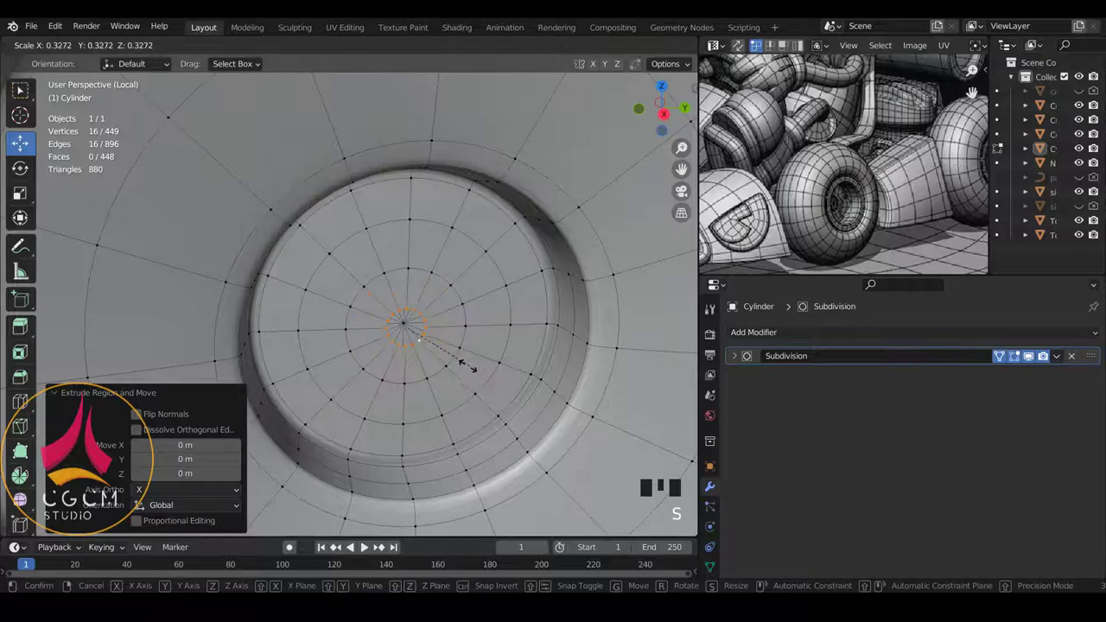
key("m")
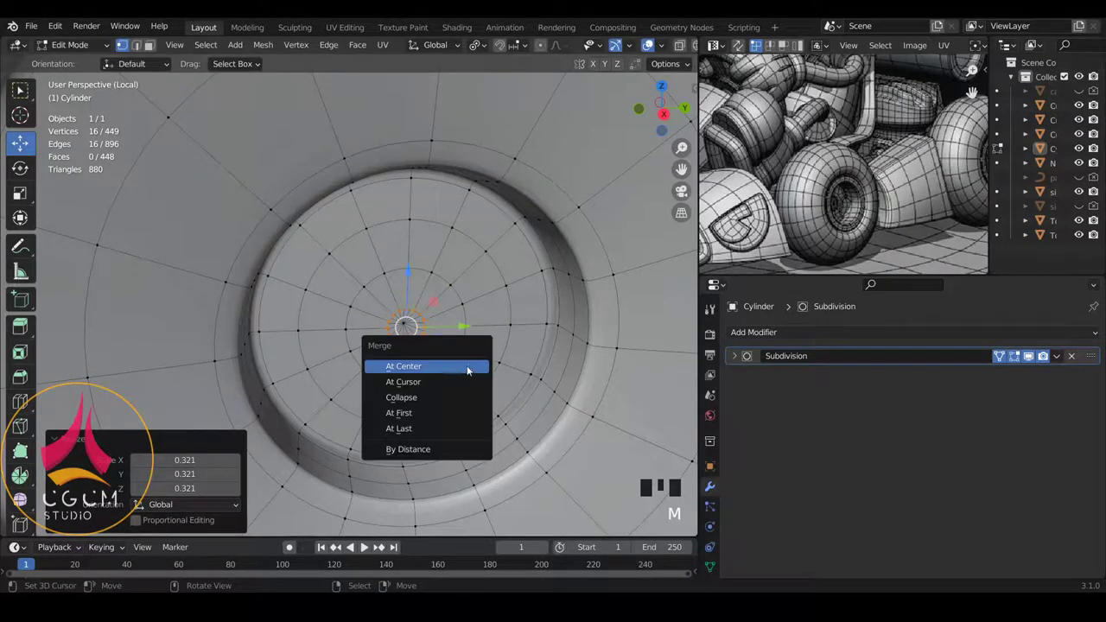
Return to Object Mode and move the reference photo to compare the wheel hub.
key("Tab")
scroll("down", 3)
left_click_drag(495, 360, 880, 205)
scroll("up", 3)
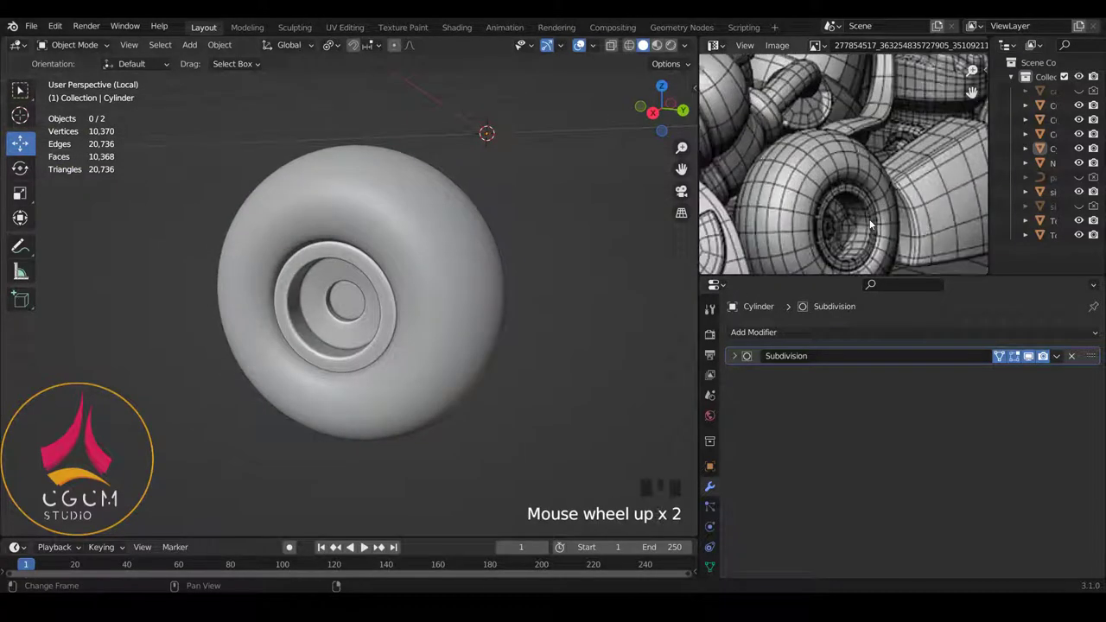
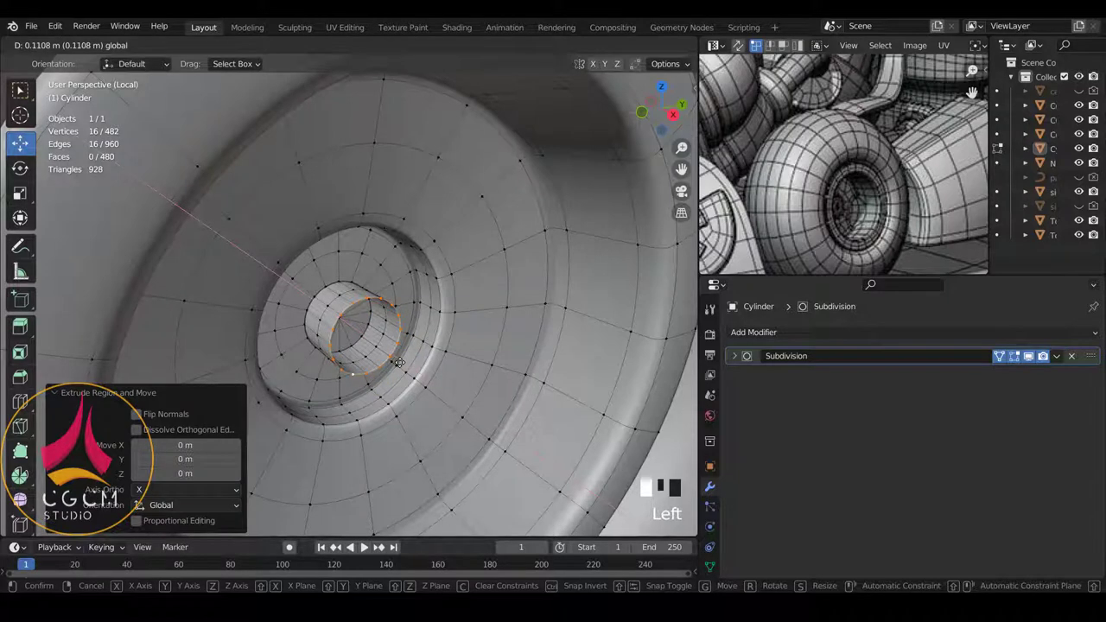
Extrude and shrink the axle's end ring three times down to 0.424, then merge it at centre.
key("e")
key("s")
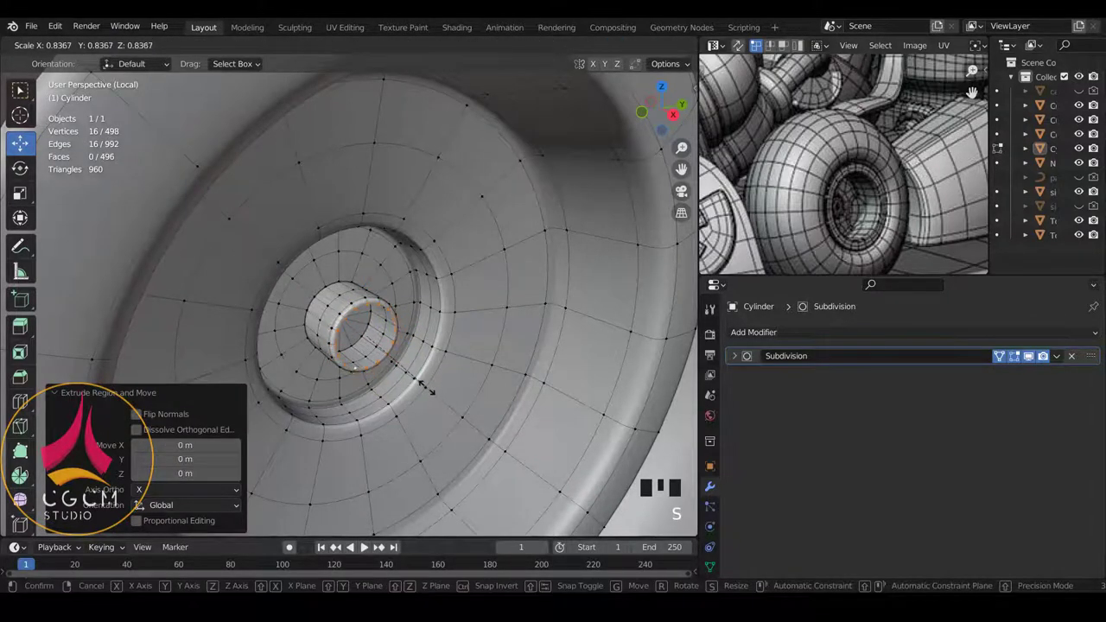
key("e")
key("s")
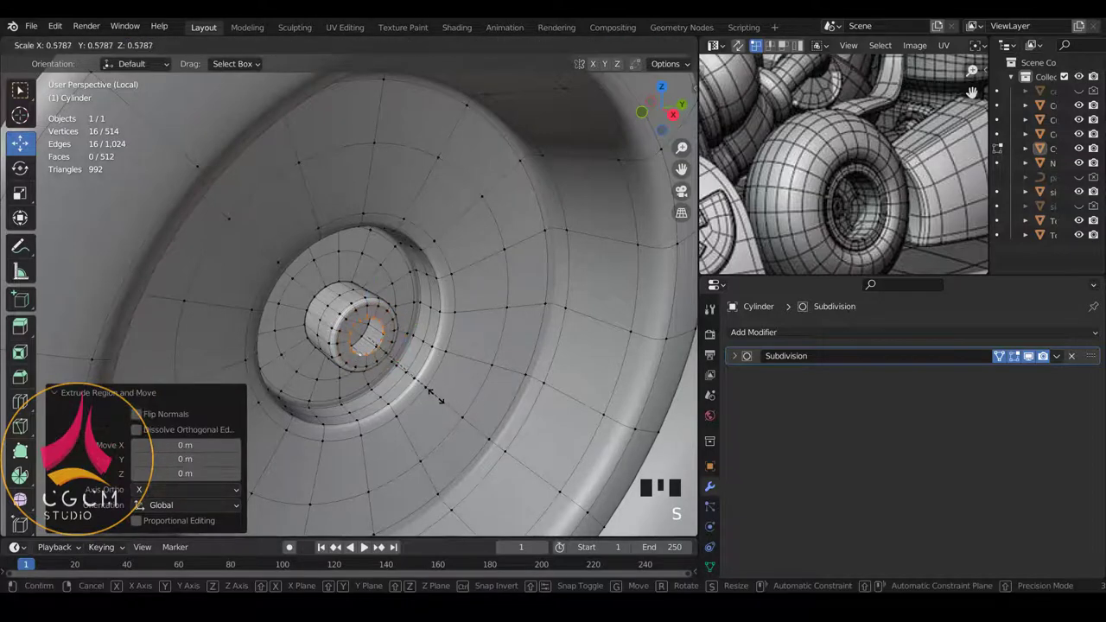
key("e")
key("s")
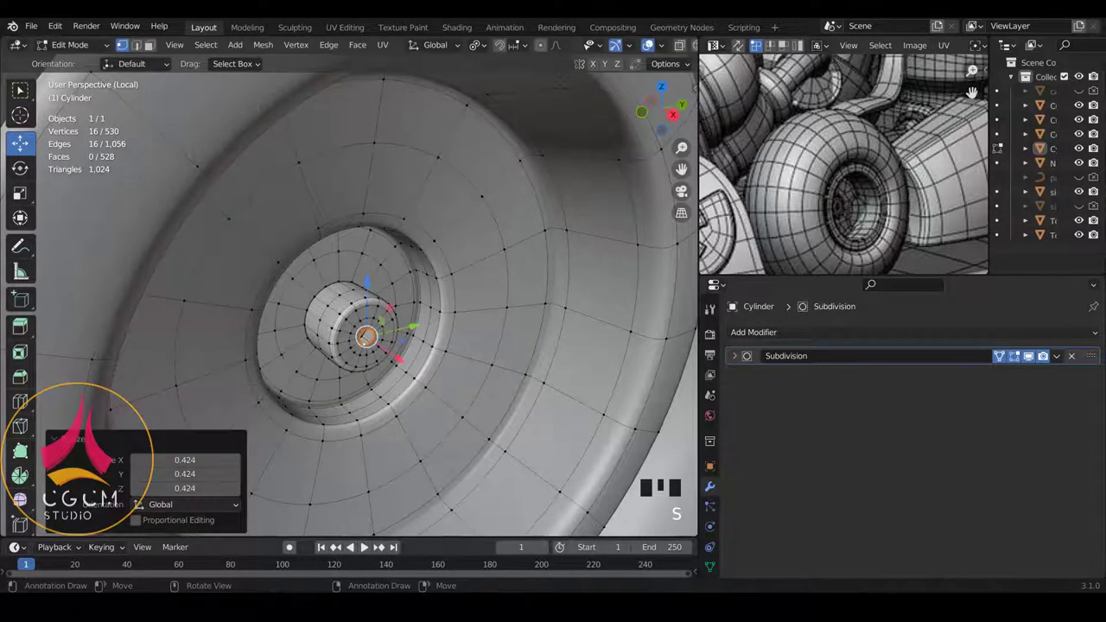
key("m")
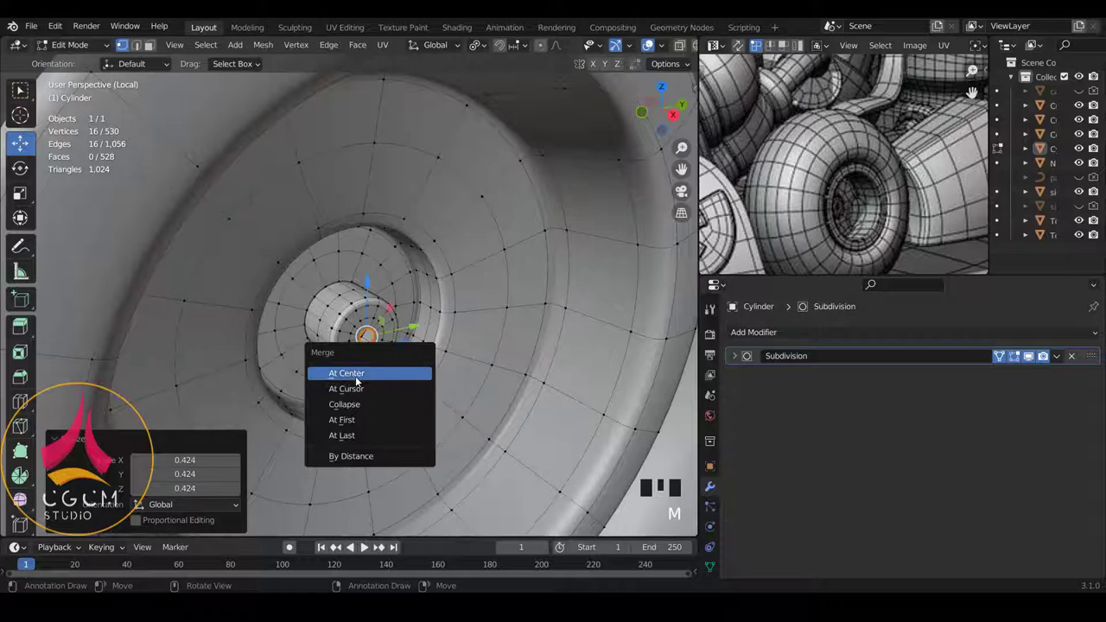
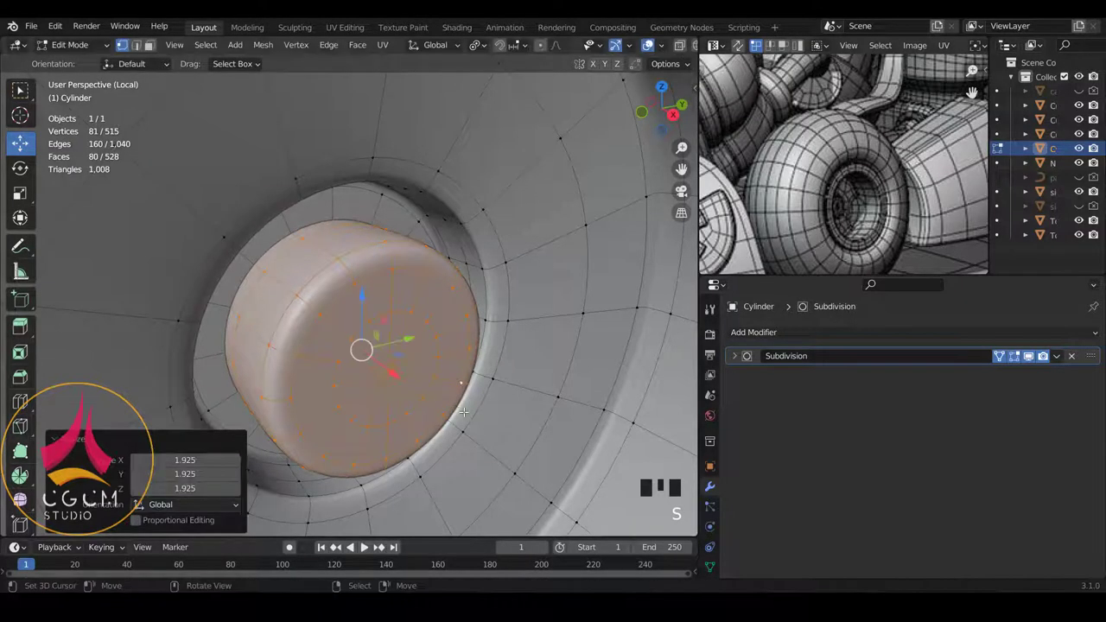
From side view enlarge the axle knob (1.925, 1.105, 1.051) and add an edge loop around the hub.
key("KP_3")
scroll("down", 3)
key("s")
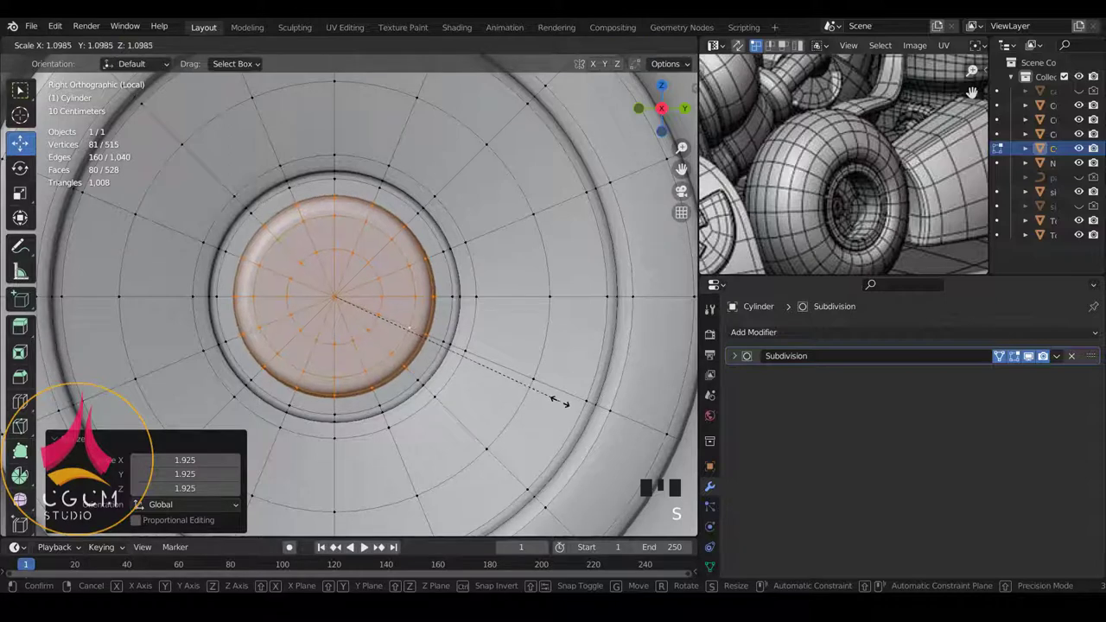
scroll("down", 3)
scroll("down", 3)
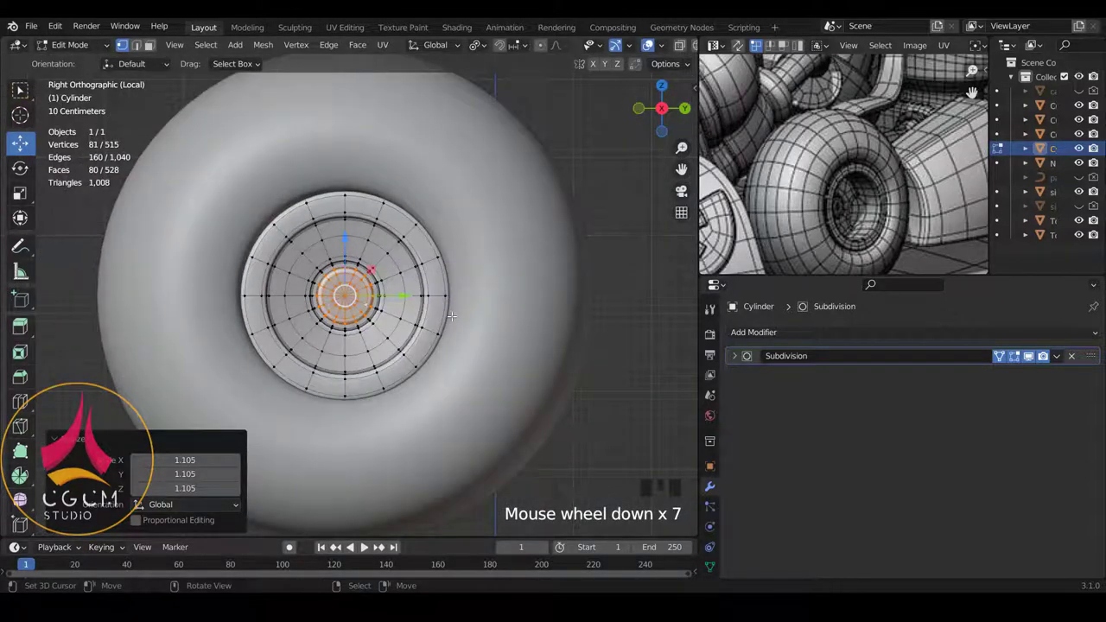
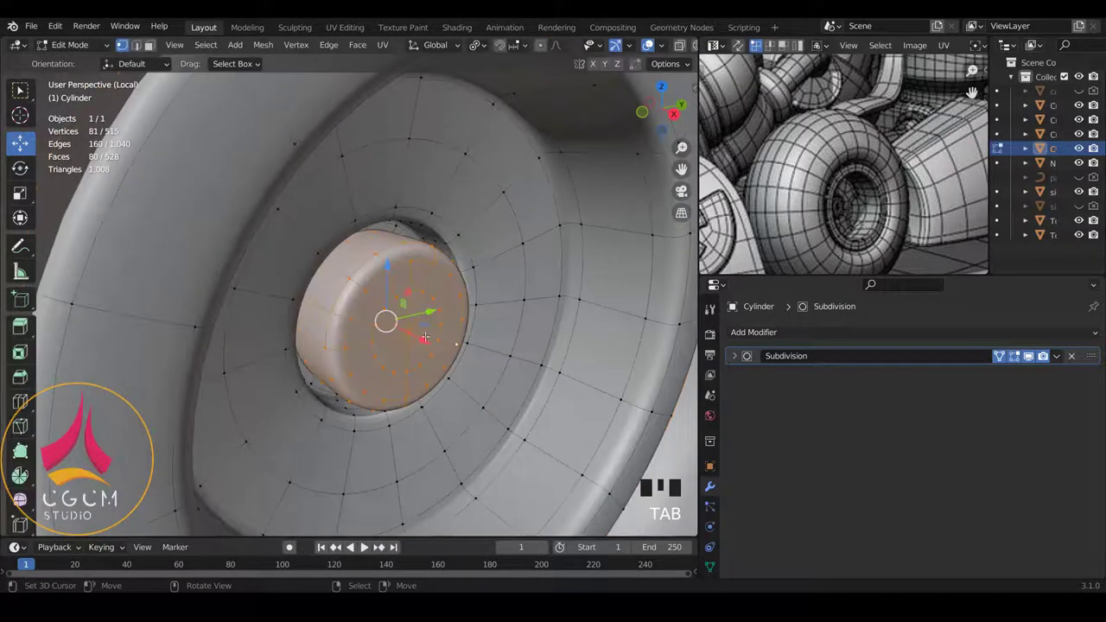
key("ctrl+r")
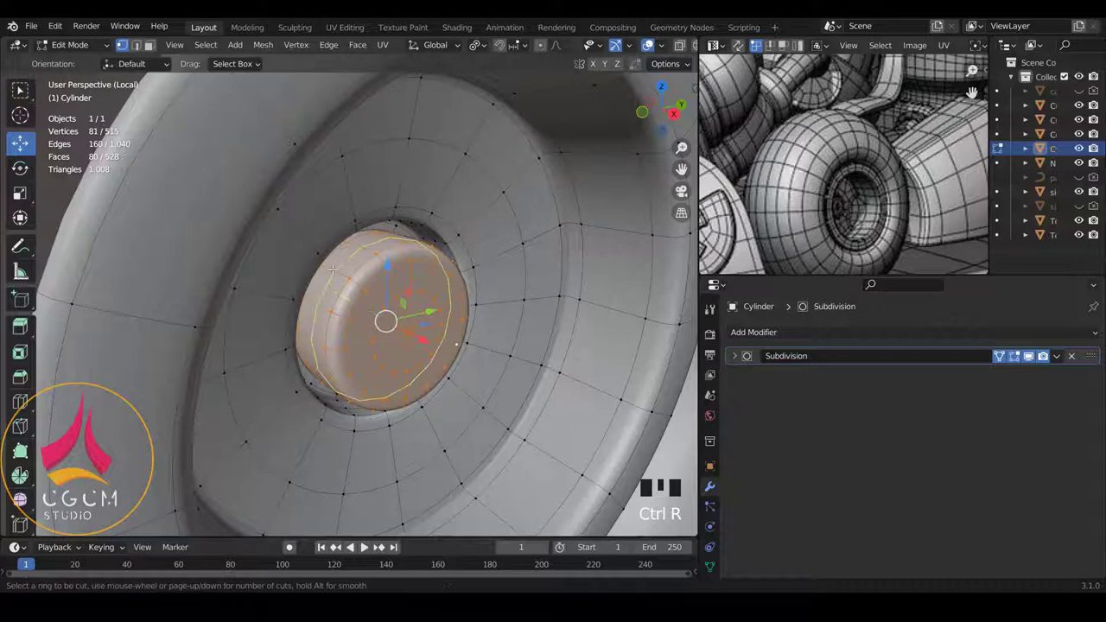
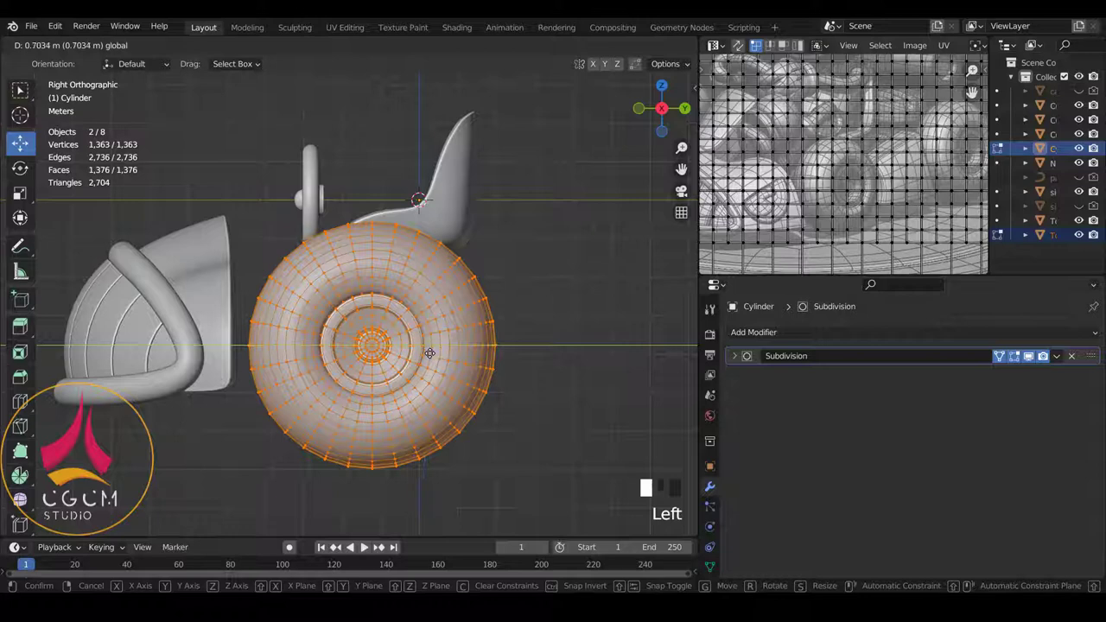
Finish moving the wheel mesh about 0.70 m beside the body and return to Object Mode.
key("Tab")
key("a")
scroll("down", 3)
left_click_drag(430, 296, 904, 148)
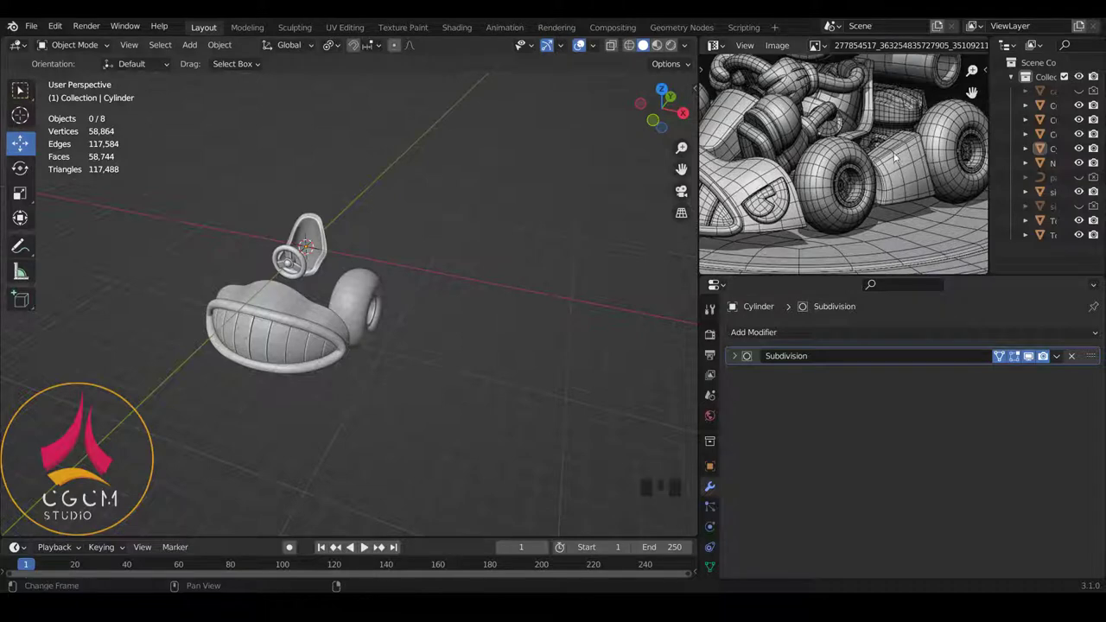
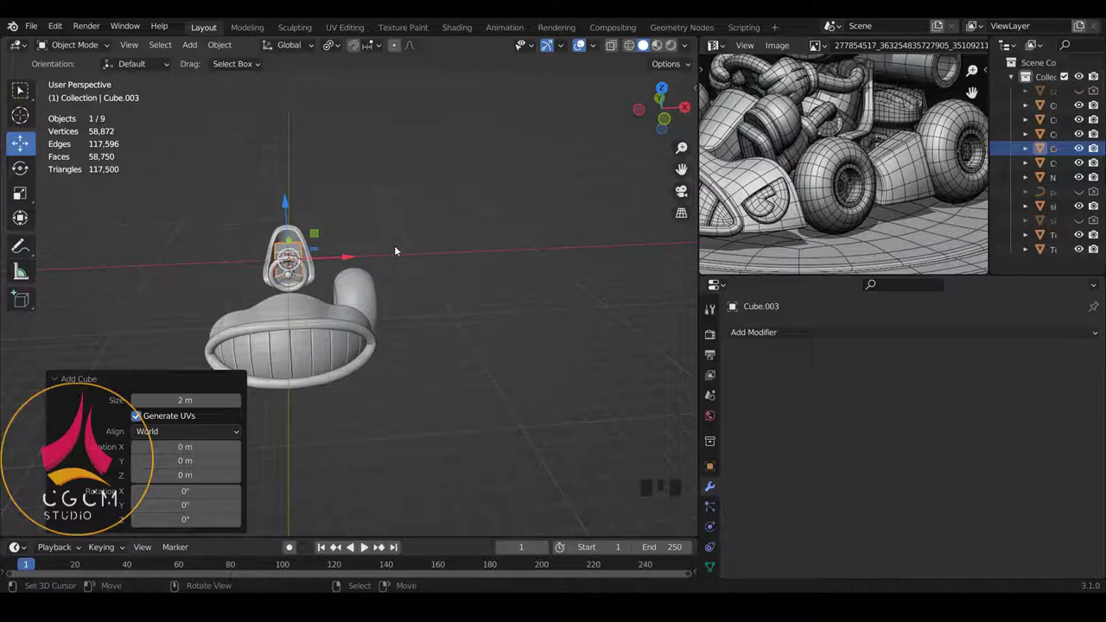
Isolate the new cube, edit it from the side and stretch one end about 1.5 times taller to taper it.
key("Tab")
key("KP_Divide")
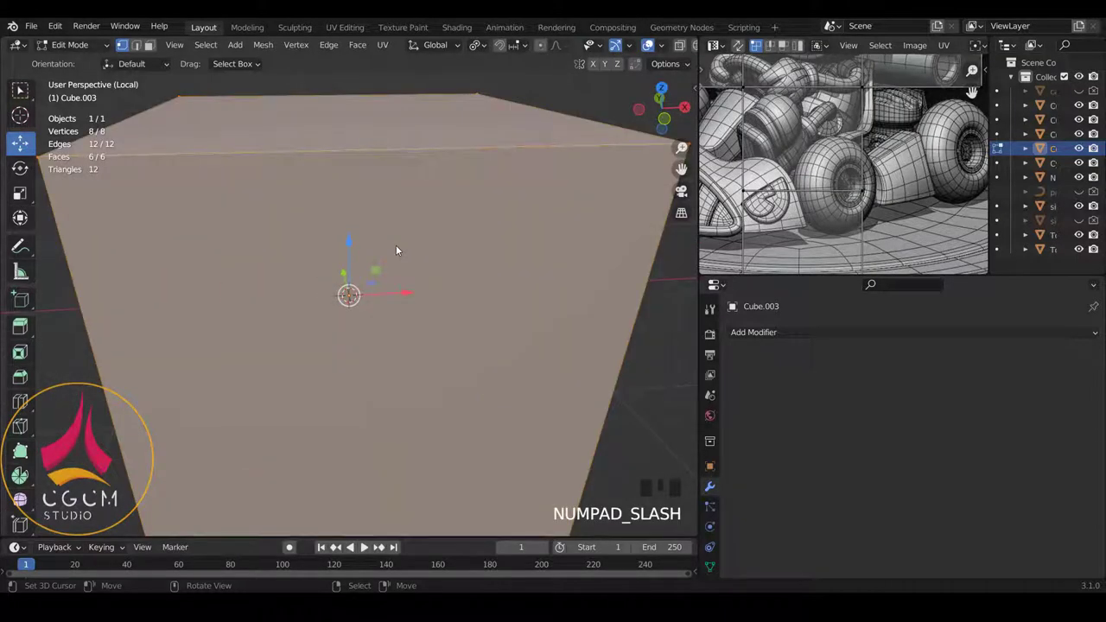
key("KP_3")
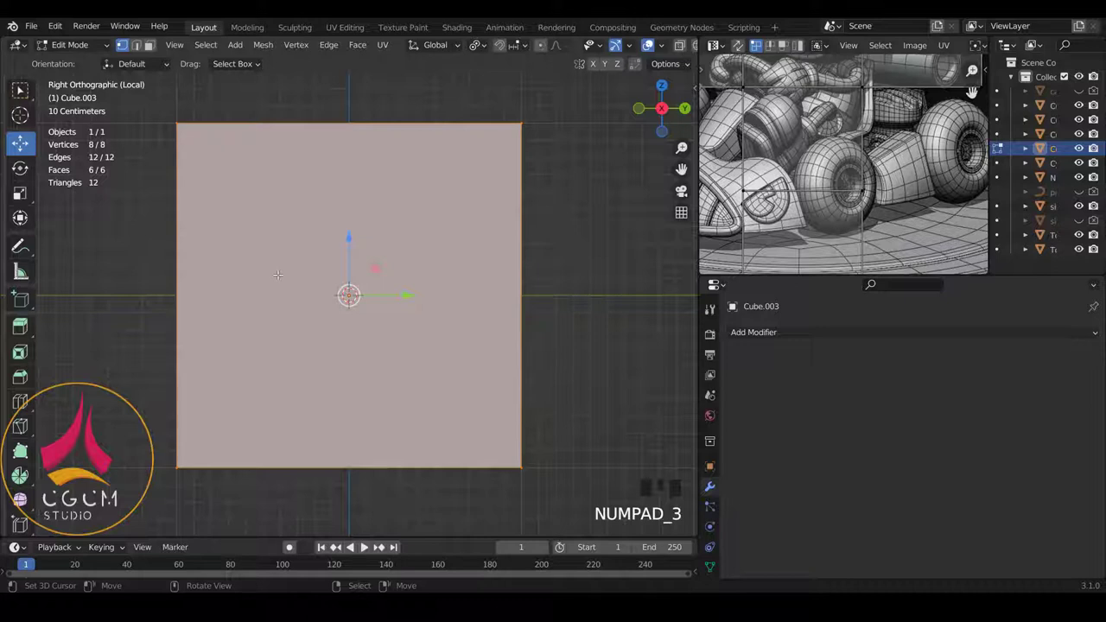
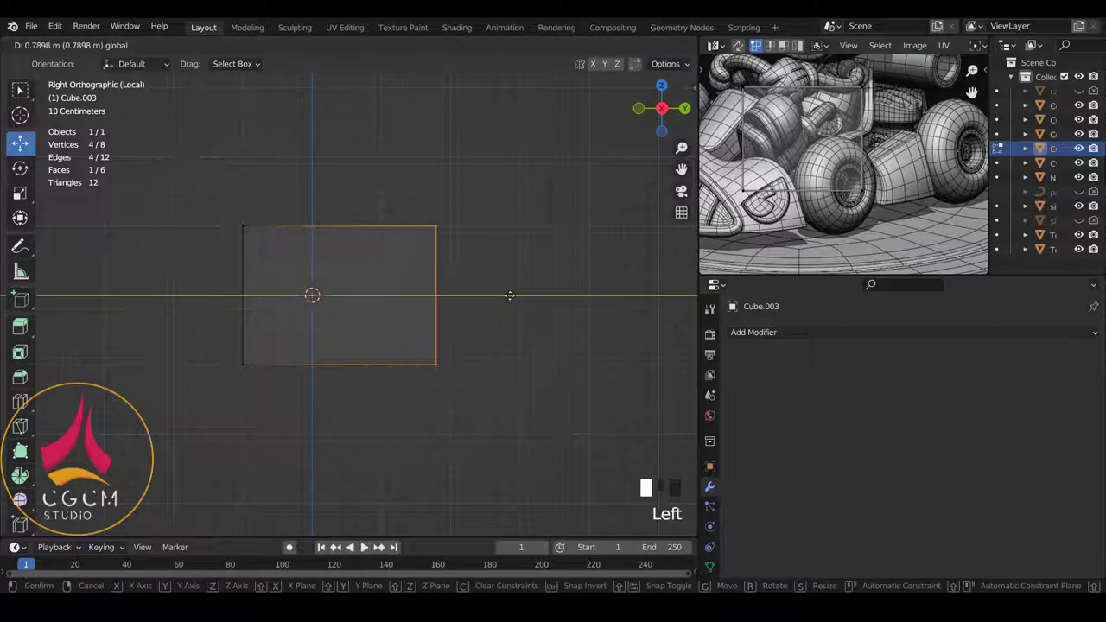
key("s")
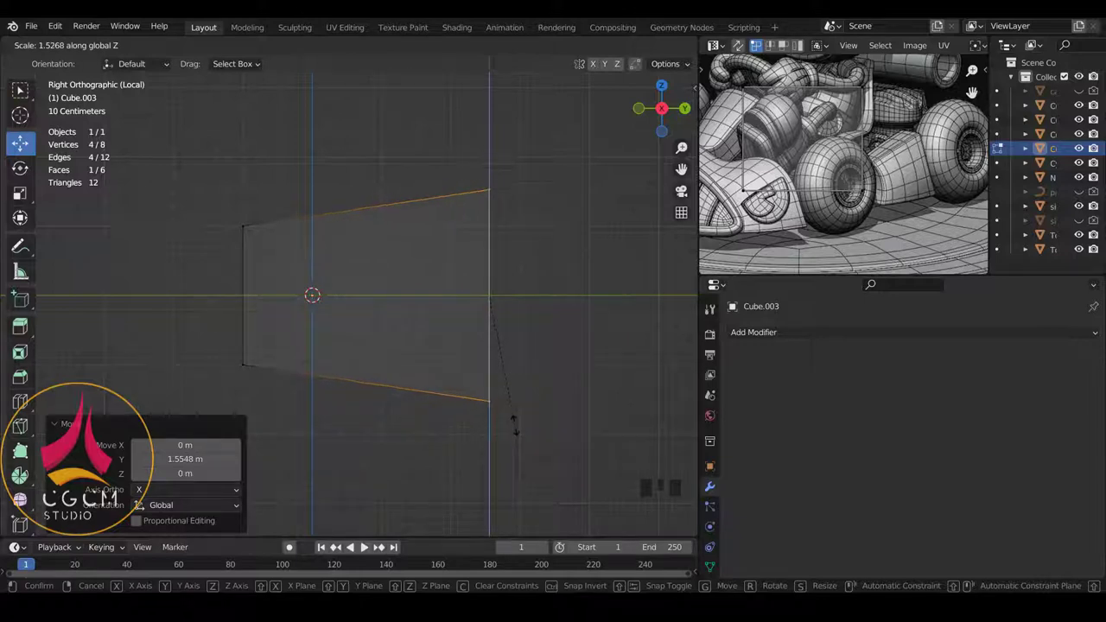
Add edge loops near the bottom edge, close to the right end and vertically through the middle.
key("ctrl+r")
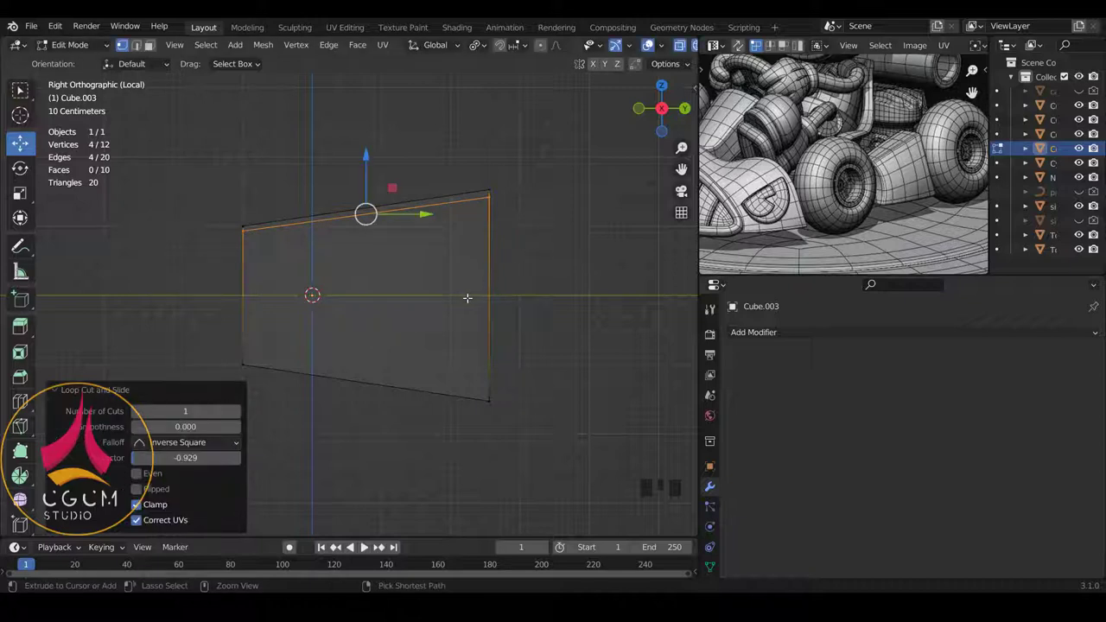
key("ctrl+r")
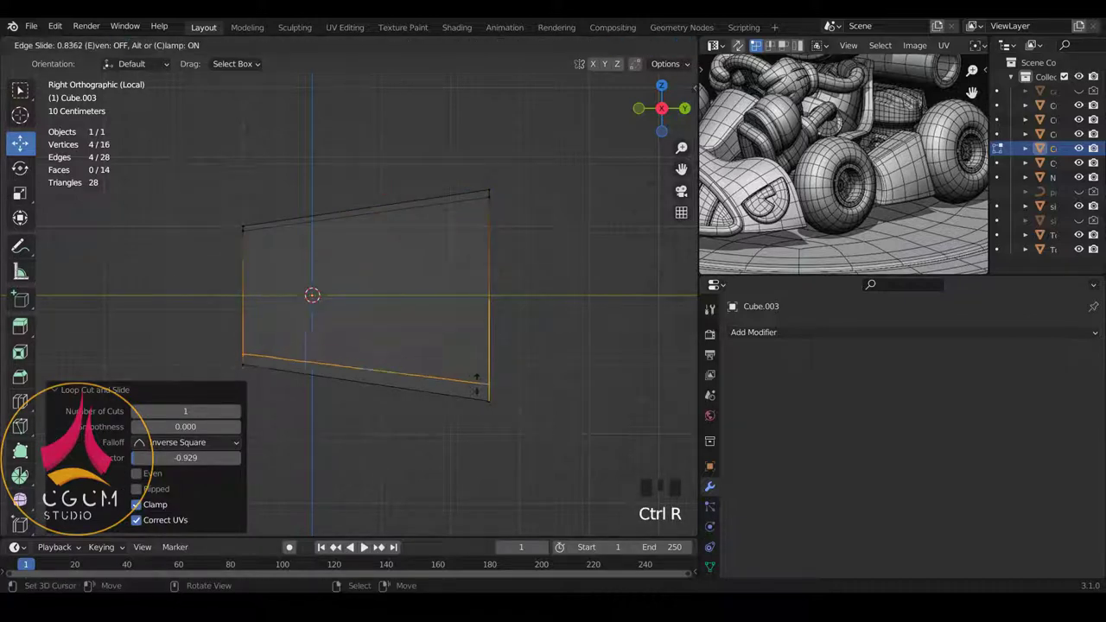
key("ctrl+r")
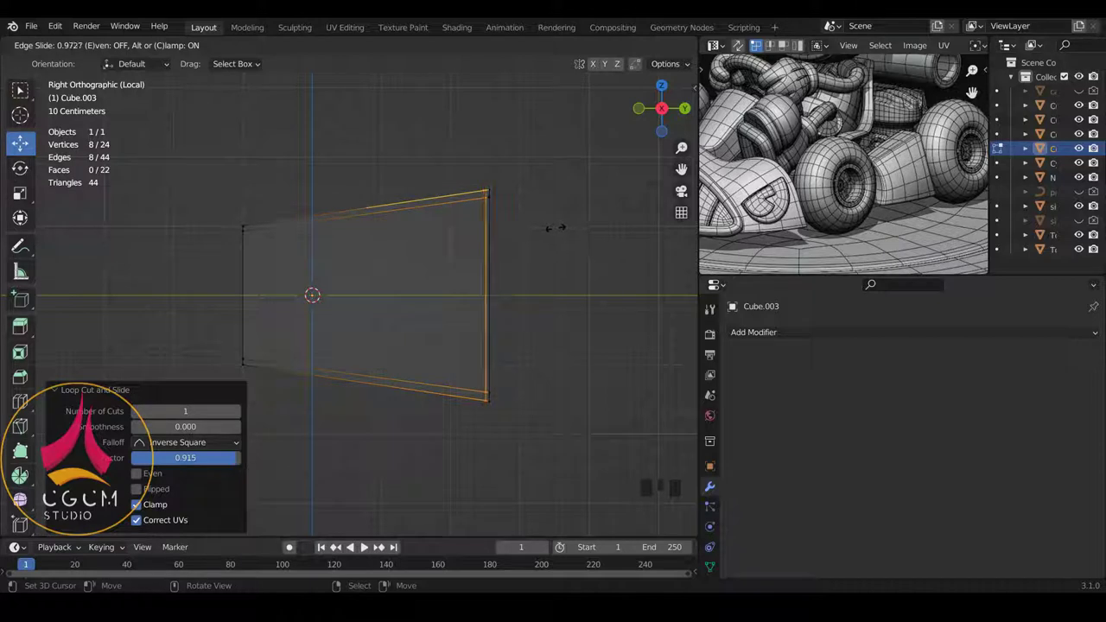
key("ctrl+r")
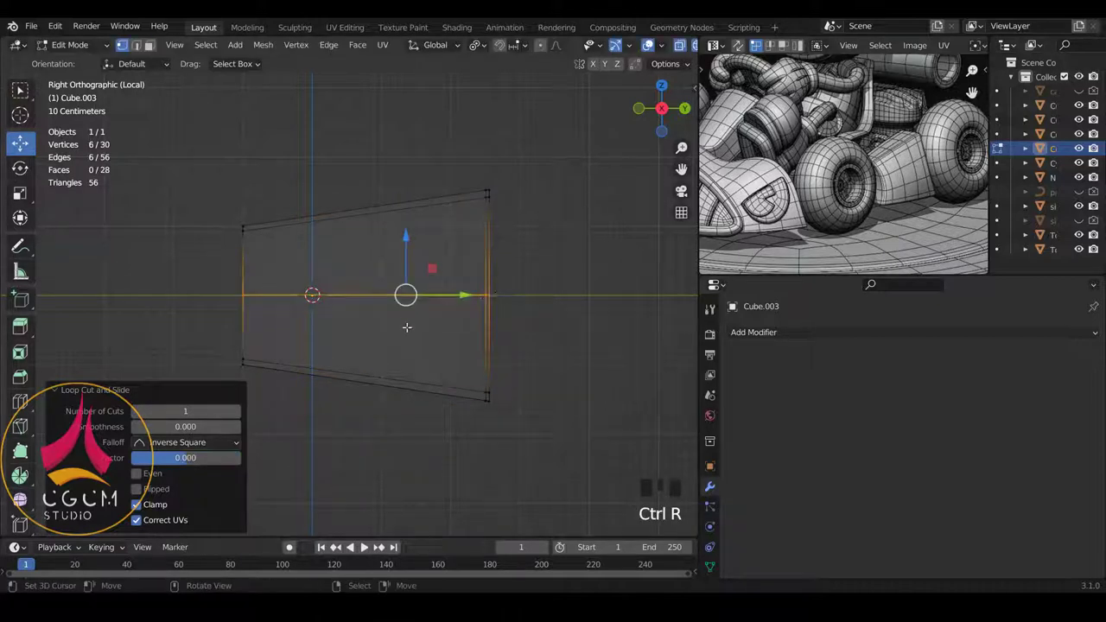
key("ctrl+r")
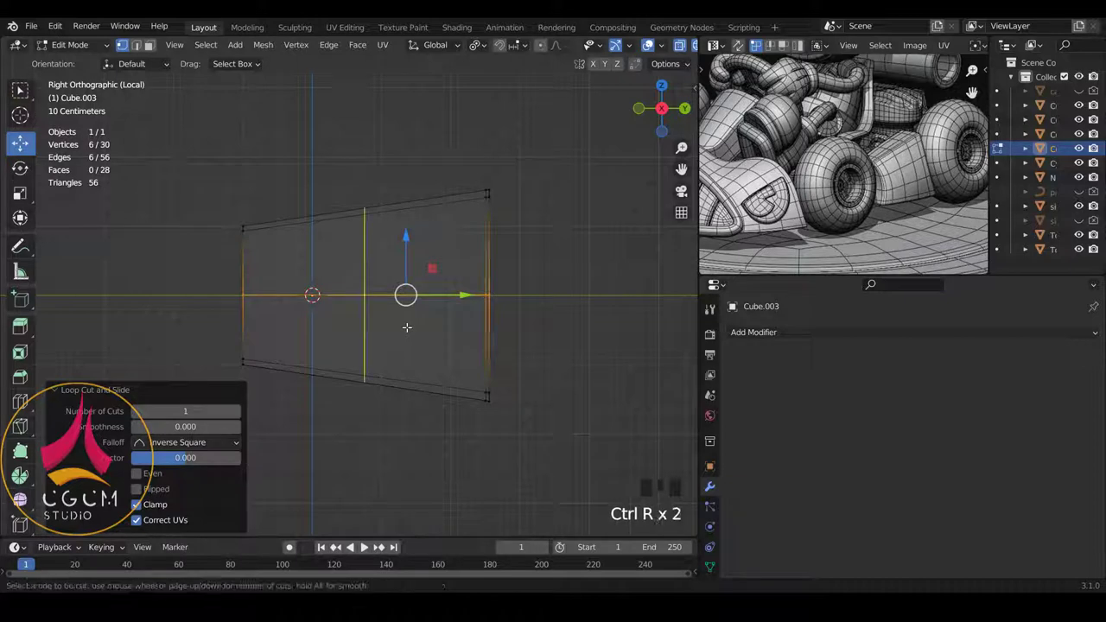
scroll("down", 3)
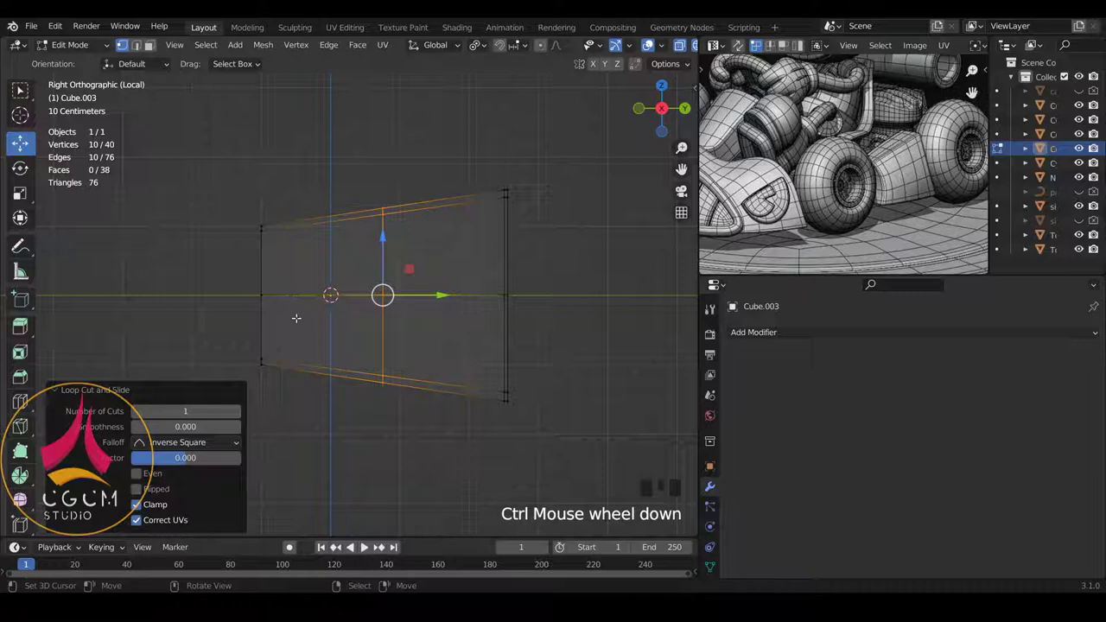
Add two more edge loops hugging the left end and return to Object Mode to check the block in 3D.
key("Tab")
key("Tab")
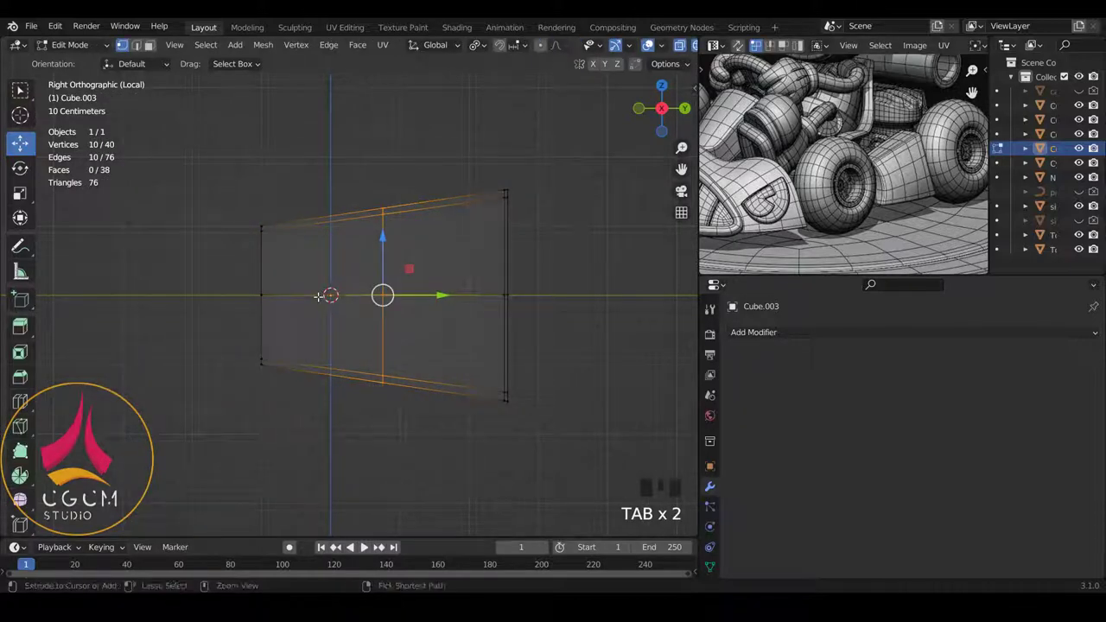
key("ctrl+r")
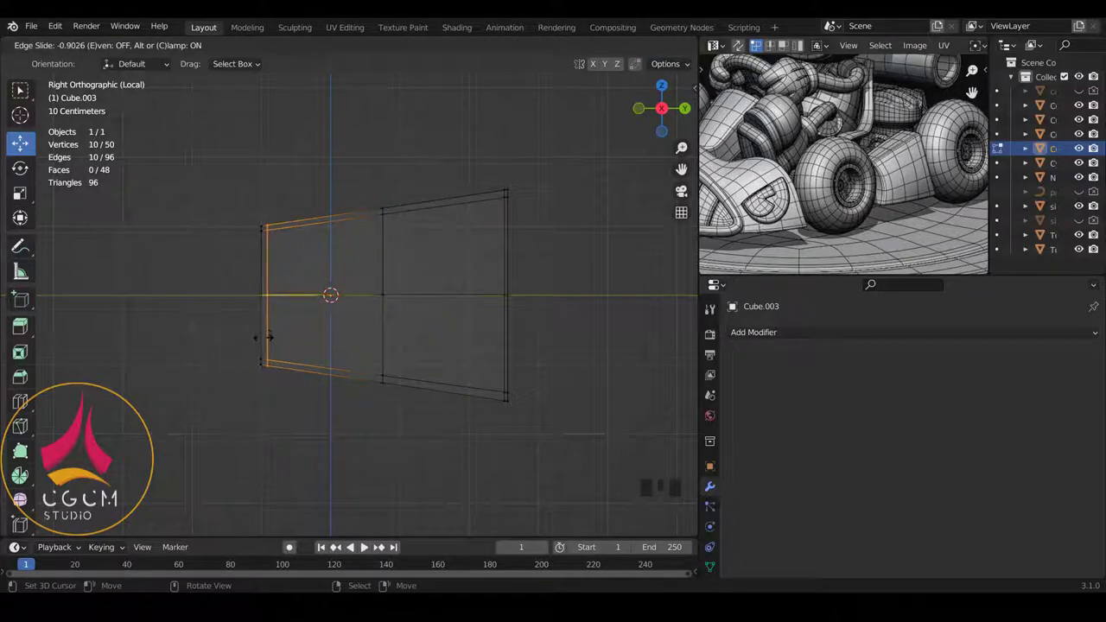
key("z")
key("Tab")
left_click_drag(373, 303, 762, 340)
Add a Subdivision Surface modifier at Levels Viewport 2 and bring the whole kart back into view.
left_click(763, 340)
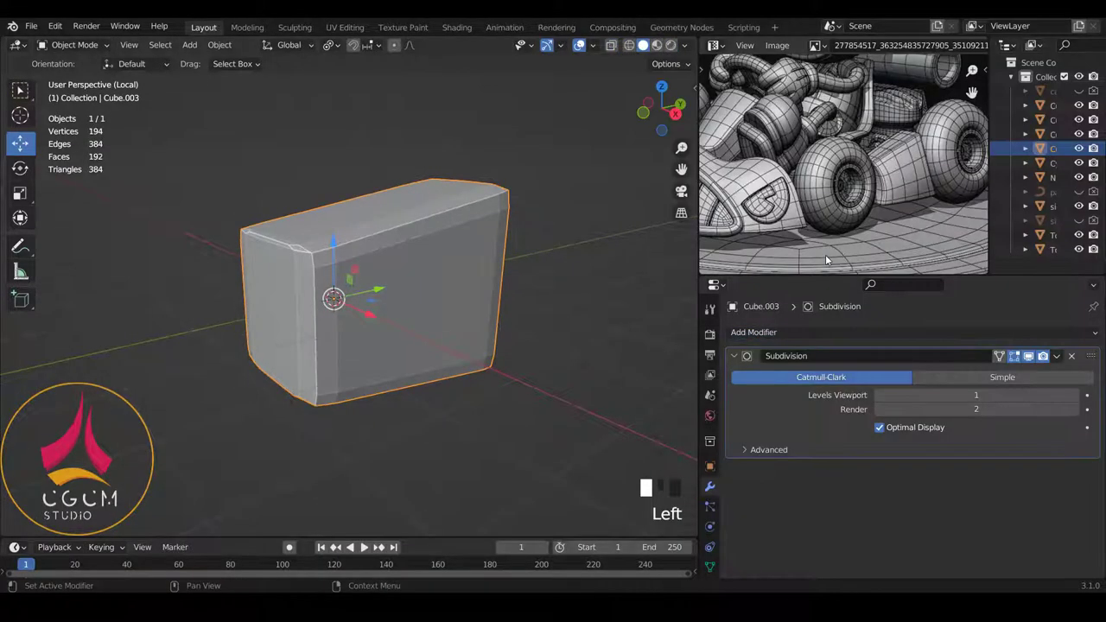
left_click(1079, 401)
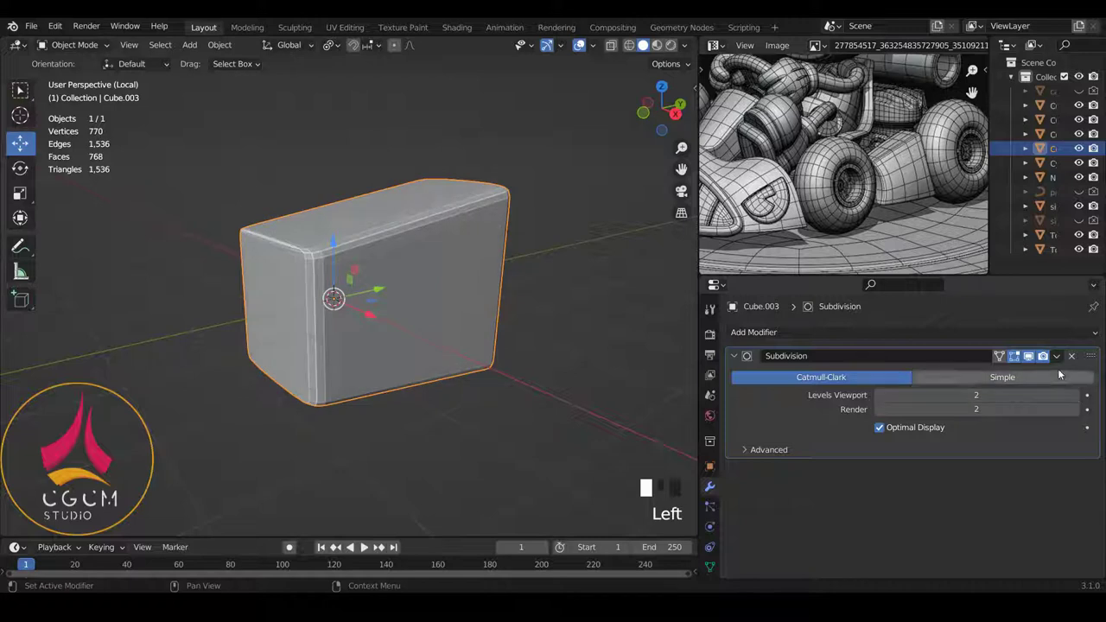
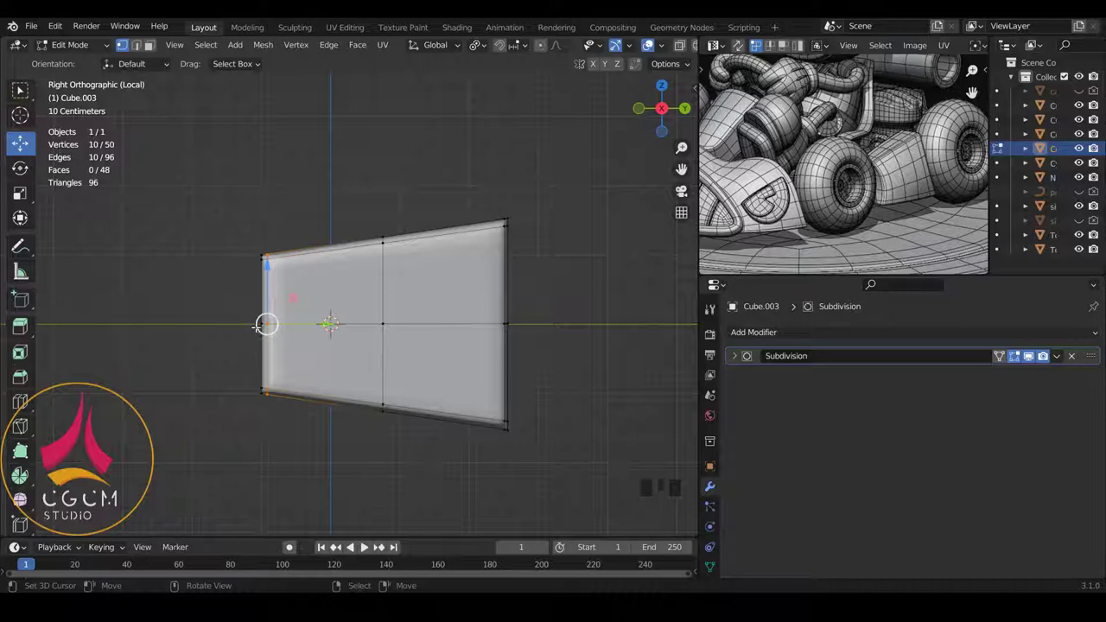
scroll("down", 3)
scroll("down", 3)
key("KP_Divide")
scroll("up", 3)
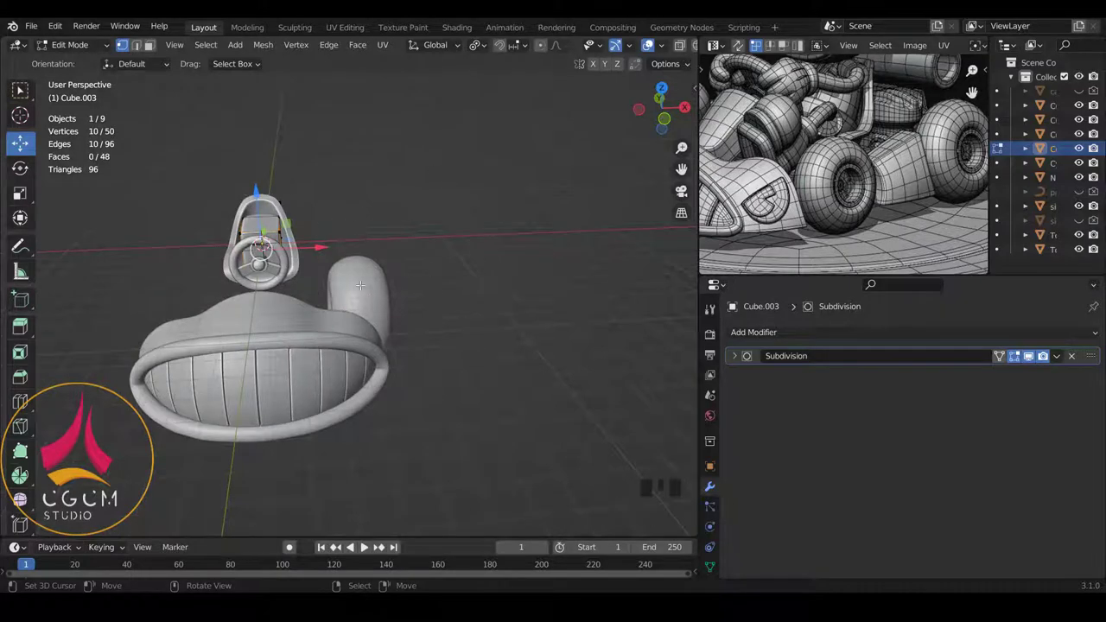
Select all the block's geometry, move it beside the wheel at hub height and add the wheel to the selection.
key("a")
key("a")
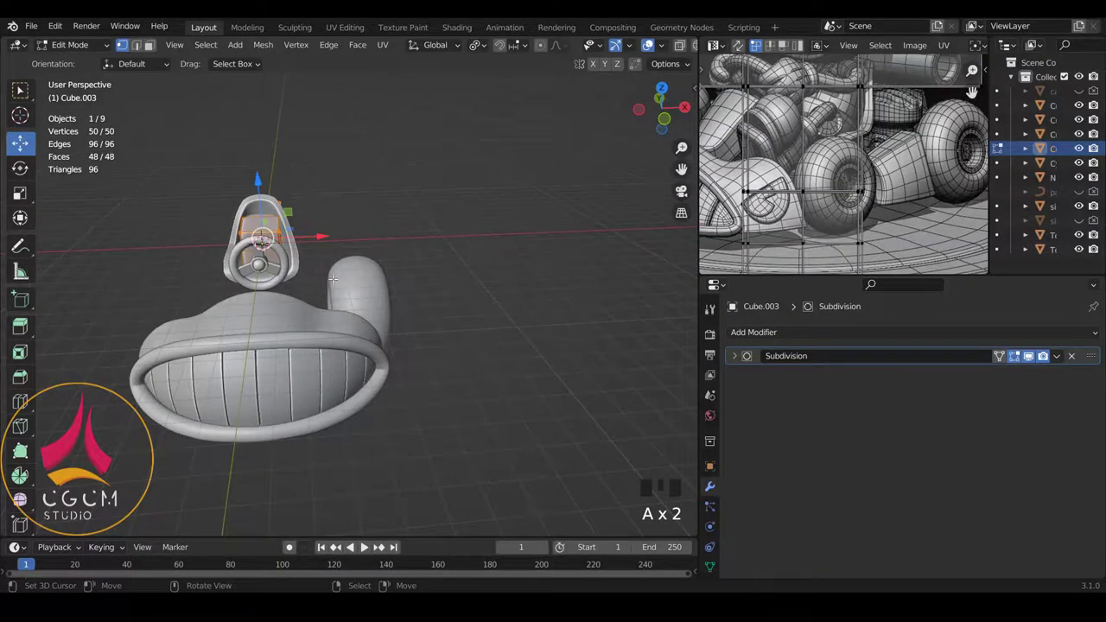
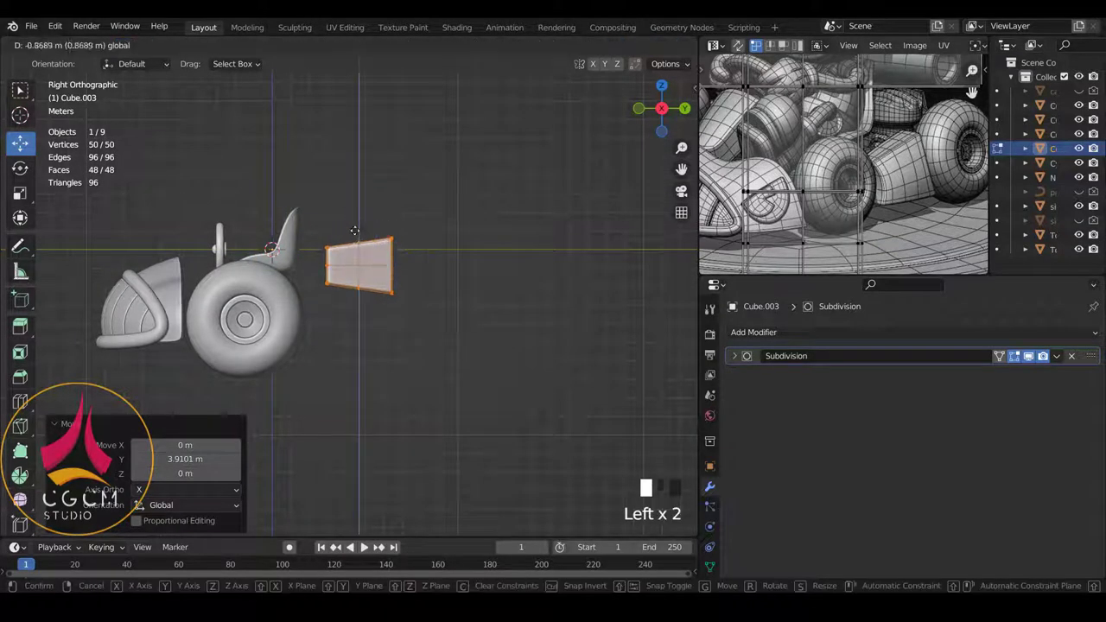
scroll("up", 3)
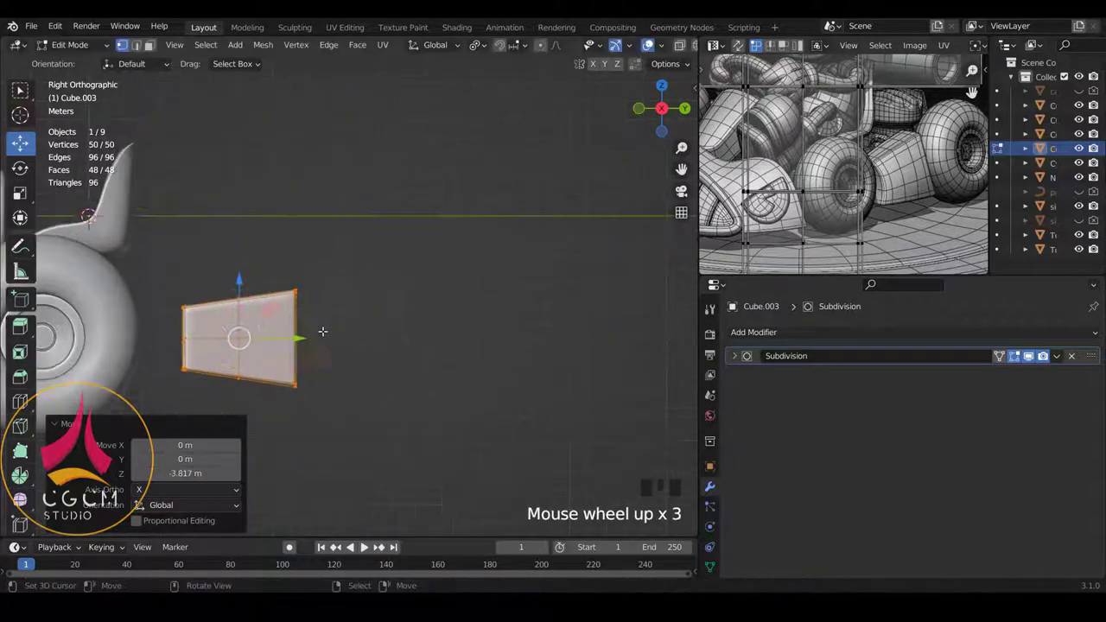
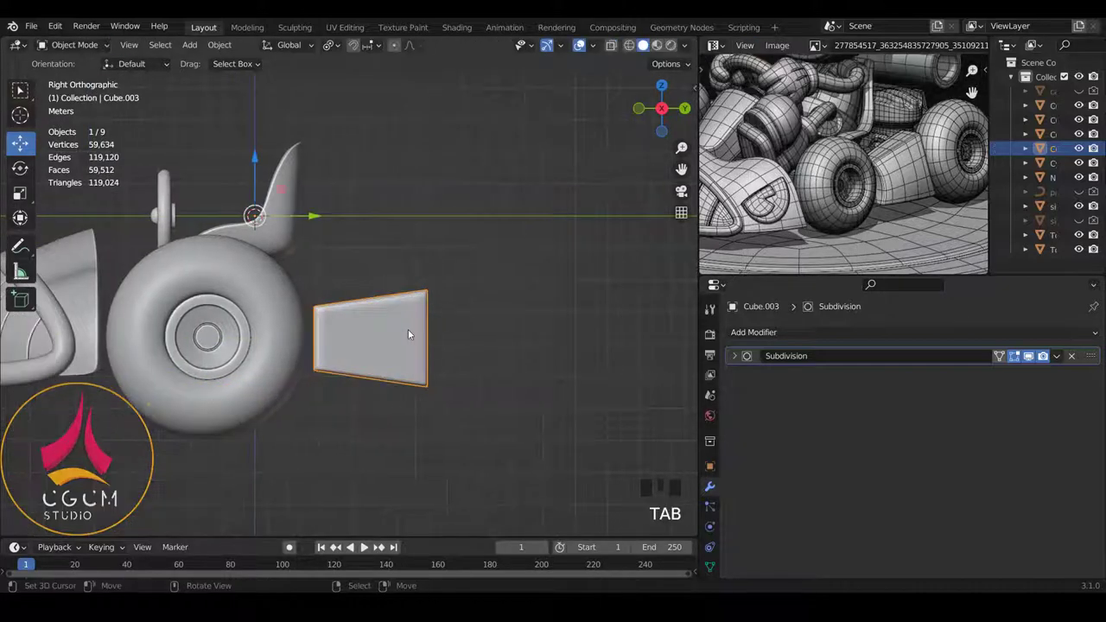
right_click(291, 351)
right_click(391, 340)
right_click(289, 340)
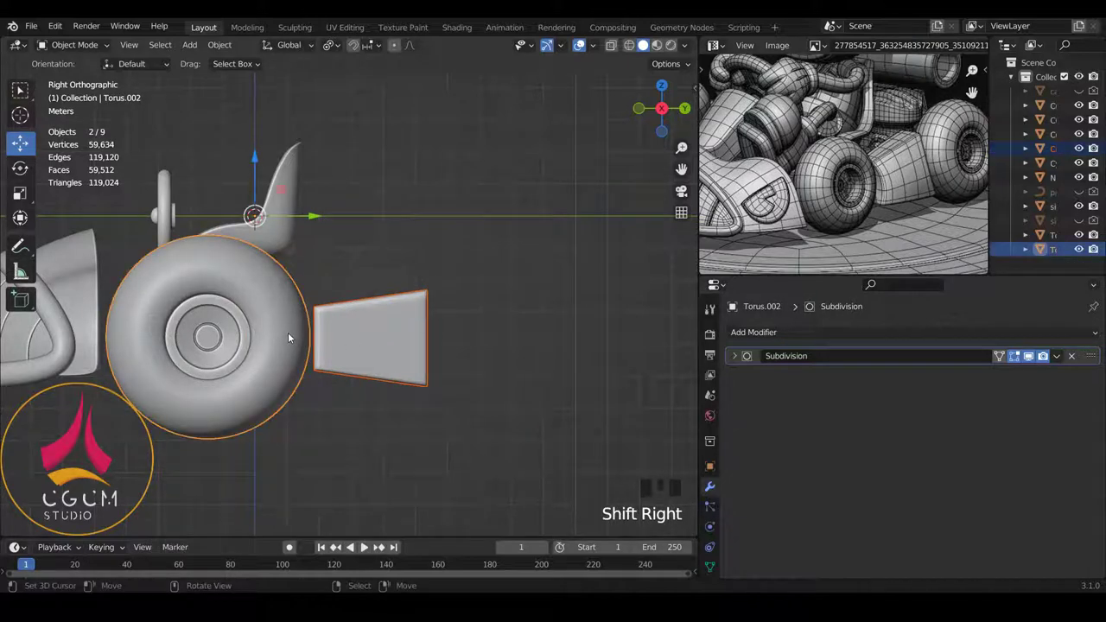
Isolate the wheel and block together and start editing the block's mesh.
key("KP_Divide")
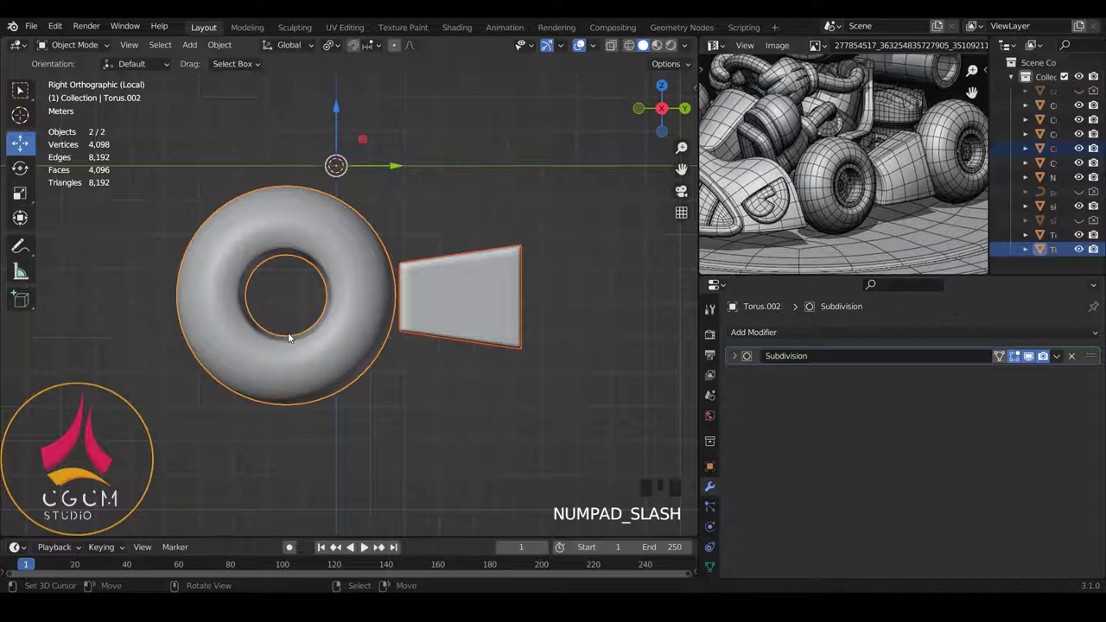
scroll("up", 3)
right_click(415, 300)
scroll("up", 3)
key("Tab")
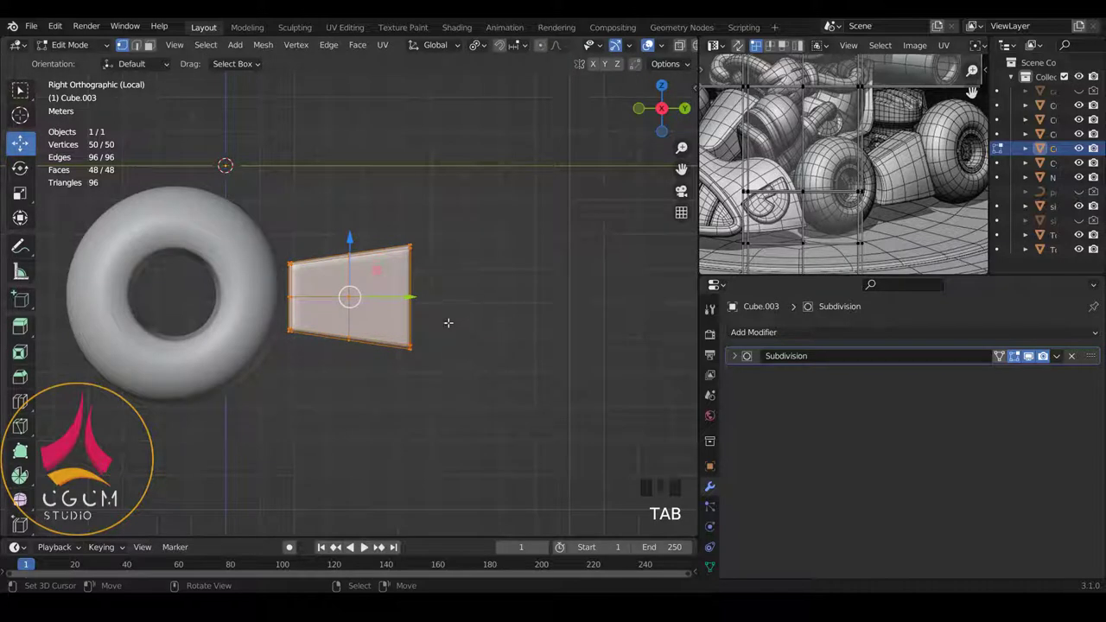
Enlarge the body panel about 1.41 times, shift it 0.9 m and pull its front edge into a V notch facing the wheel.
key("s")
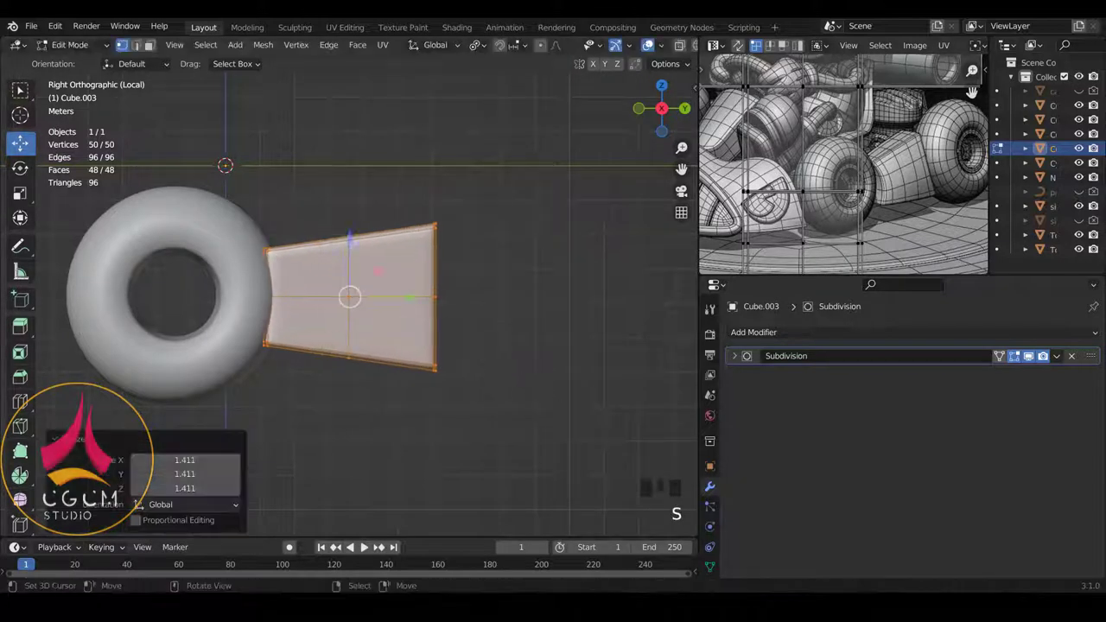
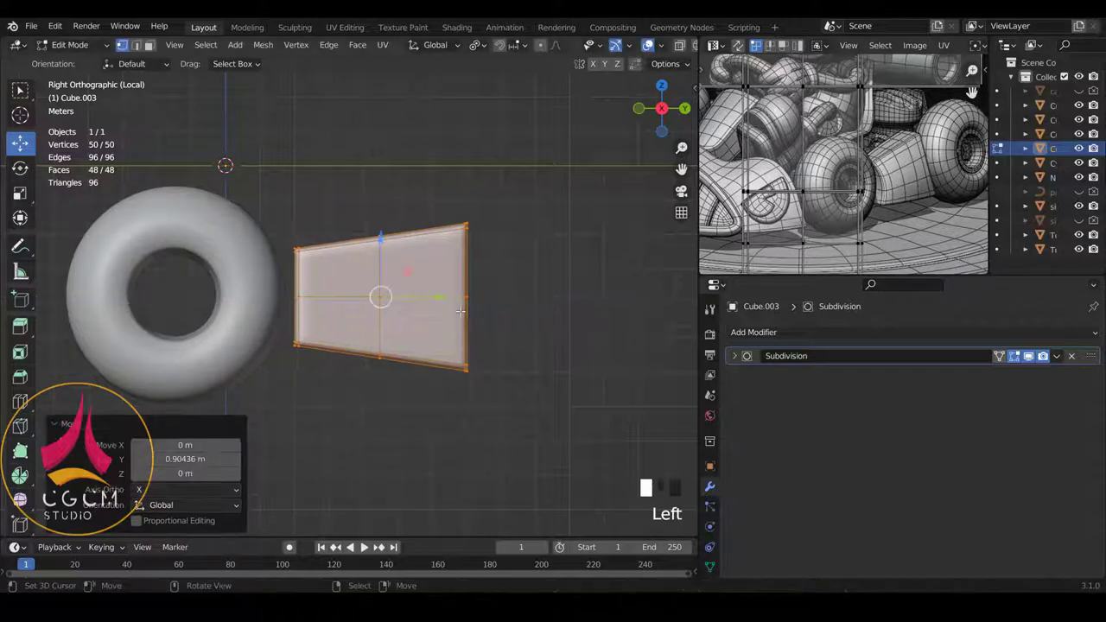
key("s")
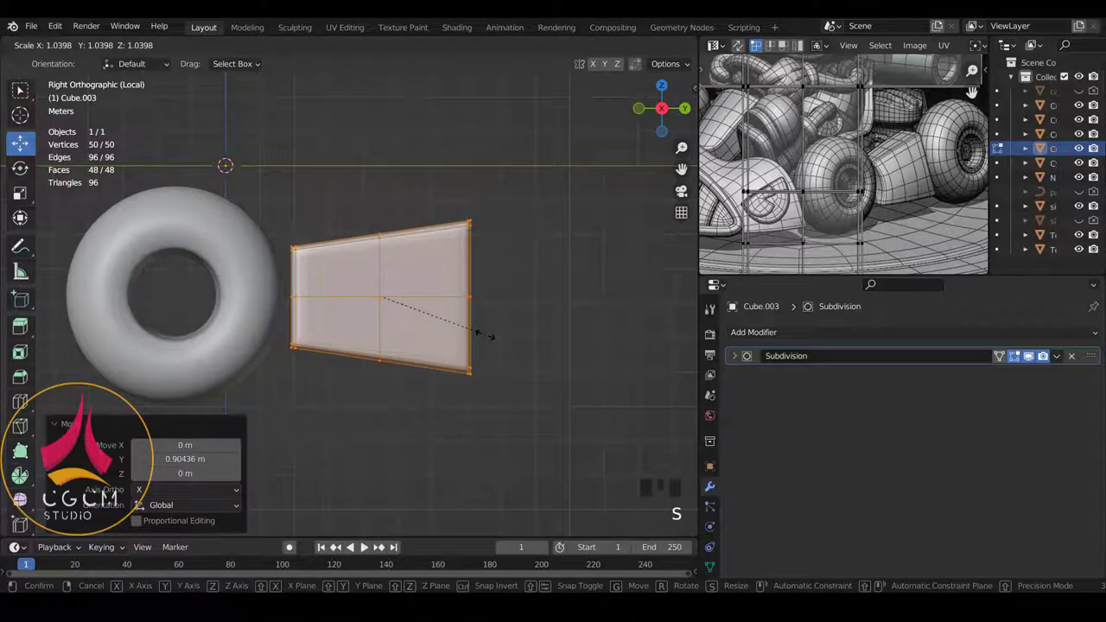
scroll("up", 3)
scroll("down", 3)
key("z")
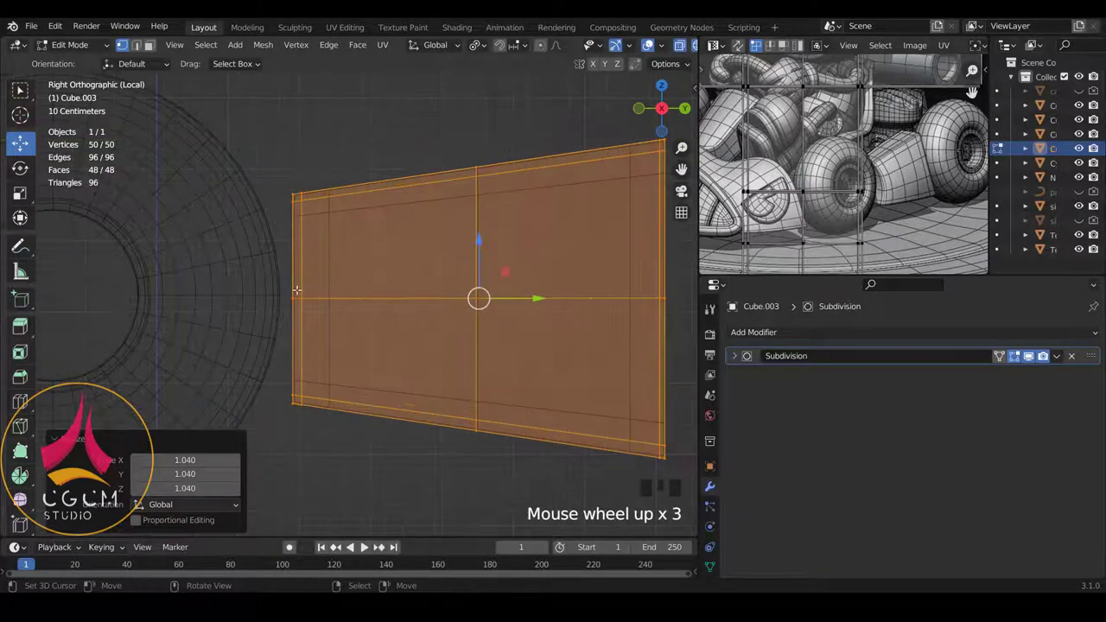
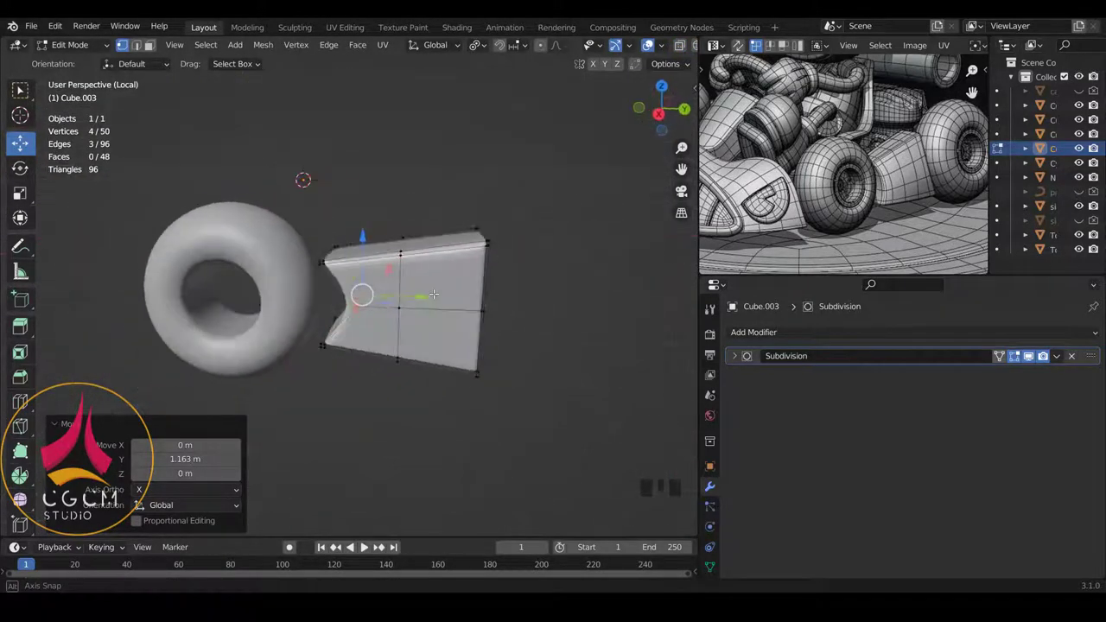
Add loop cuts across the notched panel in see-through side view, raising it to 82 vertices, then inspect it smoothed.
key("KP_3")
scroll("up", 3)
key("z")
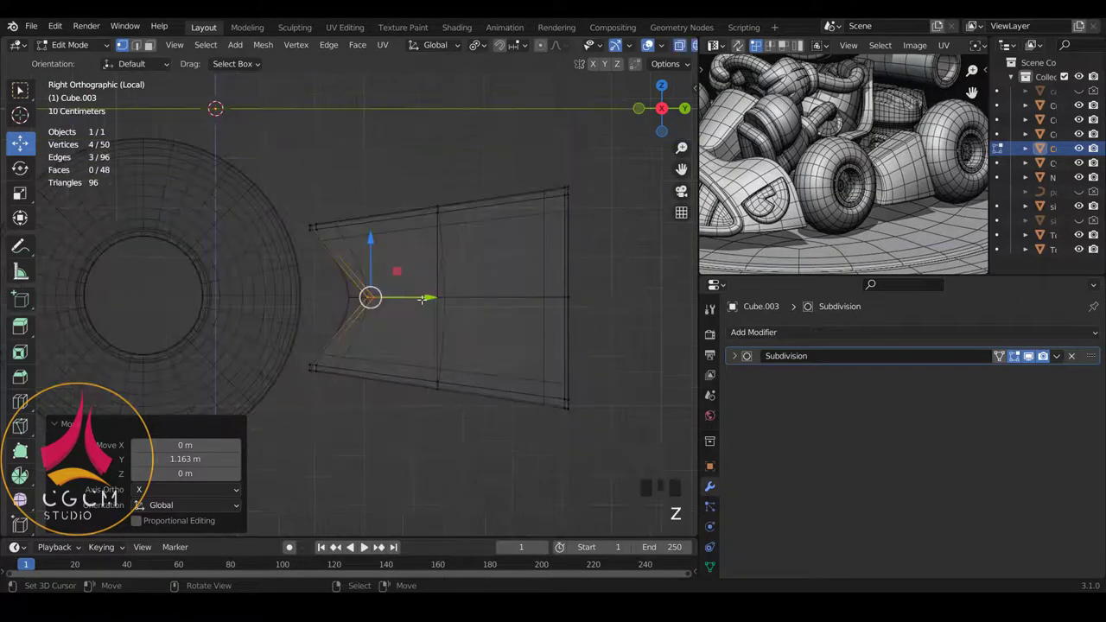
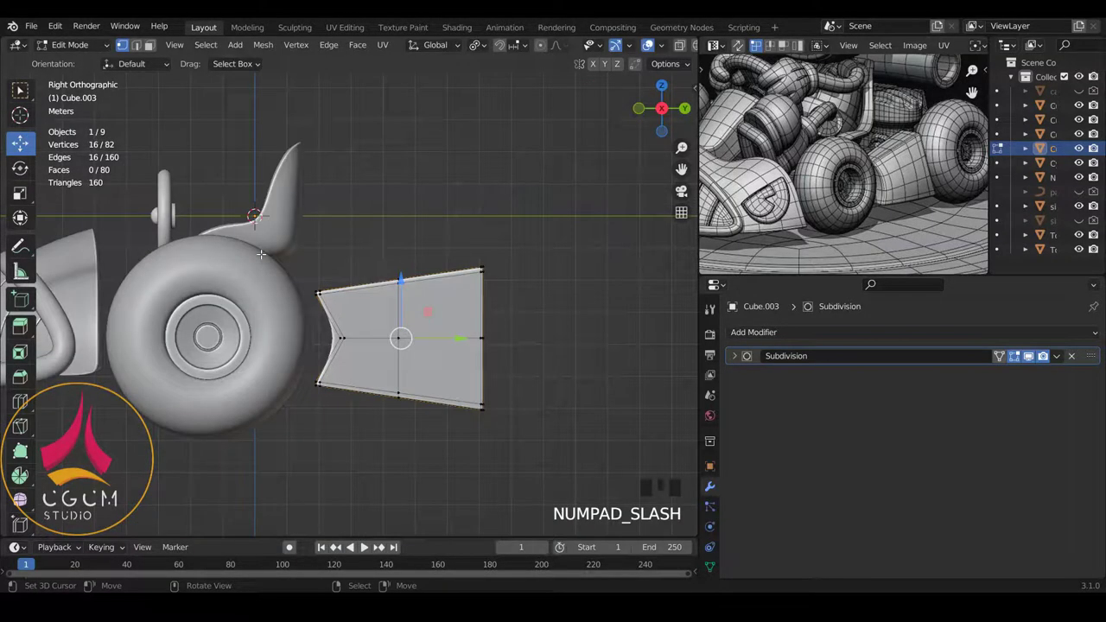
key("KP_Divide")
key("Tab")
scroll("down", 3)
left_click_drag(291, 234, 154, 235)
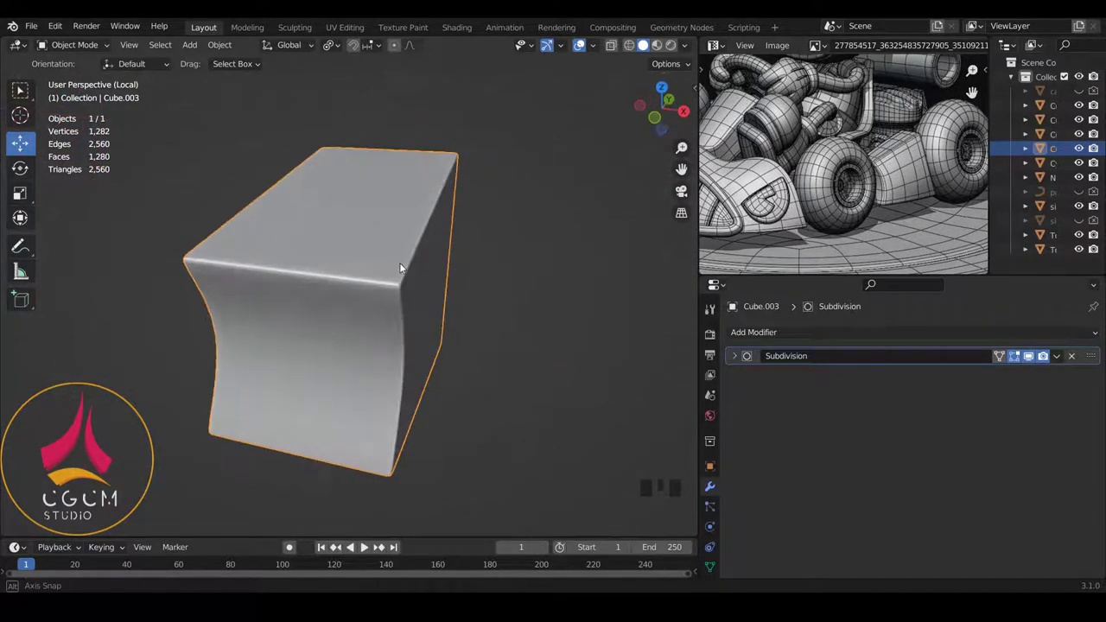
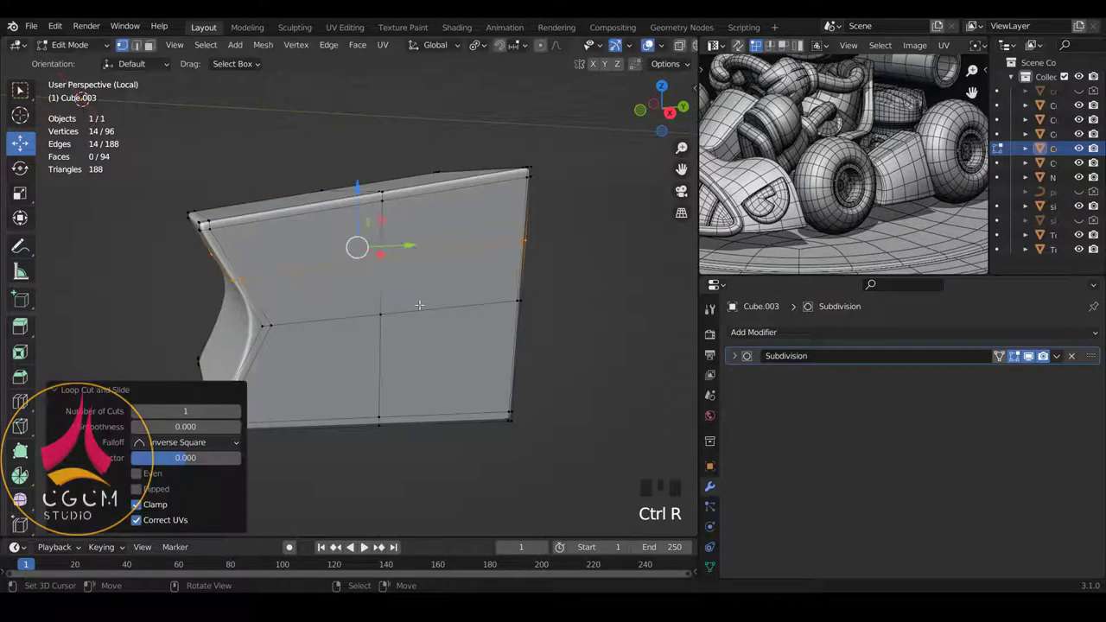
Add edge loops close to the panel's top and bottom borders so its smoothed corners stay crisp, reaching 110 vertices.
key("ctrl+r")
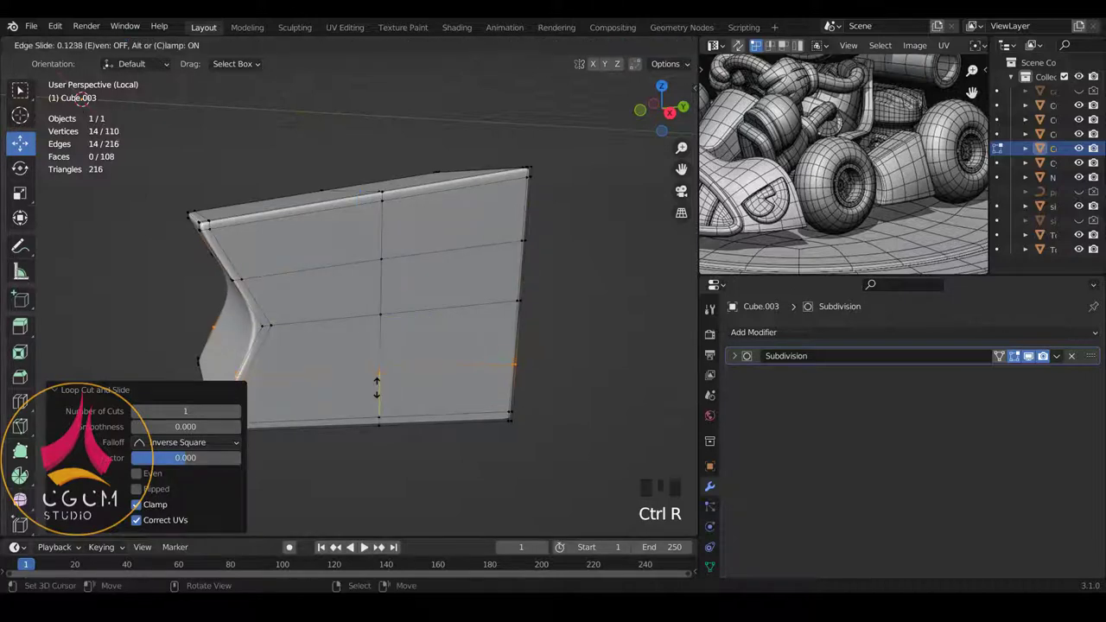
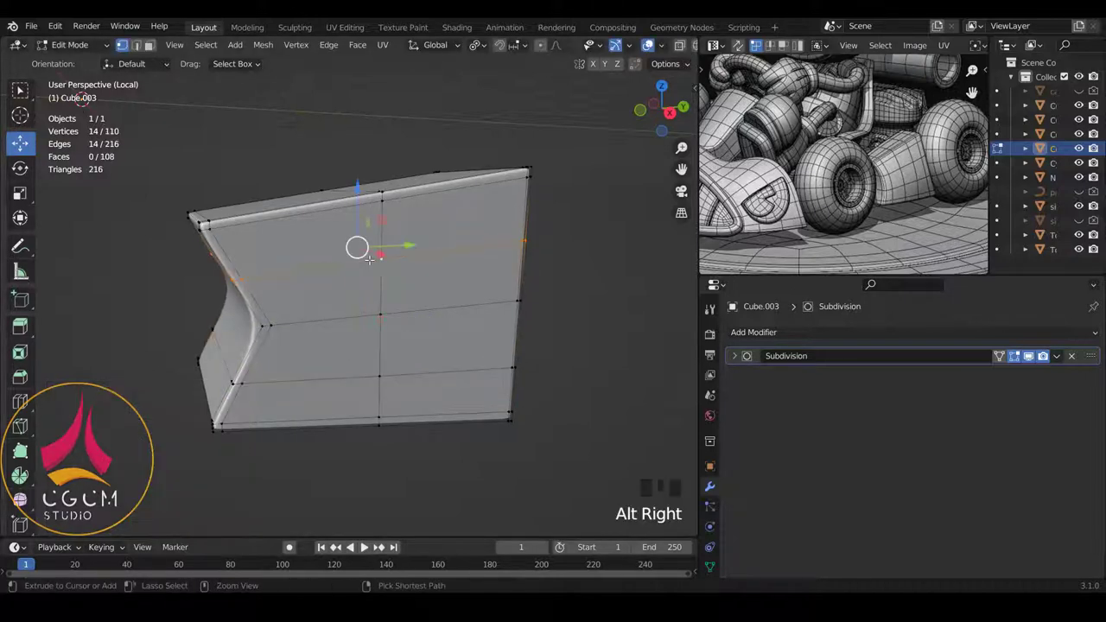
key("ctrl+e")
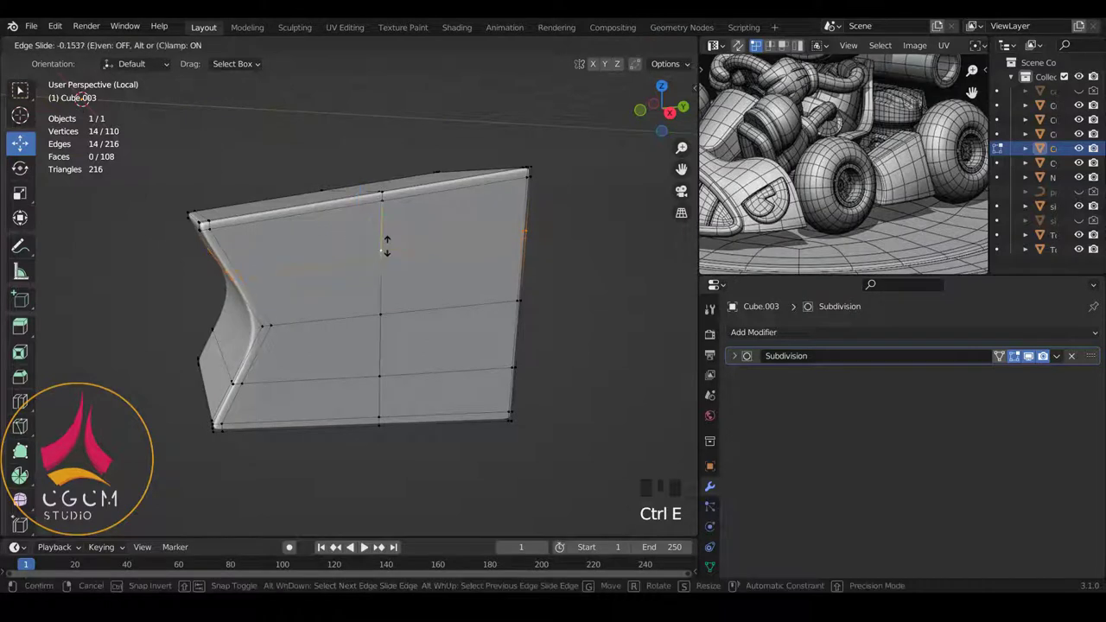
scroll("down", 3)
left_click_drag(440, 293, 403, 292)
key("KP_3")
key("Tab")
scroll("up", 3)
scroll("down", 3)
scroll("up", 3)
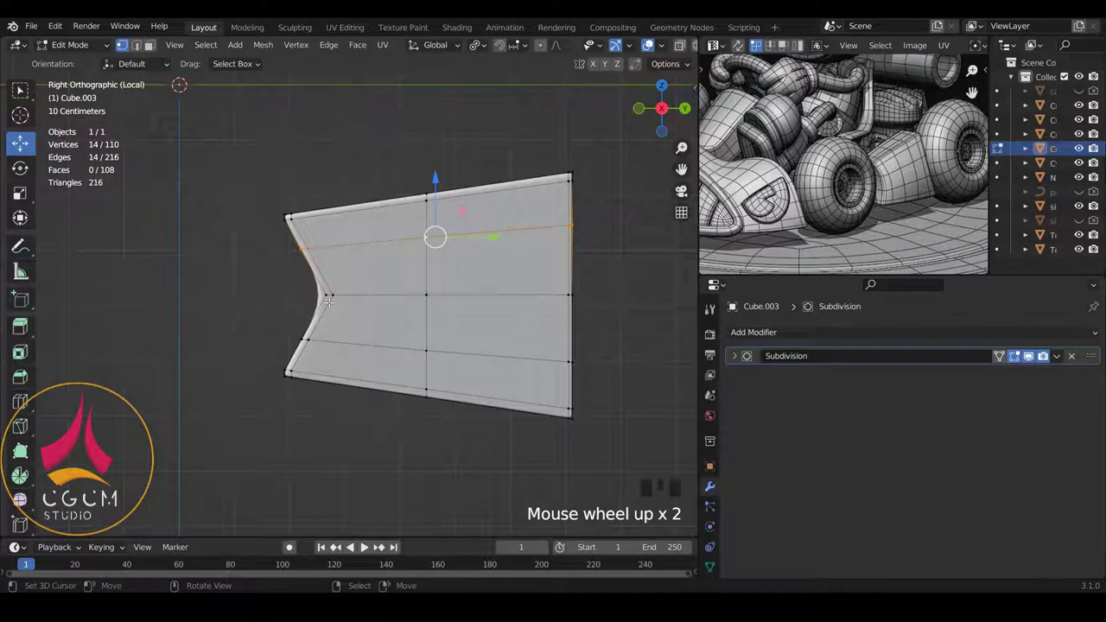
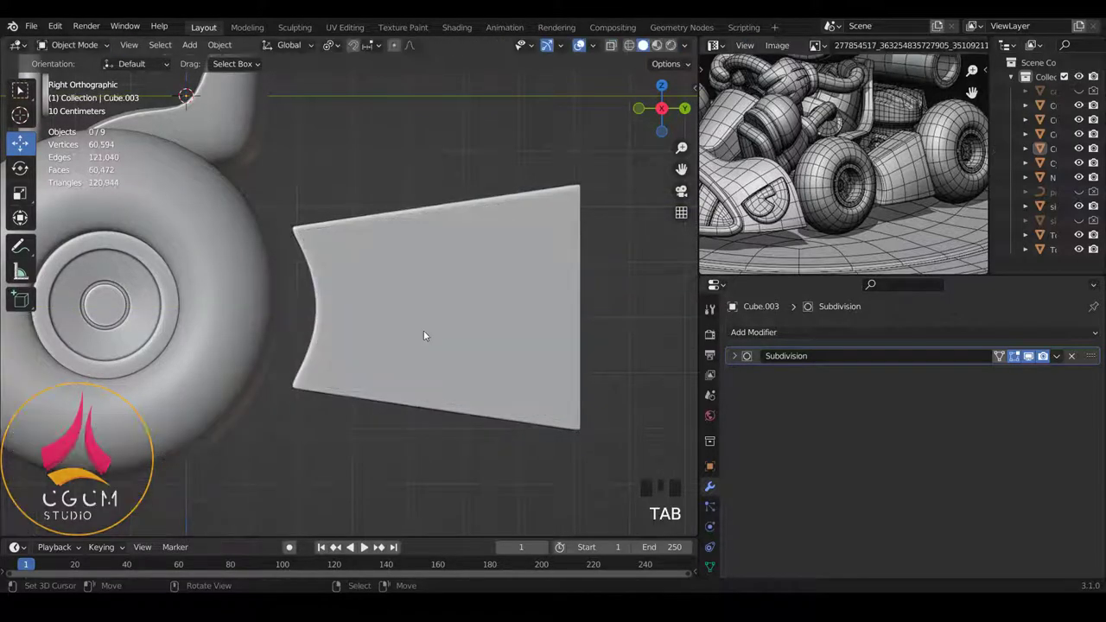
Leave the isolated view, return to Right view and raise the panel about 0.45 m beside the wheel.
left_click_drag(360, 283, 357, 288)
key("KP_3")
scroll("down", 3)
scroll("down", 3)
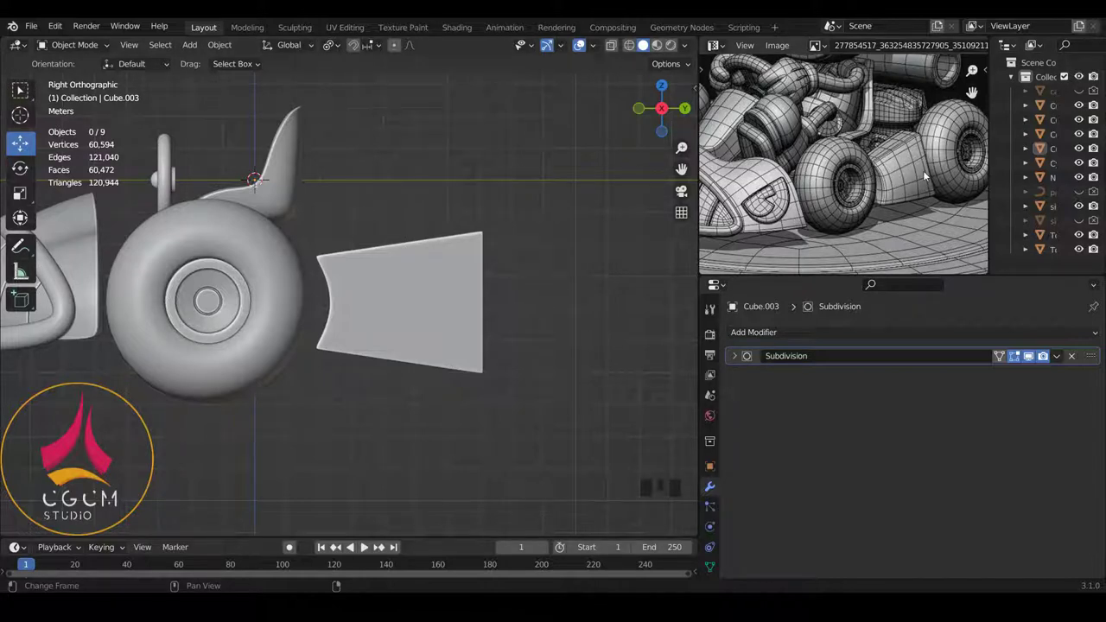
scroll("up", 3)
left_click_drag(483, 251, 519, 238)
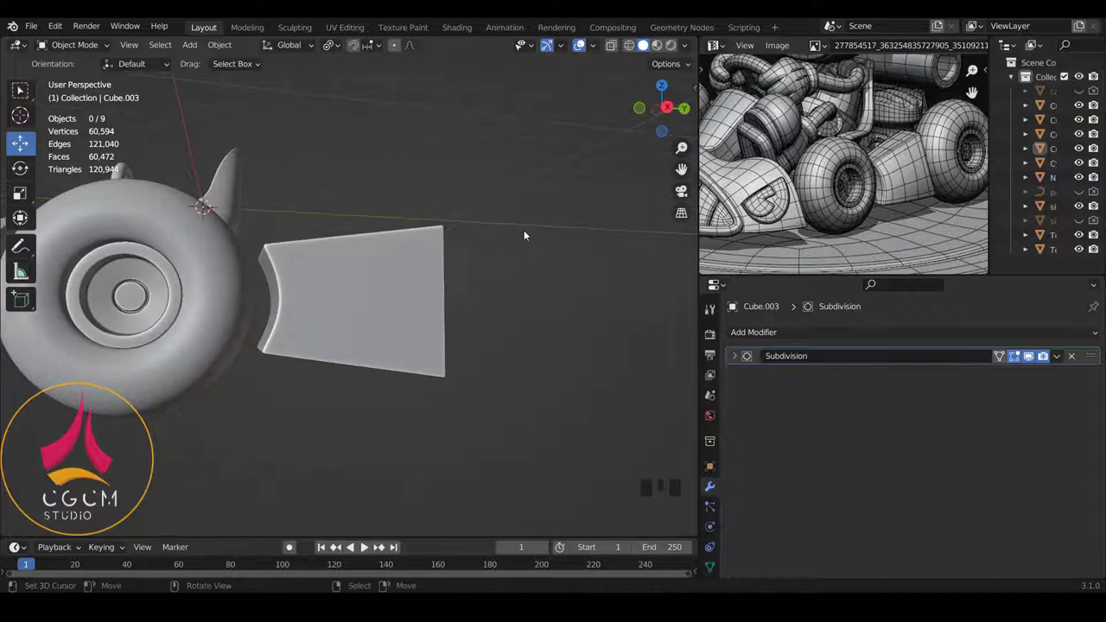
key("KP_3")
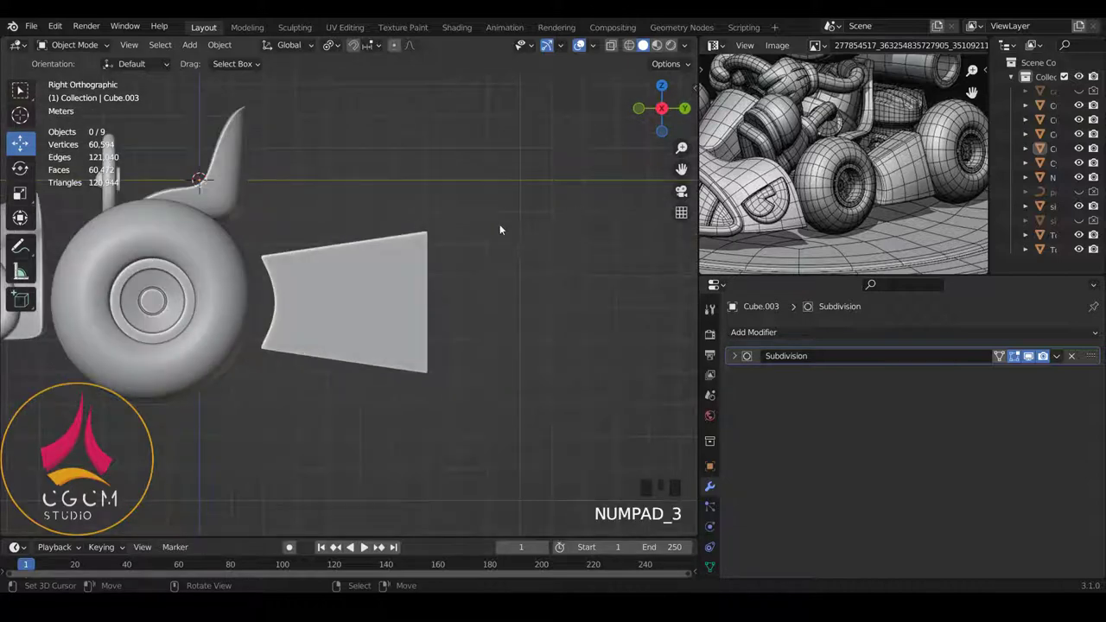
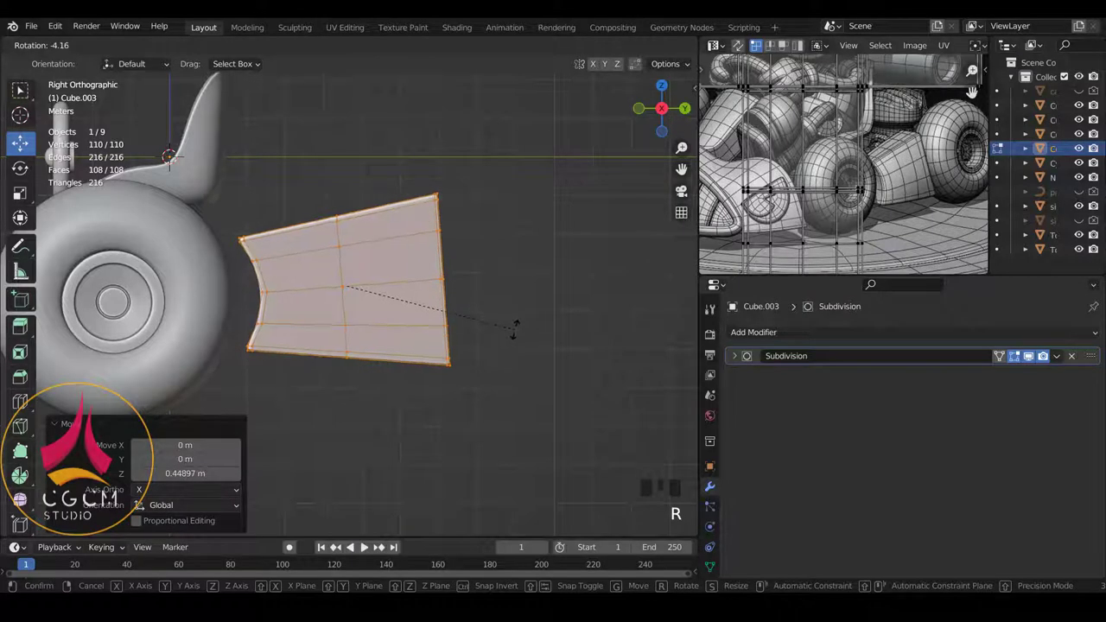
Stretch the panel taller along Z, tilt it to line up with the wheel and shift it about 0.156 m along Y.
key("s")
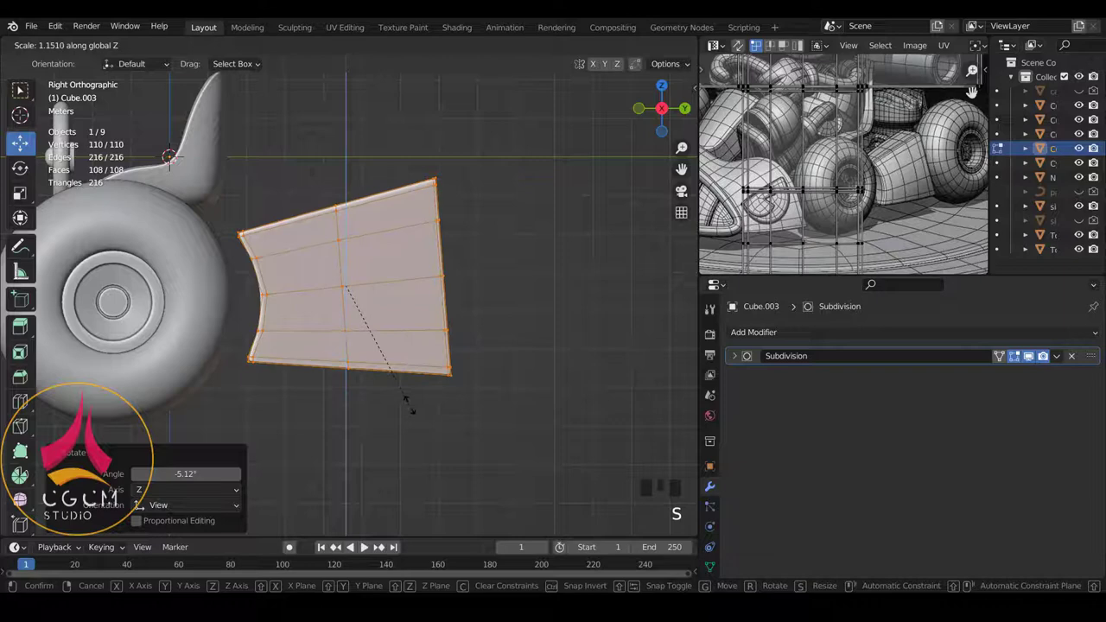
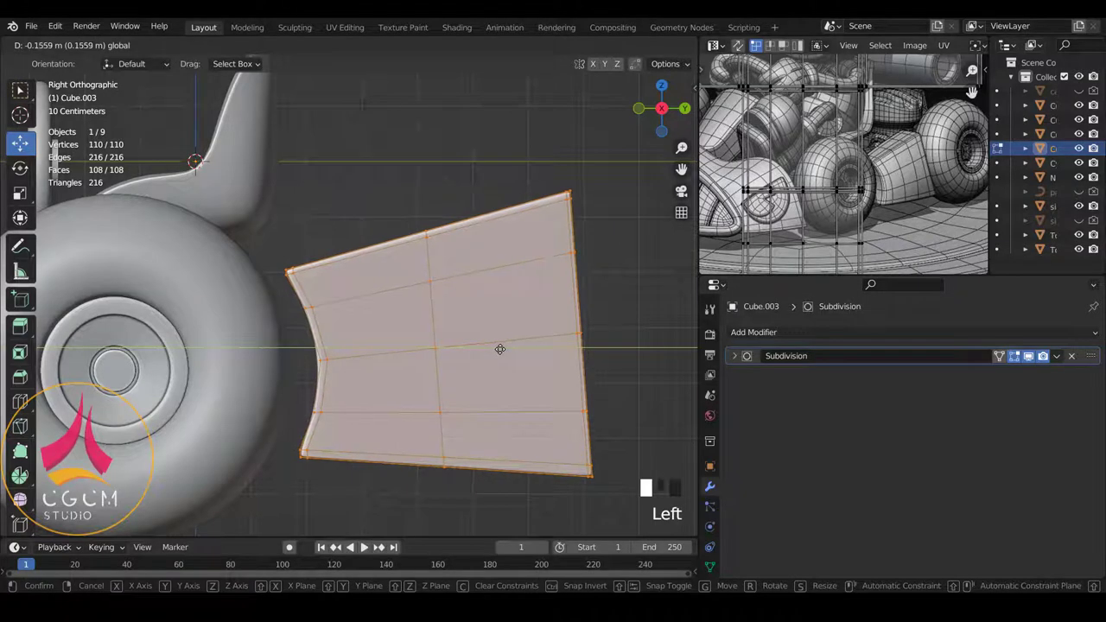
key("r")
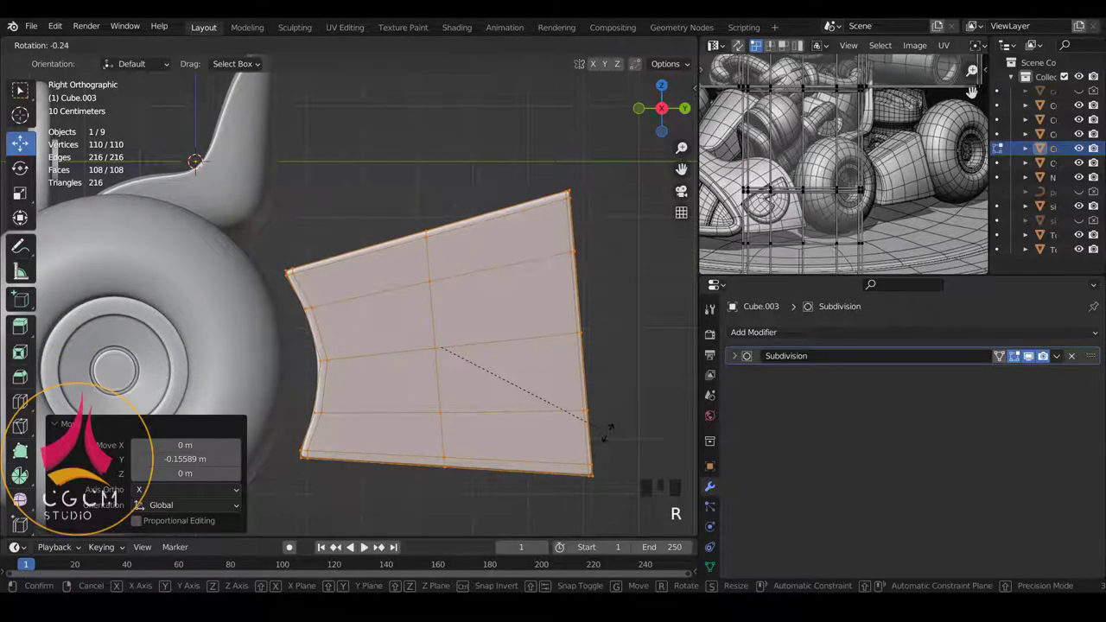
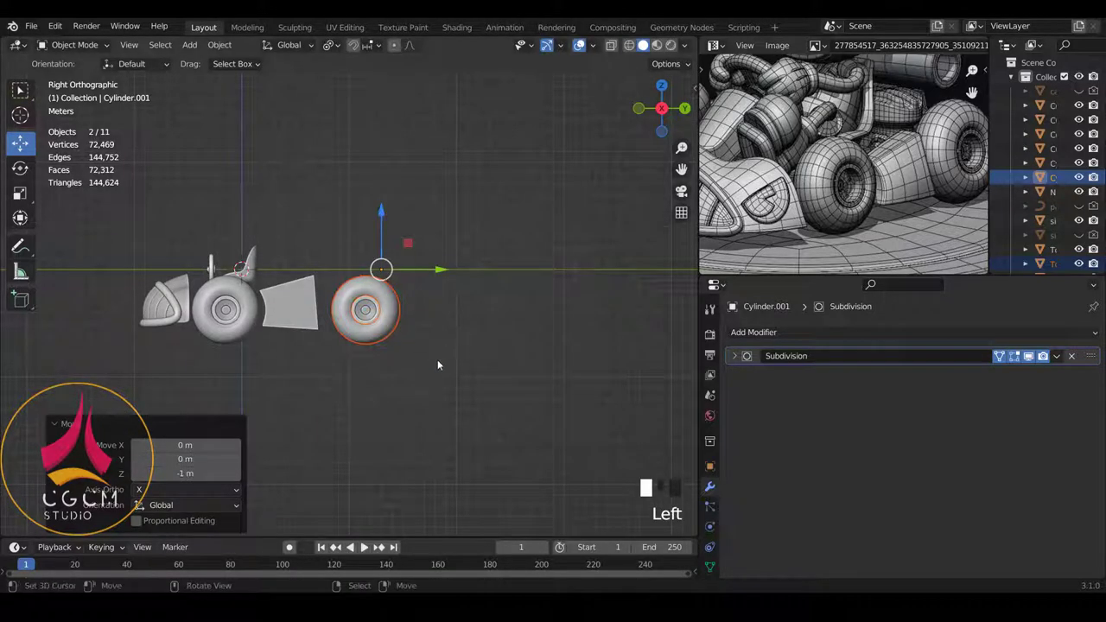
Try scaling the copied wheel's mesh, then delete the duplicate wheel, leaving nine objects.
key("s")
key("Tab")
scroll("up", 3)
key("s")
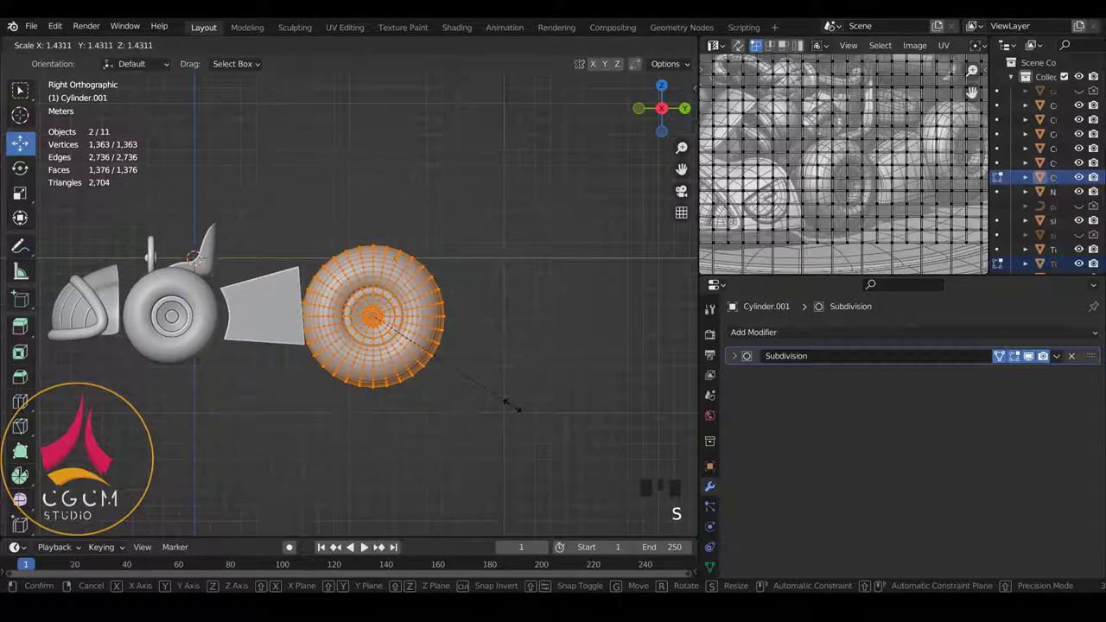
key("Tab")
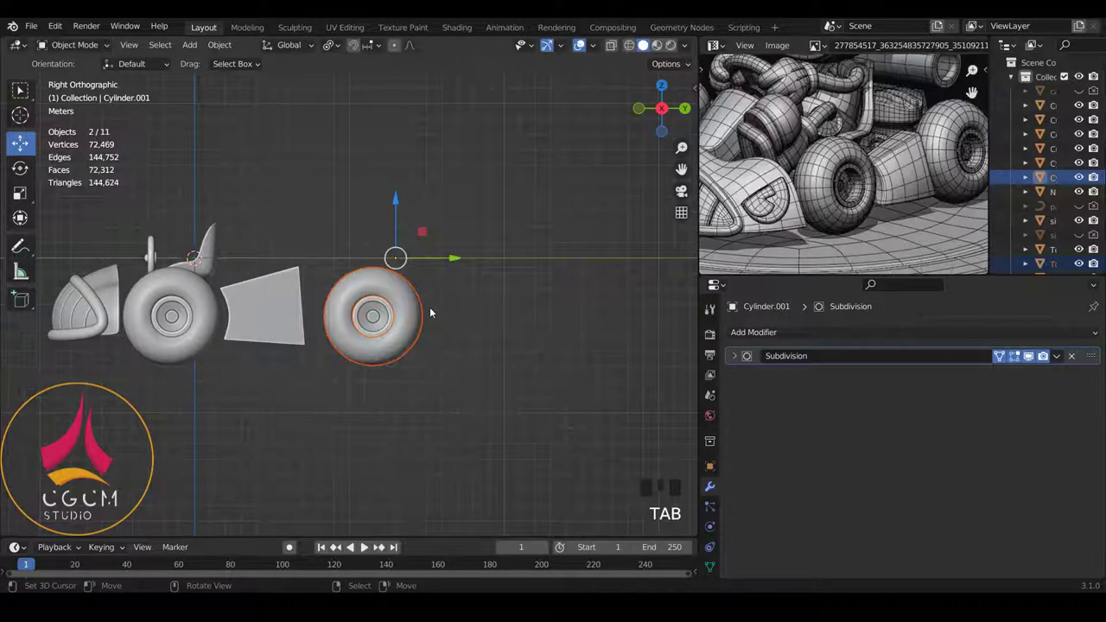
key("Delete")
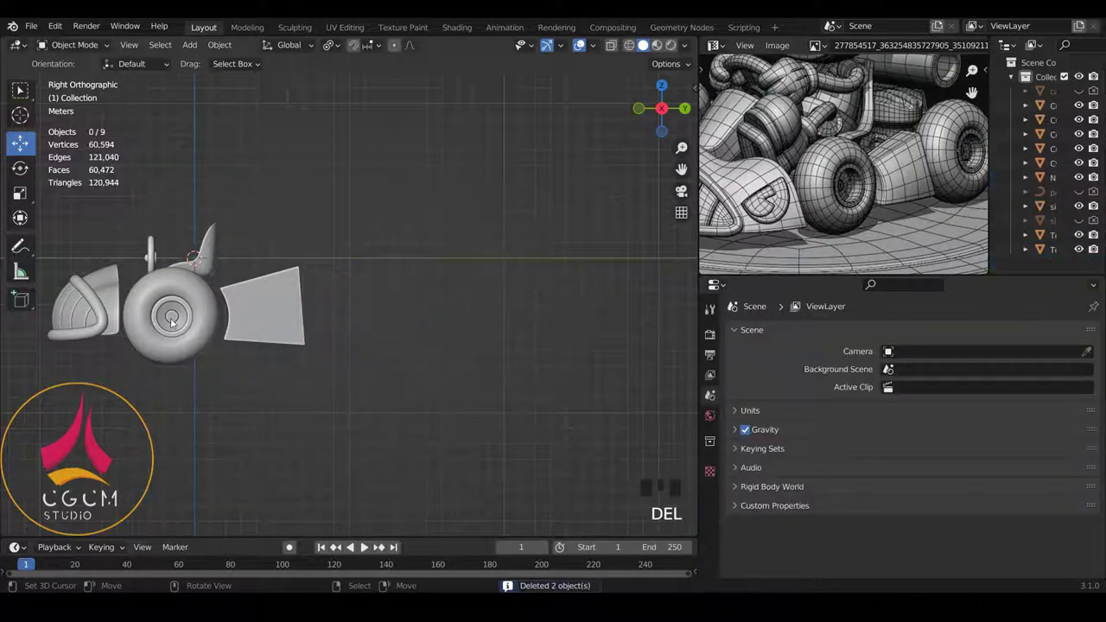
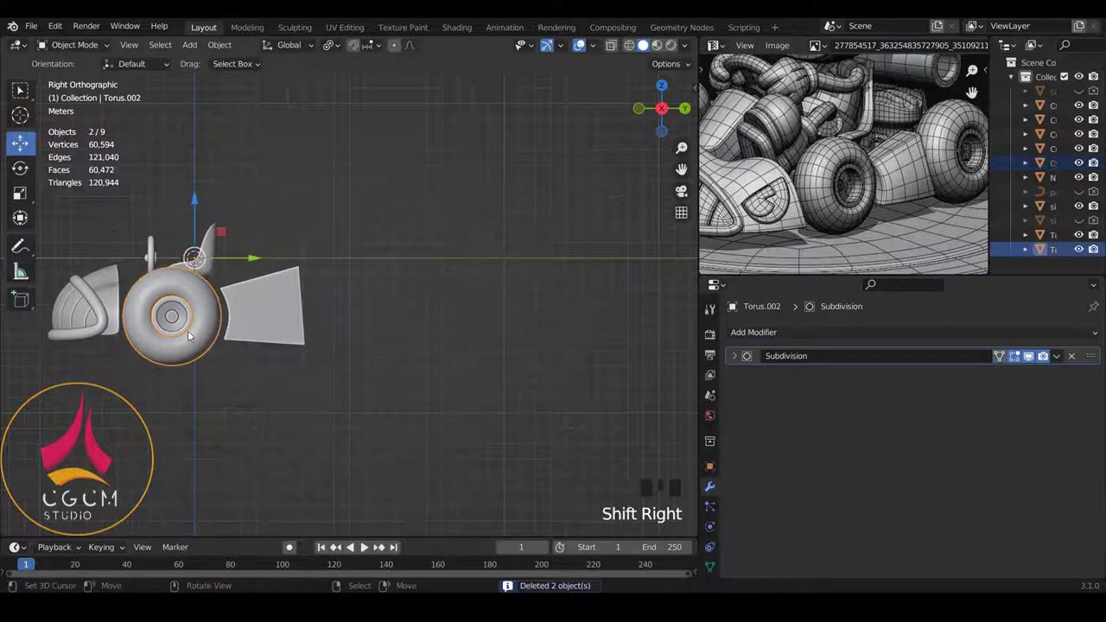
Edit Torus.002's mesh, reposition its geometry and rescale it about 0.948 times.
key("Tab")
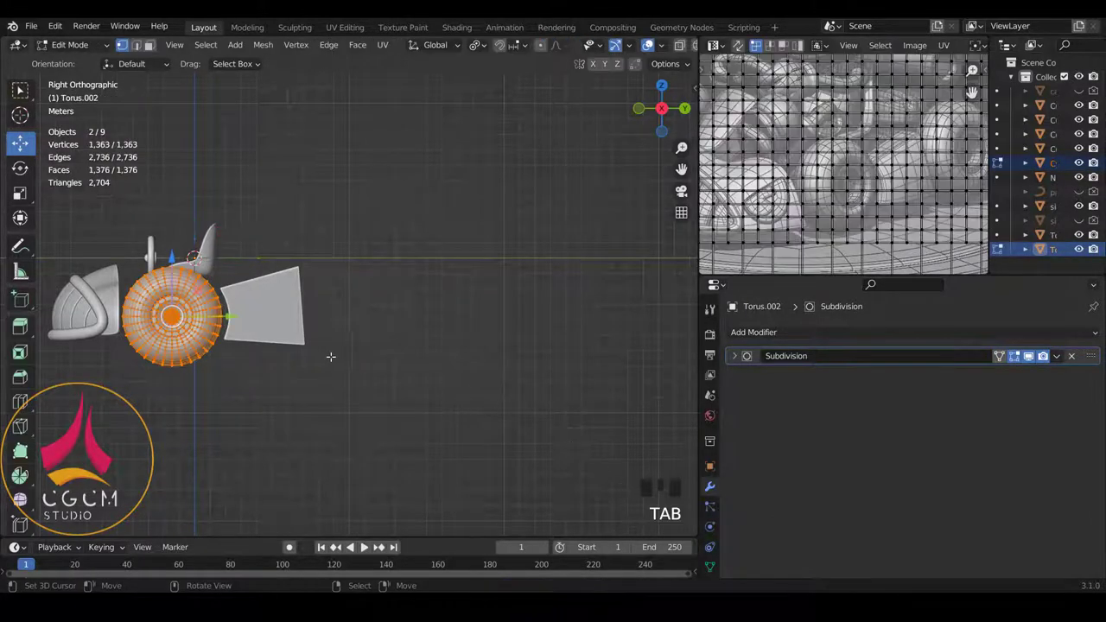
key("shift+d")
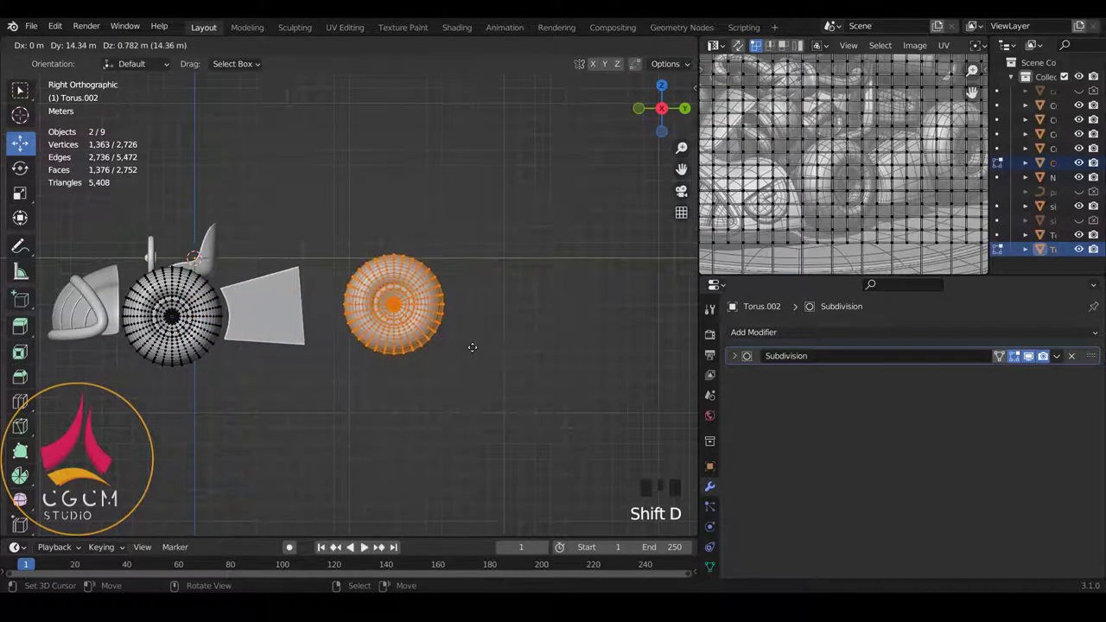
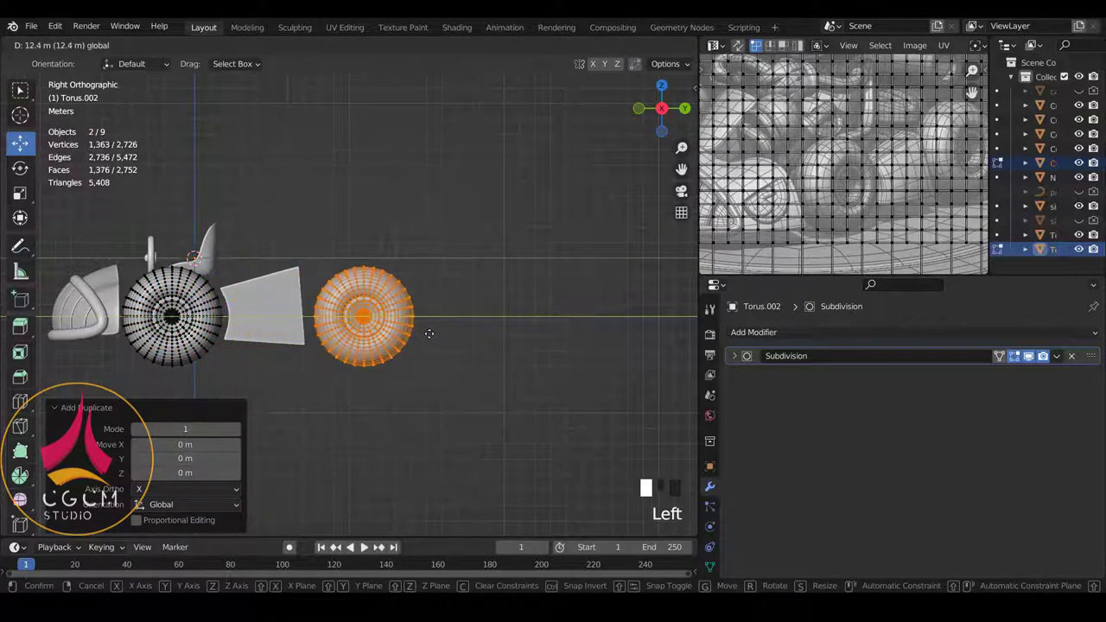
scroll("down", 3)
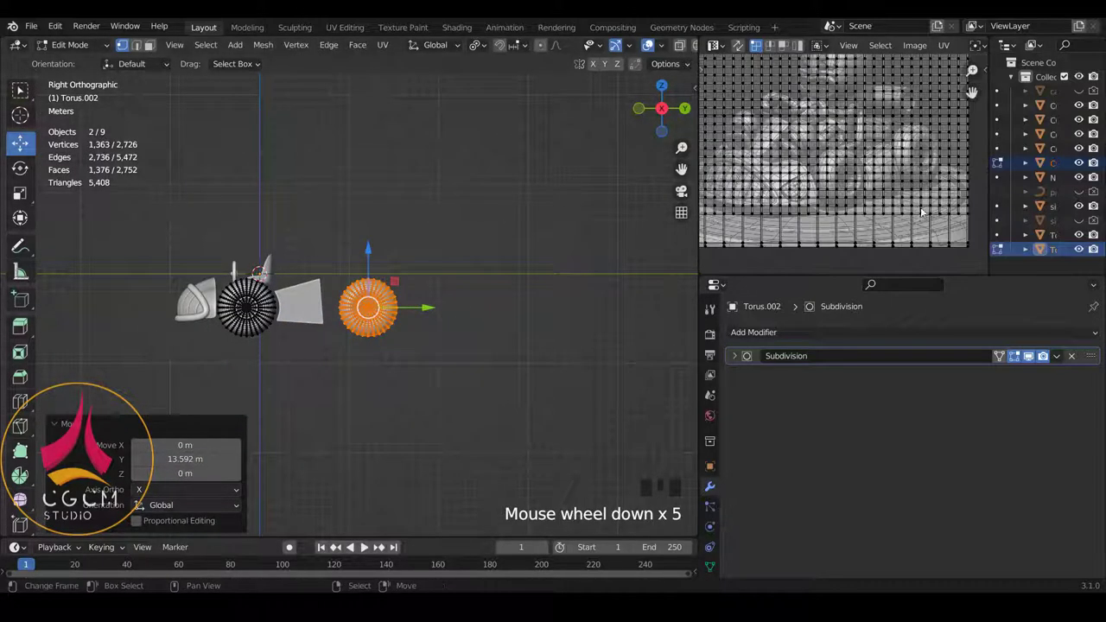
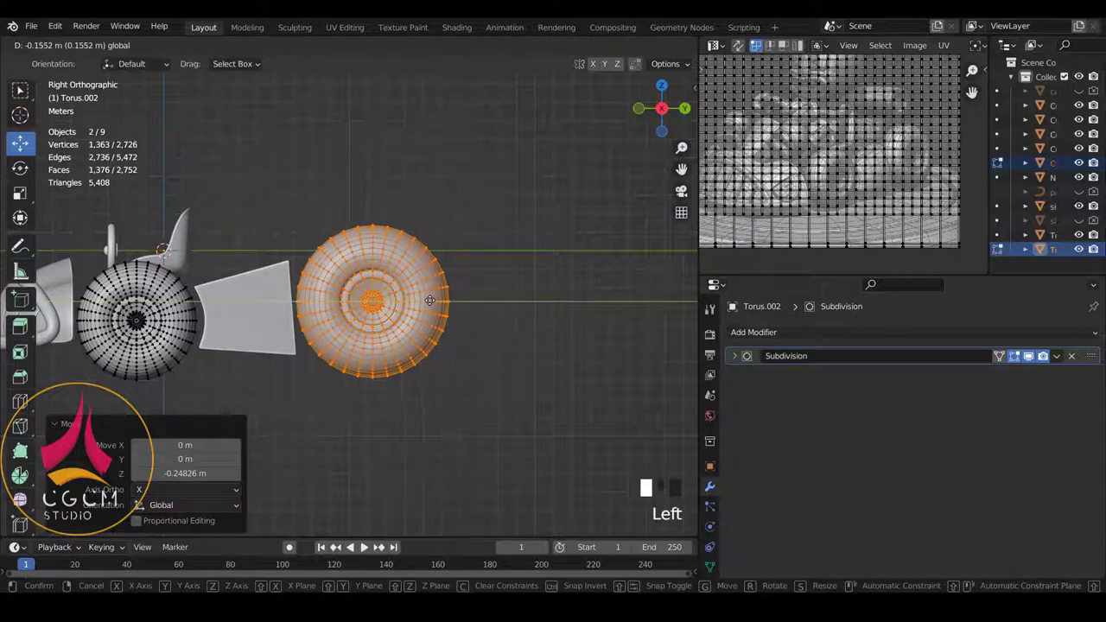
key("s")
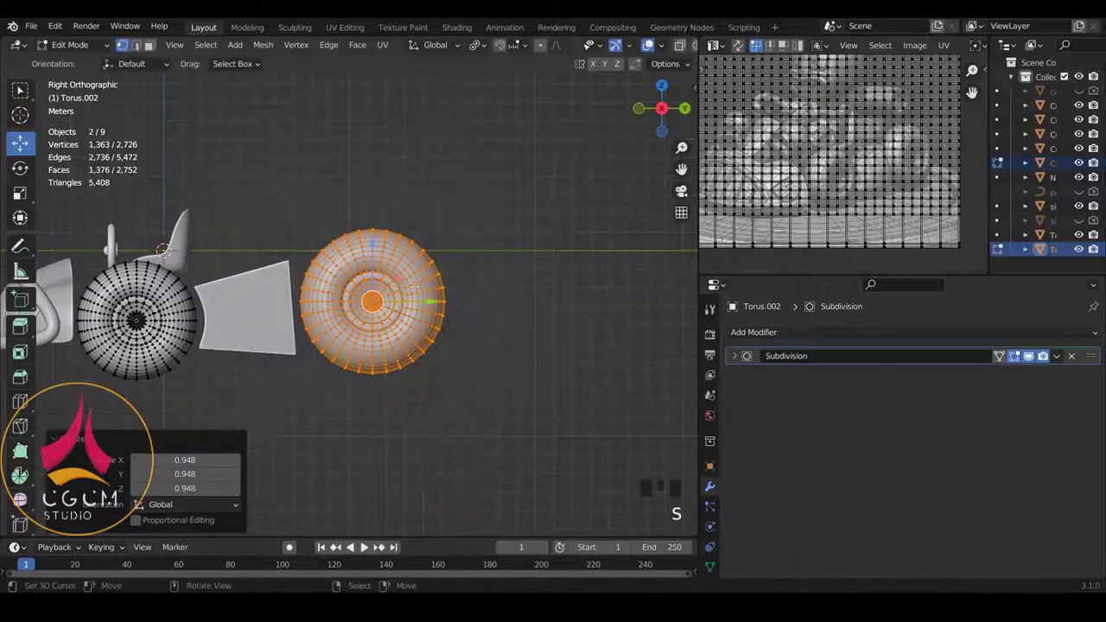
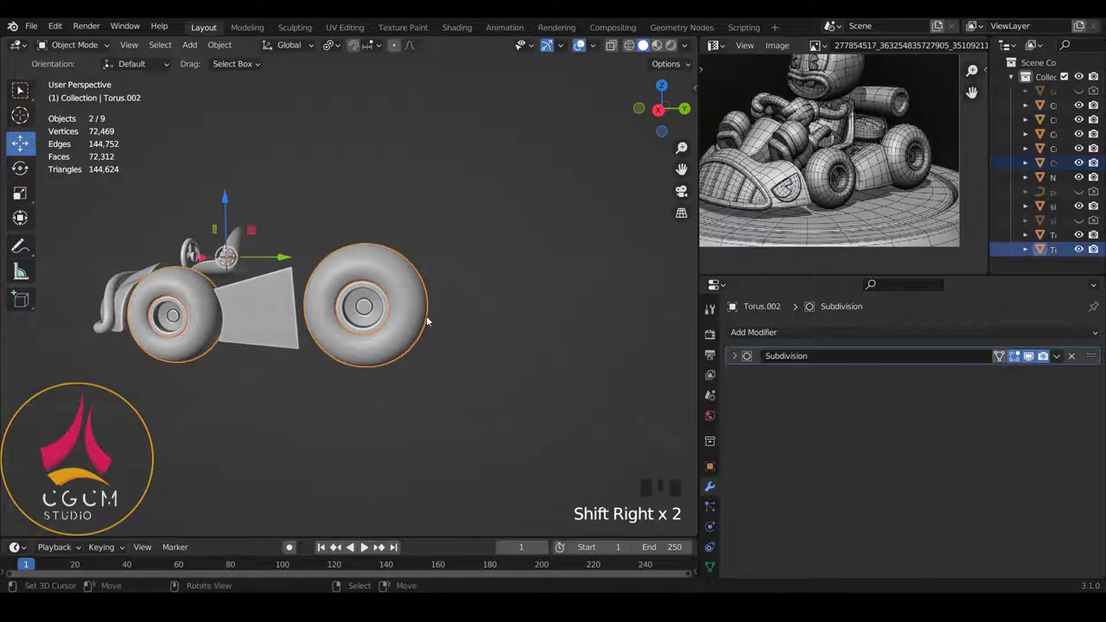
Scale the large wheel's mesh to about 1.04 and shift it sideways along Y in Edit Mode.
key("KP_3")
key("Tab")
key("s")
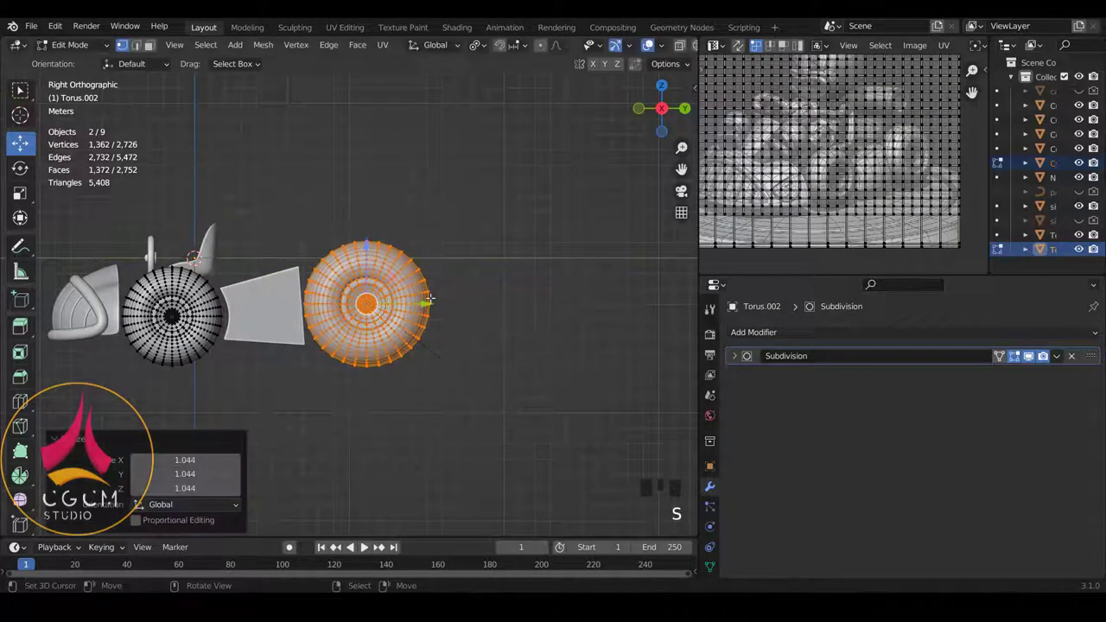
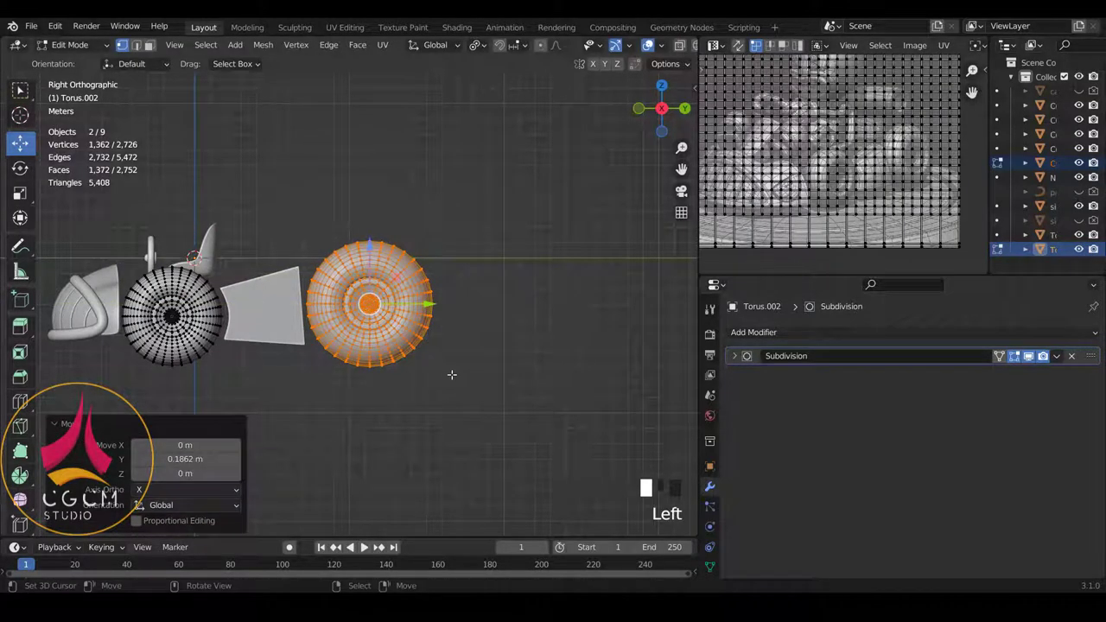
key("s")
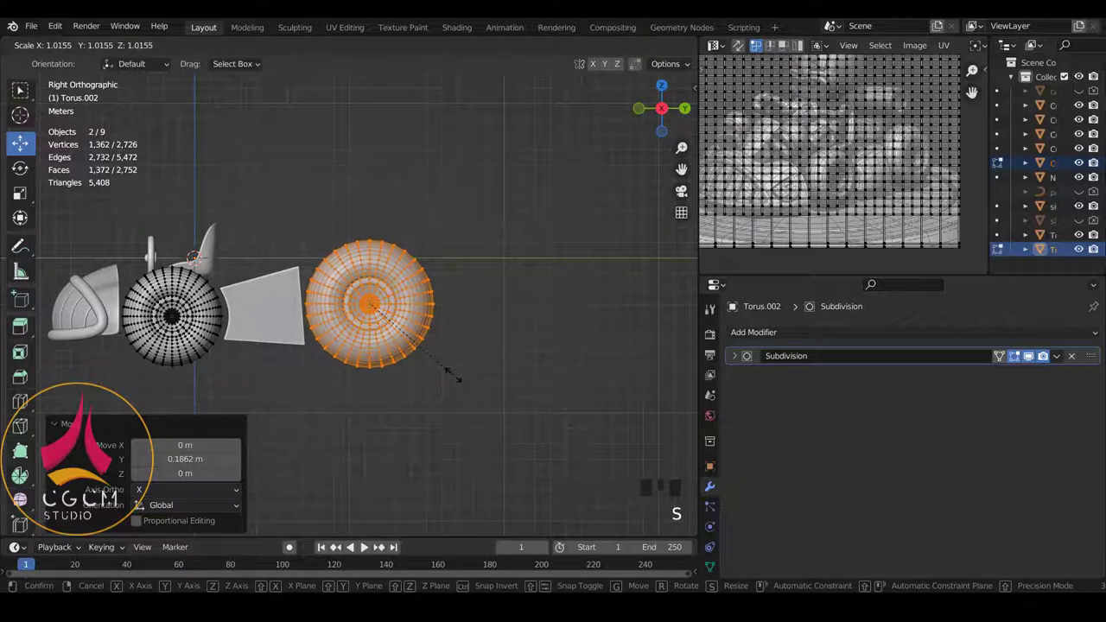
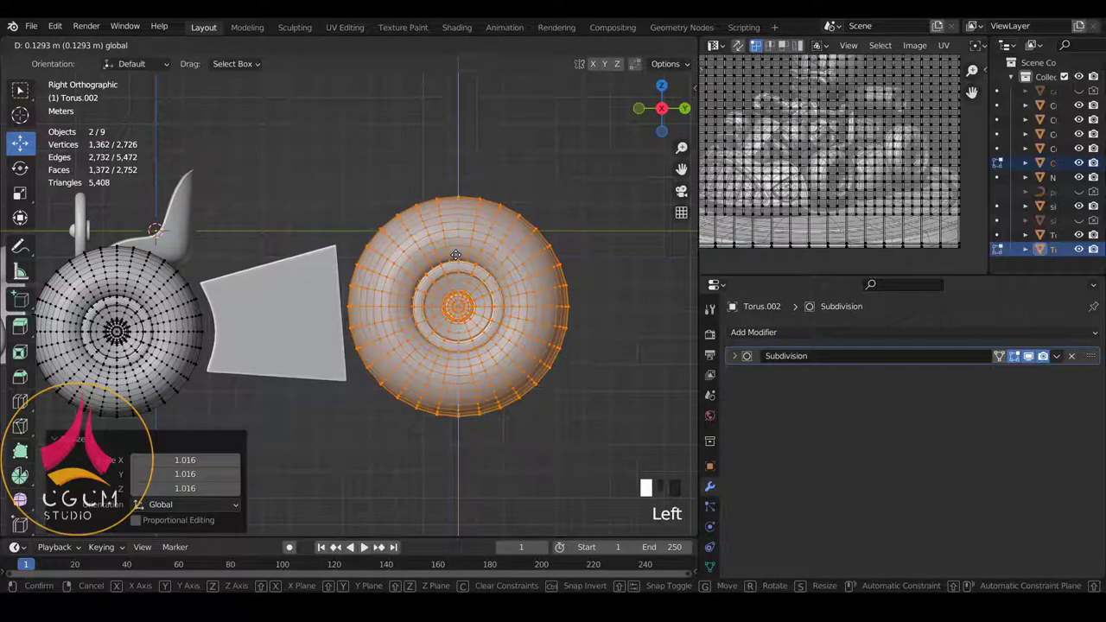
key("Tab")
key("a")
Back in Object Mode, orbit around the kart to inspect the wheel and body panel.
scroll("down", 3)
left_click_drag(314, 320, 368, 340)
scroll("up", 3)
scroll("down", 3)
scroll("down", 3)
left_click_drag(402, 311, 405, 285)
scroll("up", 3)
left_click_drag(399, 283, 401, 269)
right_click(401, 269)
left_click_drag(356, 272, 422, 269)
scroll("up", 3)
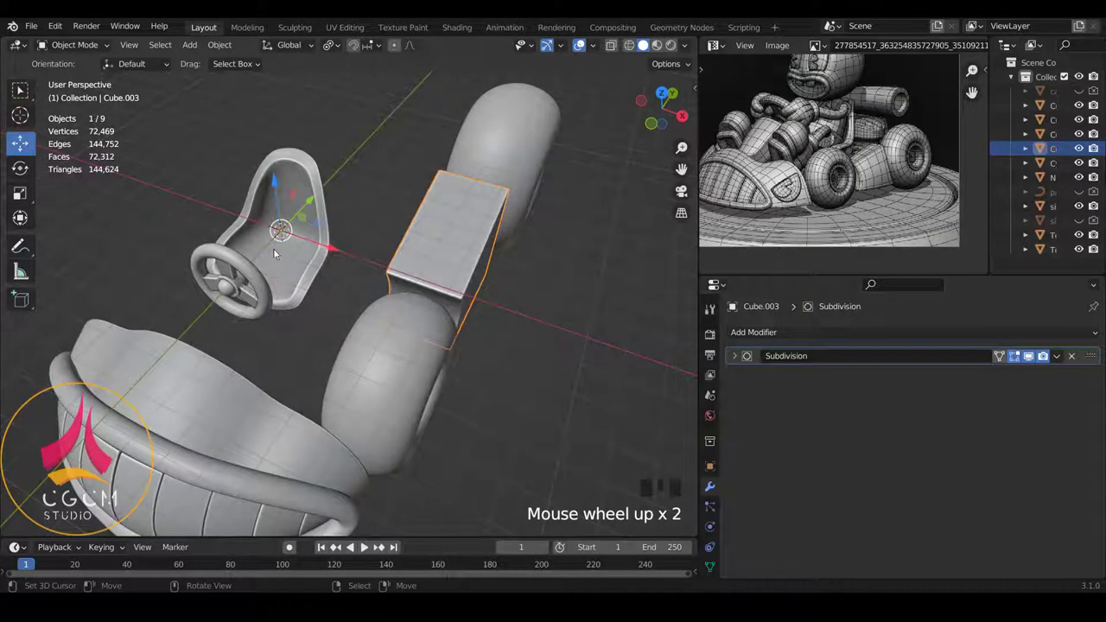
Reset the body panel's origin via Object > Set Origin.
scroll("down", 3)
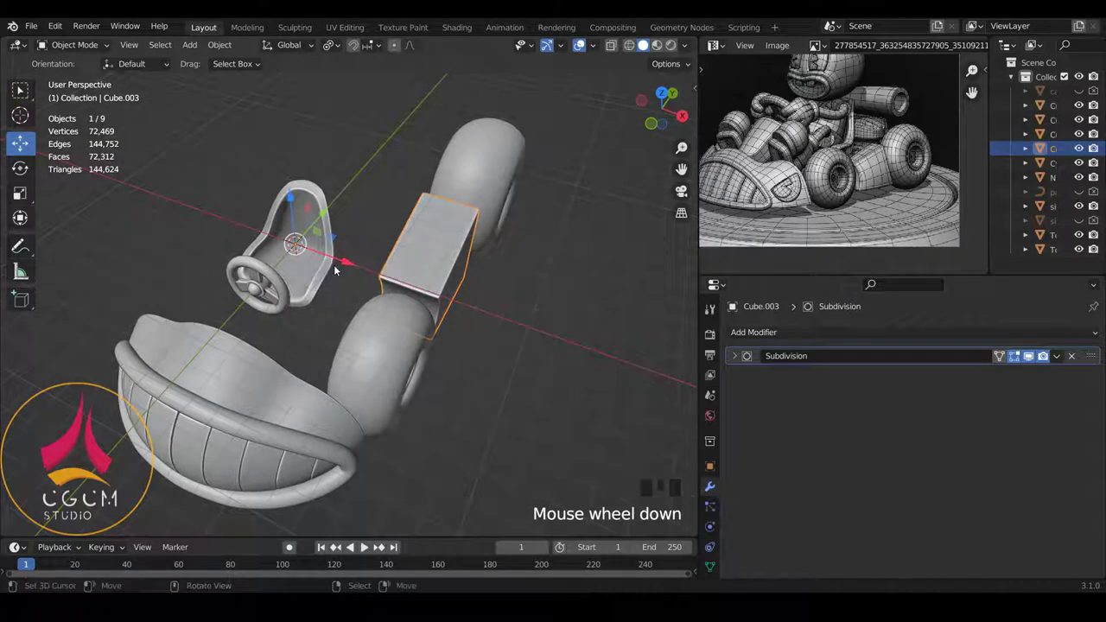
key("shift+c")
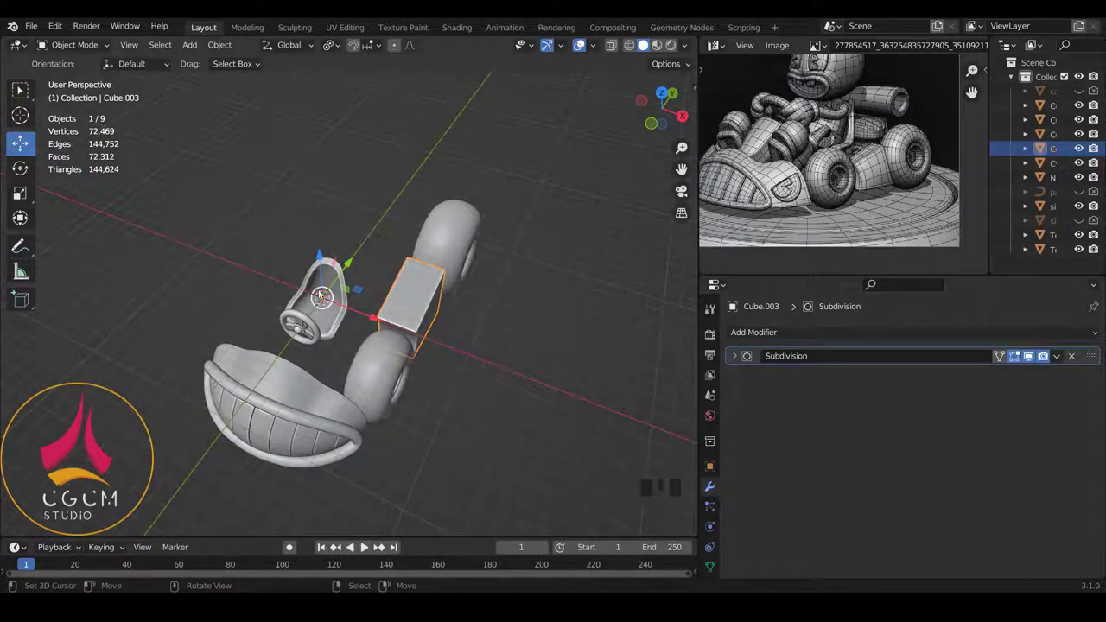
scroll("up", 3)
right_click(488, 334)
scroll("down", 3)
left_click_drag(421, 313, 231, 45)
left_click(231, 45)
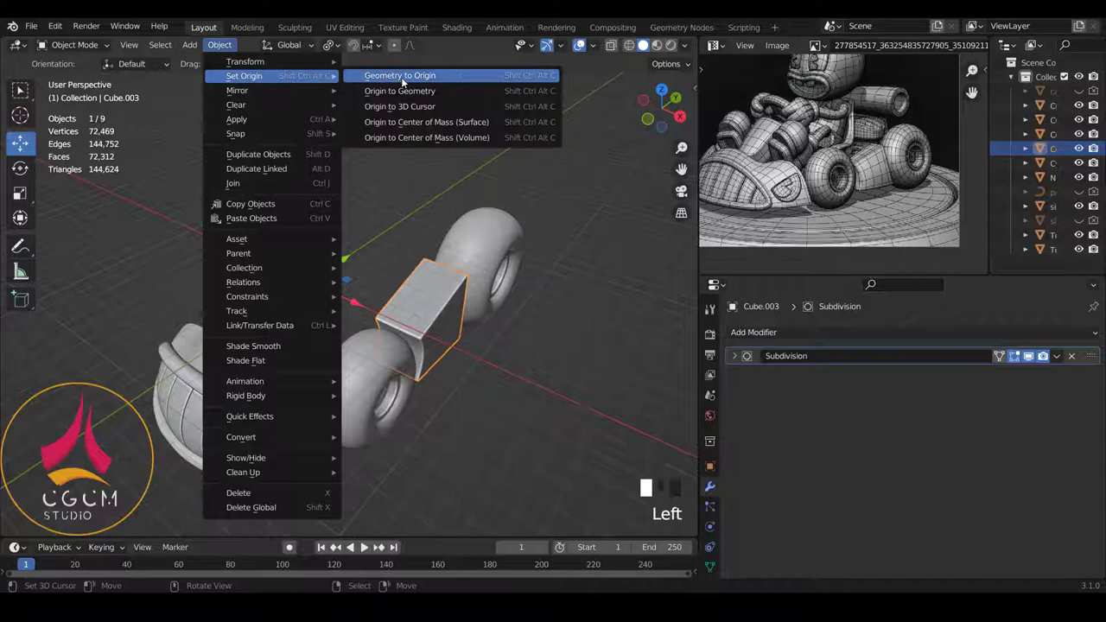
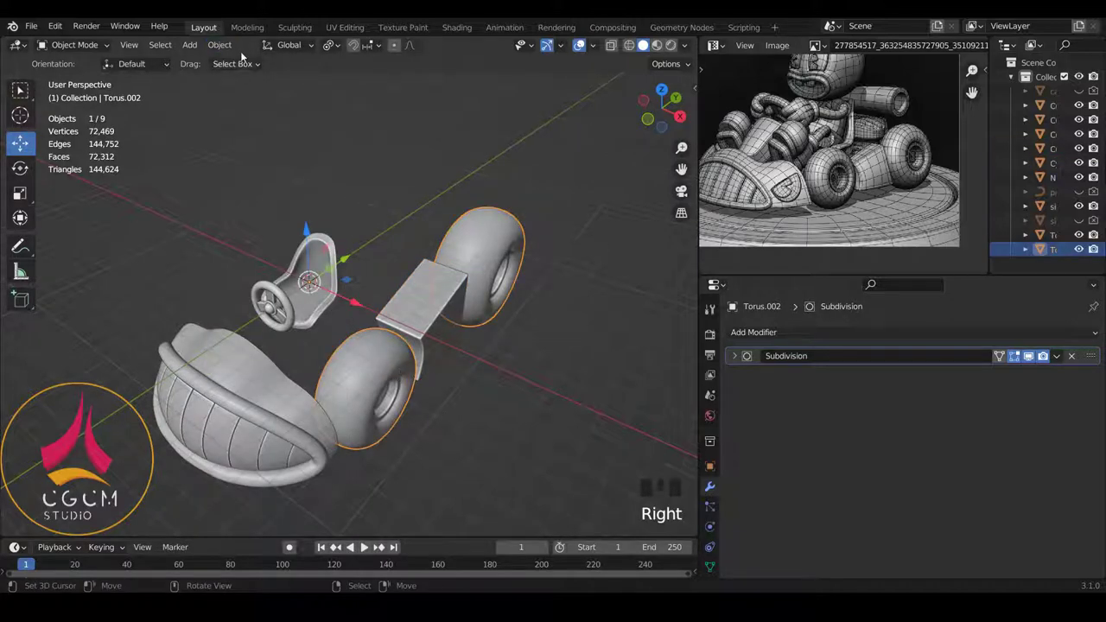
left_click(232, 55)
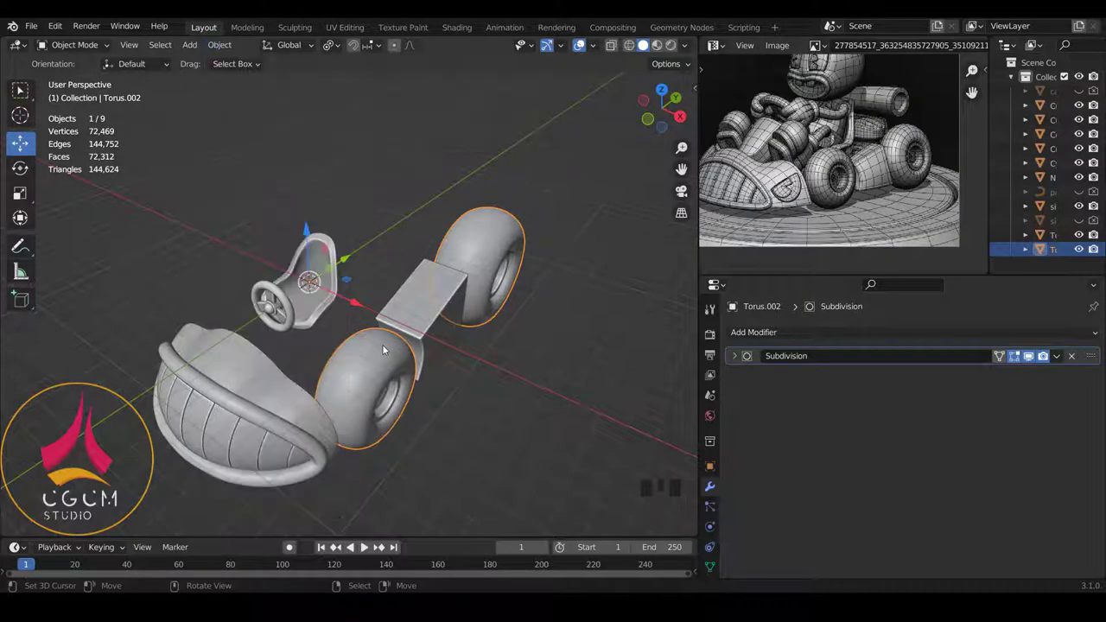
Apply All Transforms to the wheel and then the body panel with Ctrl+A.
key("ctrl+a")
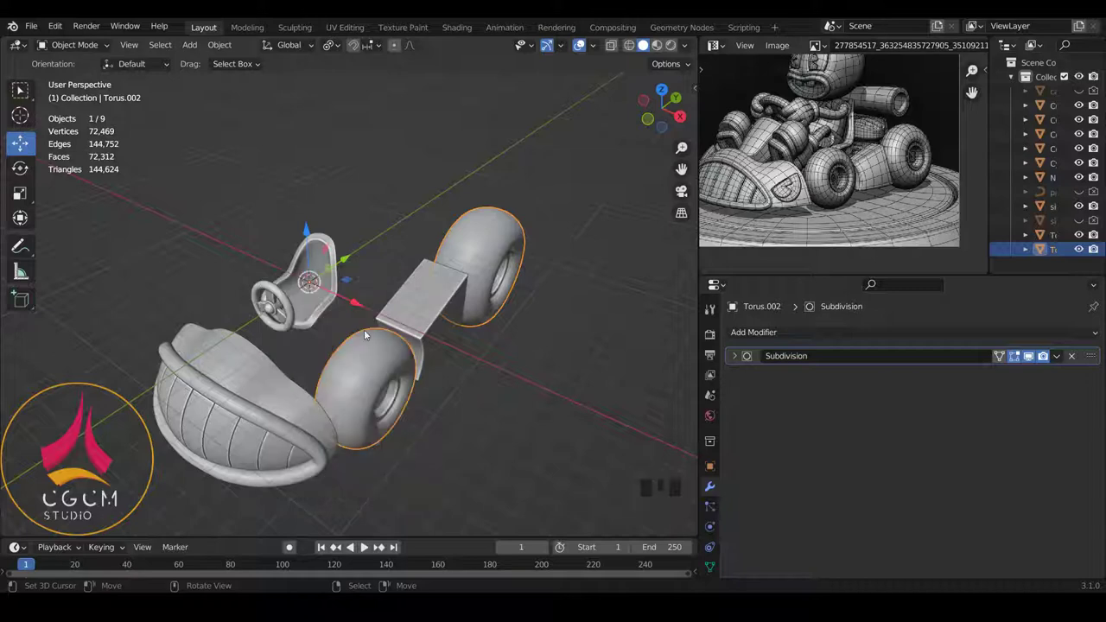
right_click(431, 292)
key("ctrl+a")
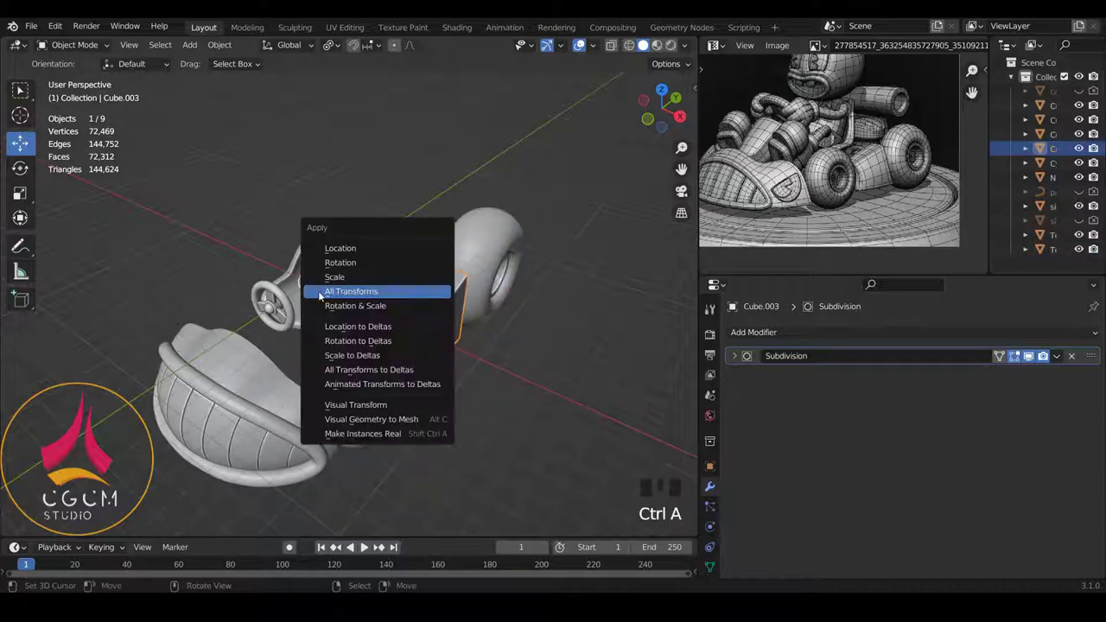
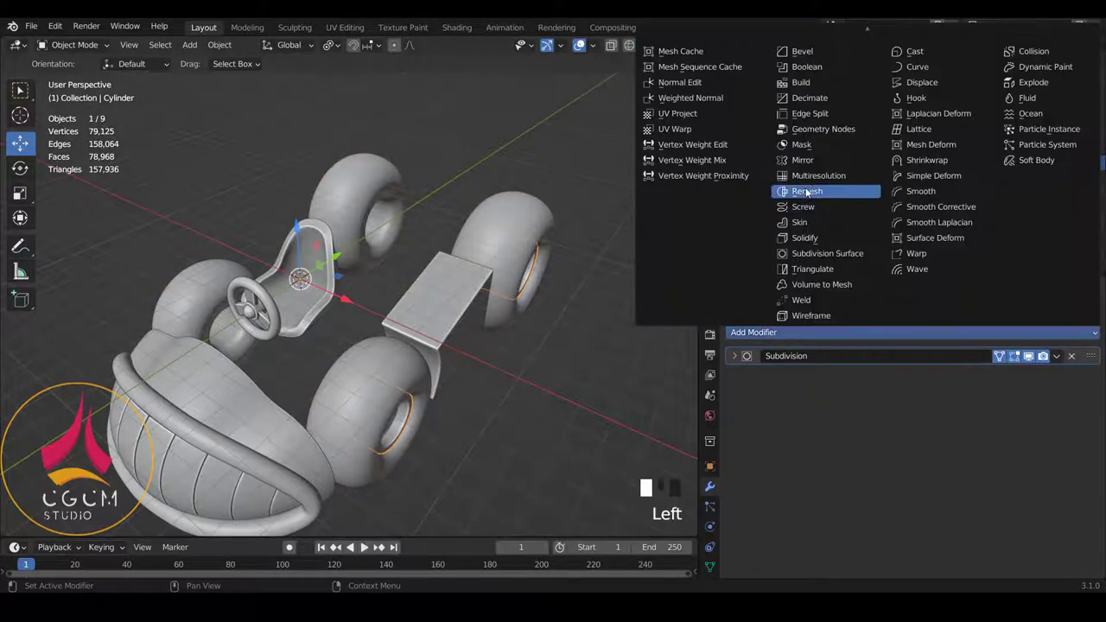
Add a Mirror modifier on the X axis to side panel Cube.003.
right_click(457, 308)
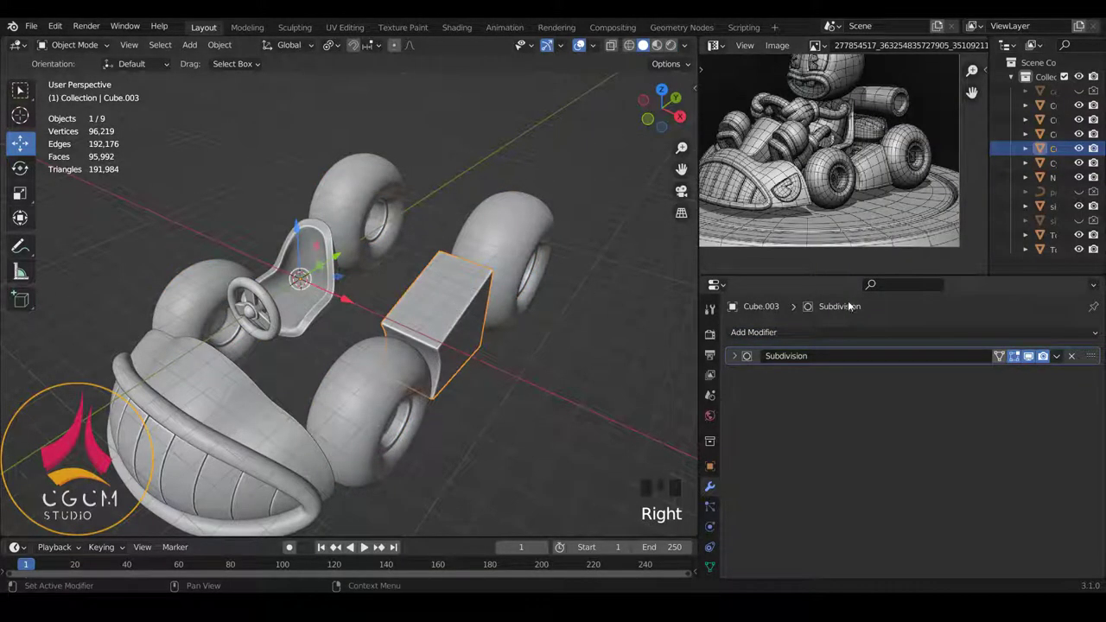
left_click(838, 337)
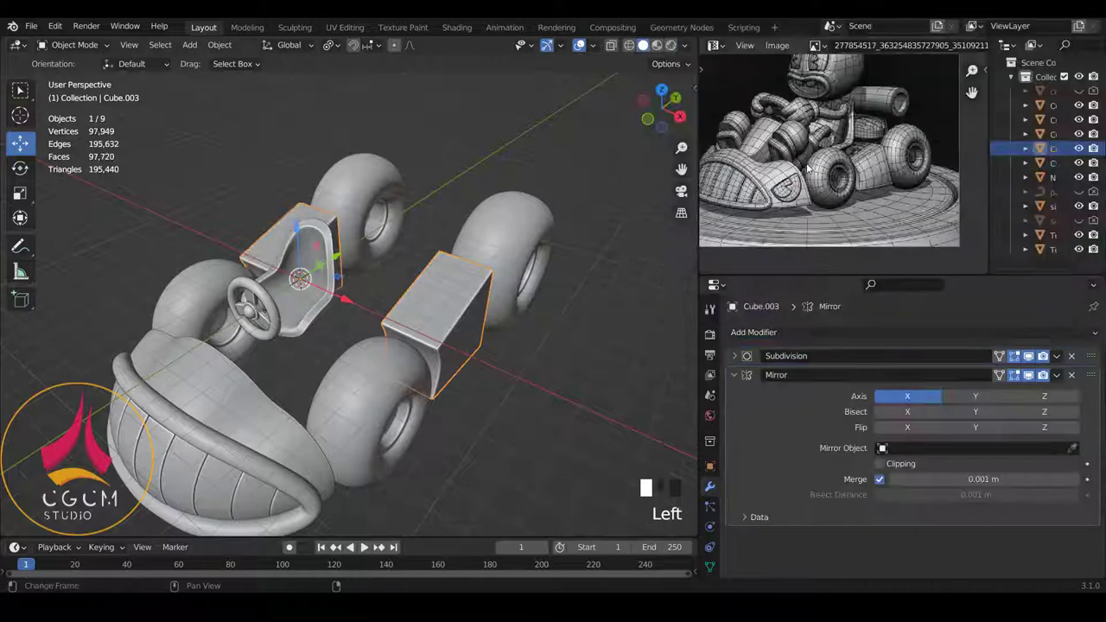
key("a")
scroll("down", 3)
left_click_drag(455, 338, 317, 332)
scroll("up", 3)
right_click(345, 320)
scroll("up", 3)
middle_click(316, 322)
Check the mirrored panels around the kart and switch to front orthographic view.
scroll("down", 3)
scroll("up", 3)
right_click(243, 317)
left_click_drag(239, 326, 381, 314)
scroll("up", 3)
key("g")
right_click(424, 279)
scroll("down", 3)
left_click_drag(491, 294, 489, 348)
key("KP_1")
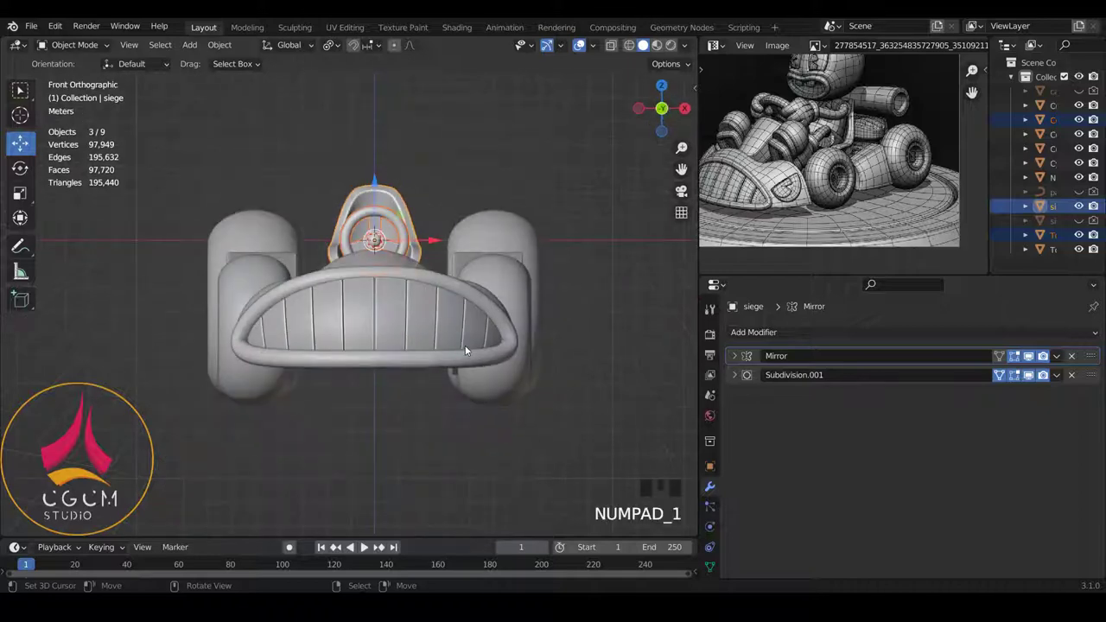
Scale the seat and steering wheel to 1.47, then a further 1.08.
key("s")
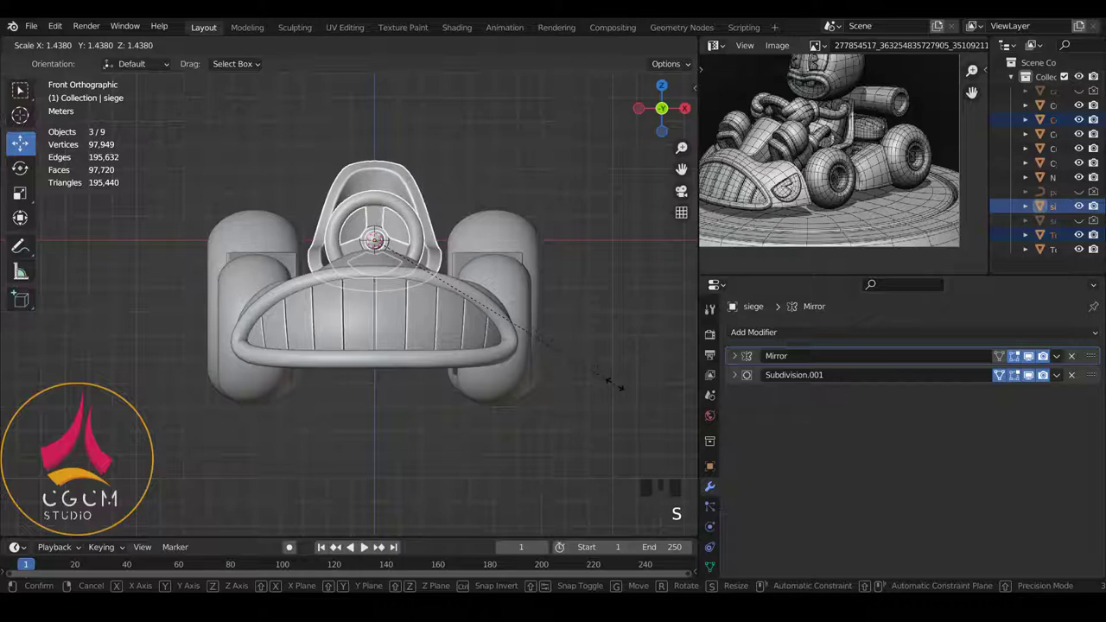
scroll("up", 3)
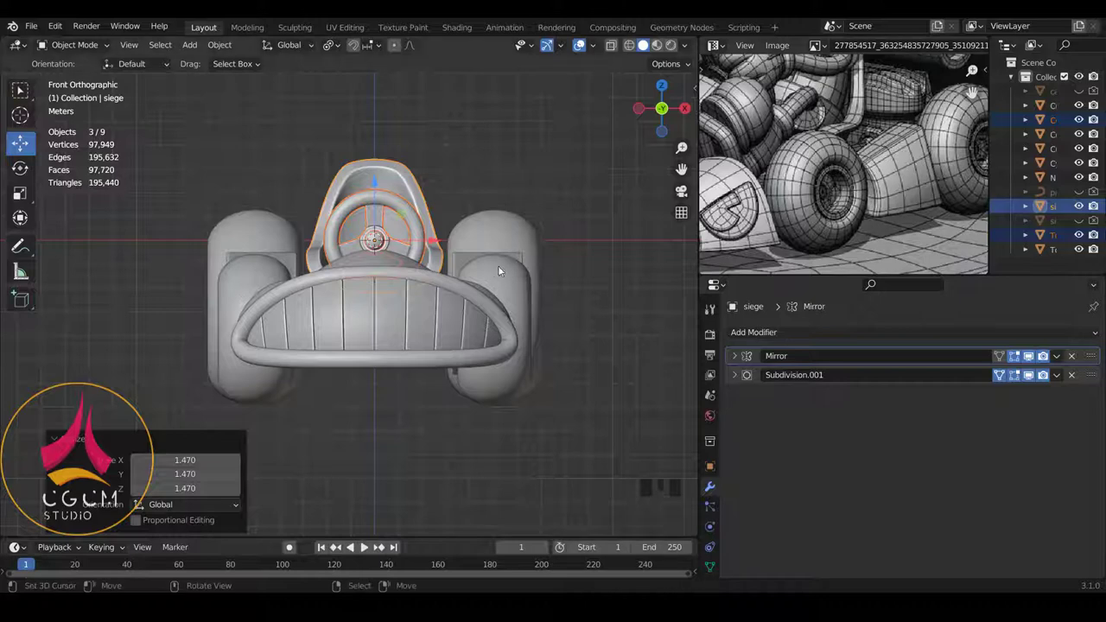
key("s")
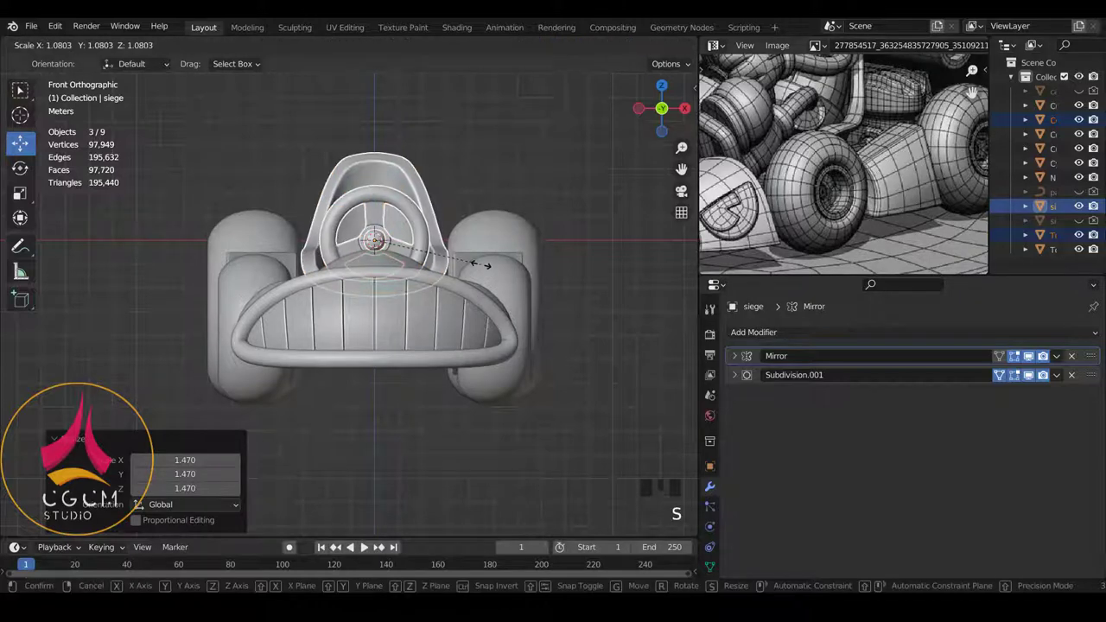
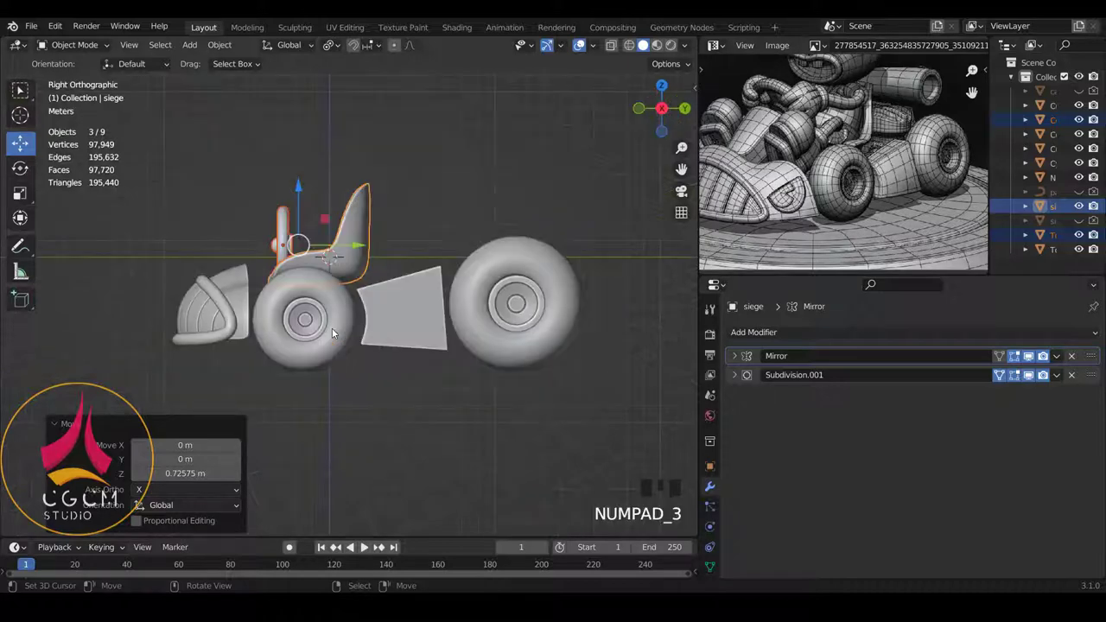
Place the seat in its raised position about 0.73 m above the rear of the kart.
scroll("up", 3)
left_click(351, 235)
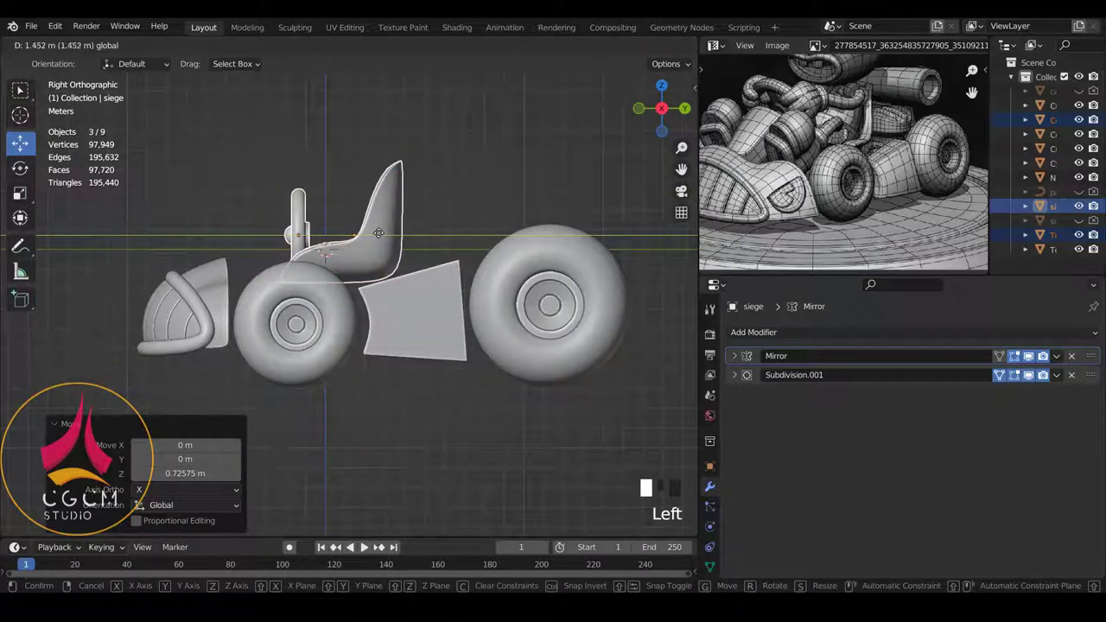
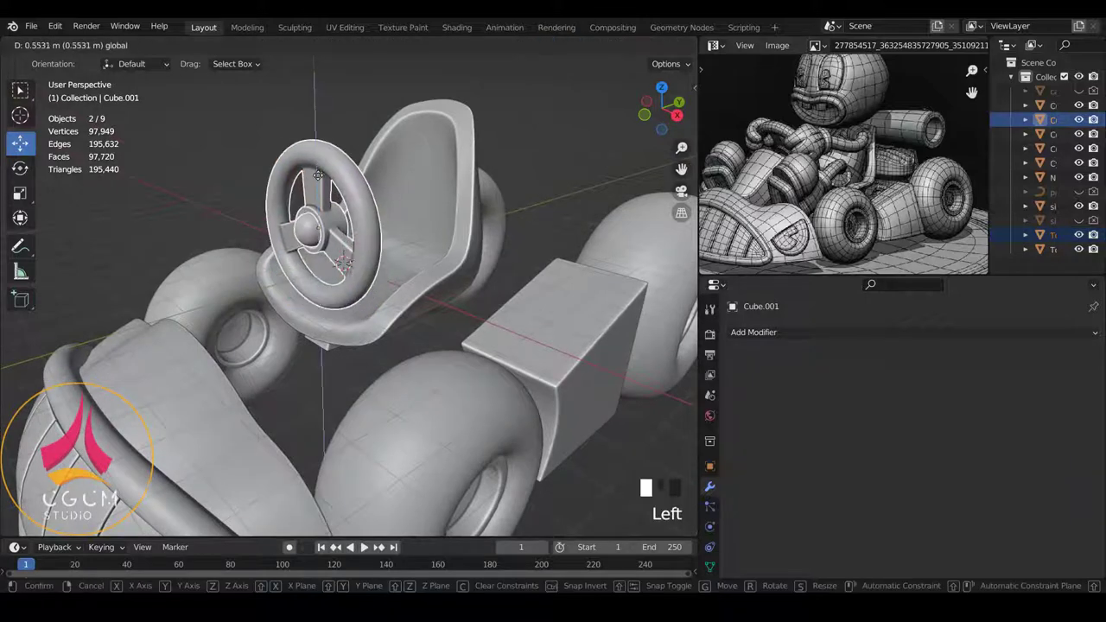
Raise the steering wheel about 0.59 m in front of the seat and orbit to view the whole kart.
key("KP_1")
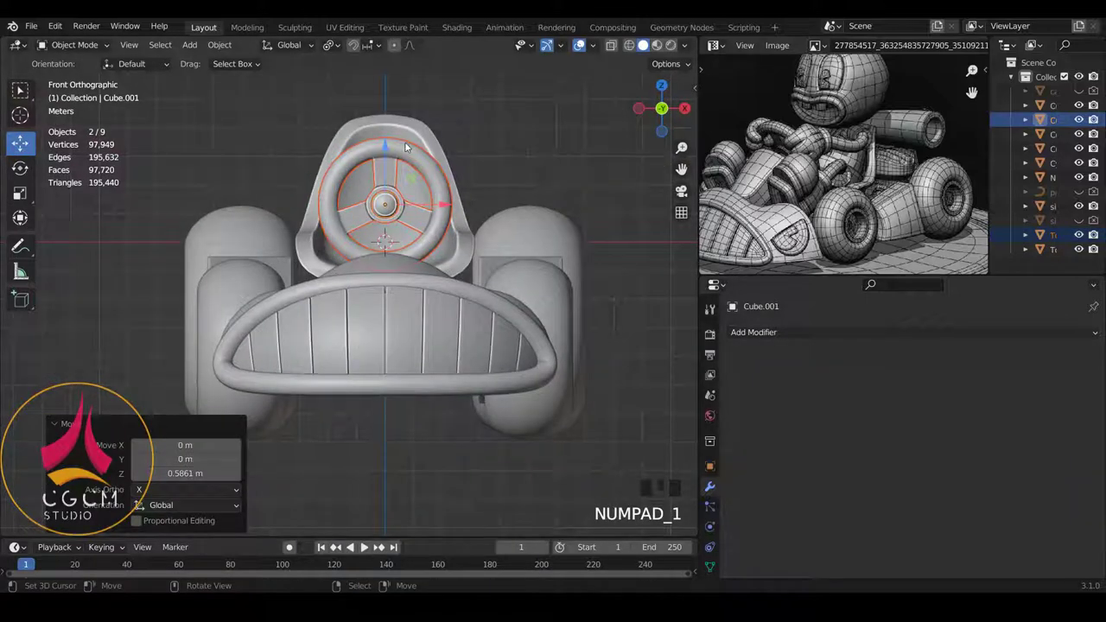
left_click(790, 220)
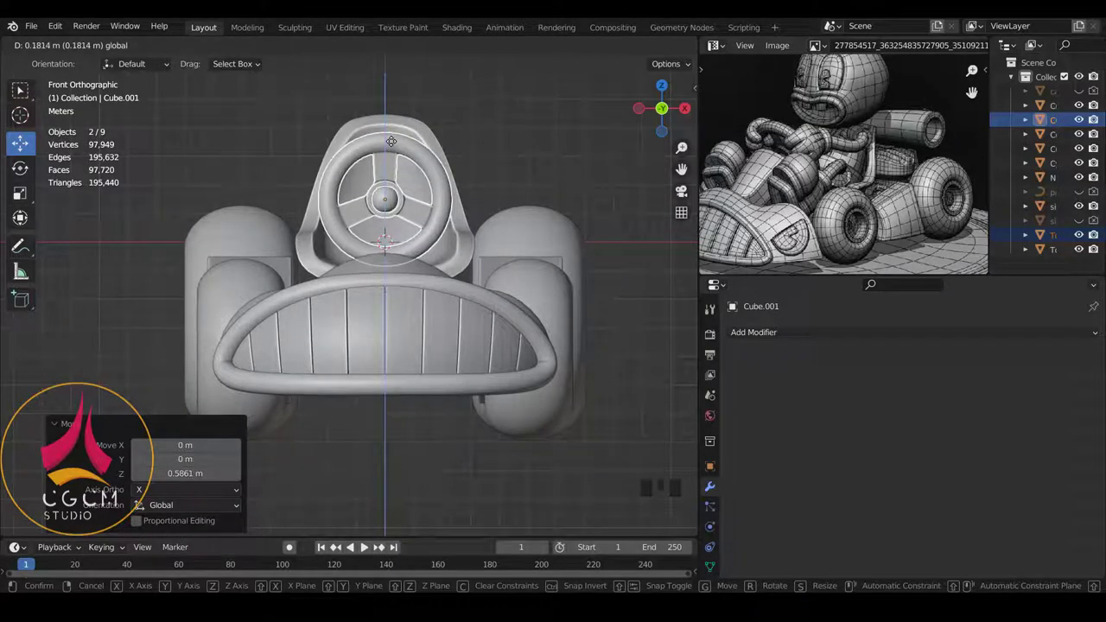
key("a")
scroll("down", 3)
left_click_drag(458, 257, 776, 230)
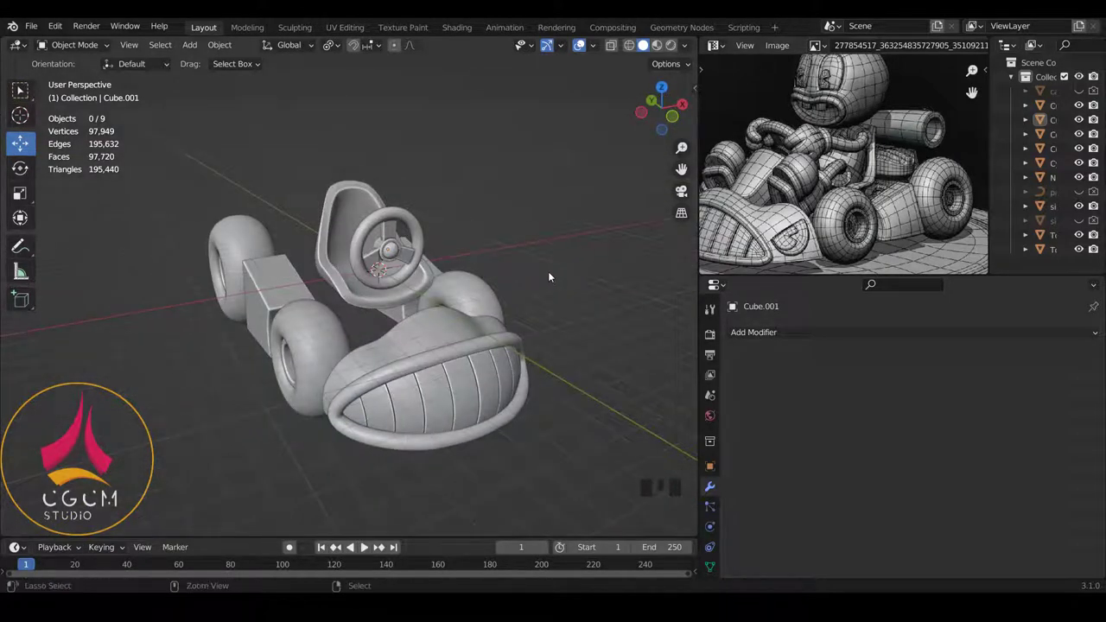
Save the finished kart scene as save 05.blend.
key("ctrl+s")
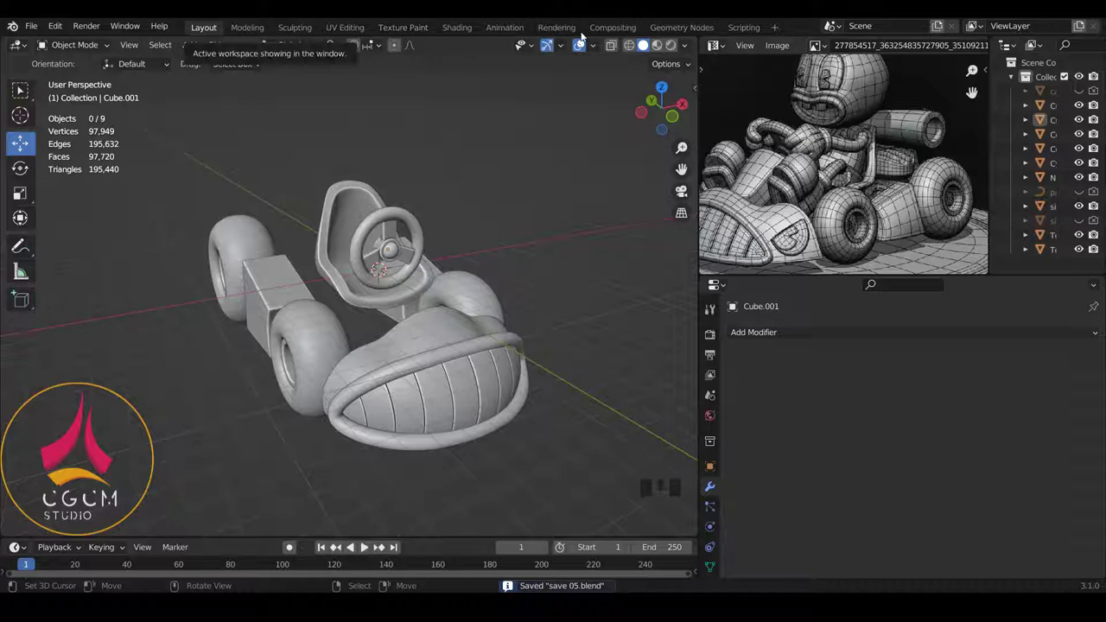
left_click_drag(792, 220, 809, 225)
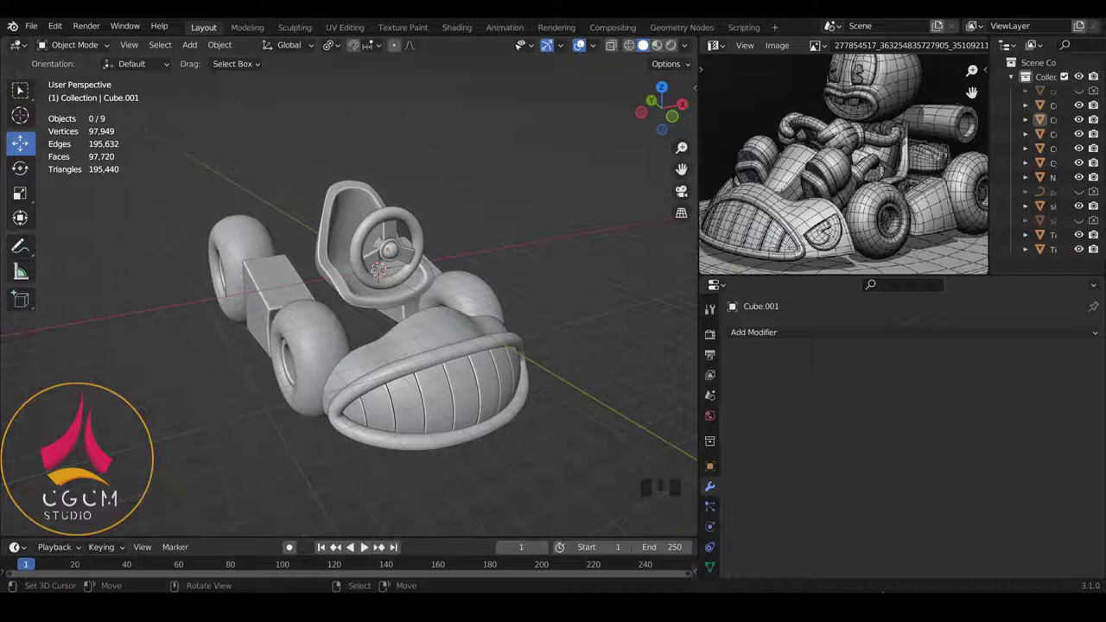